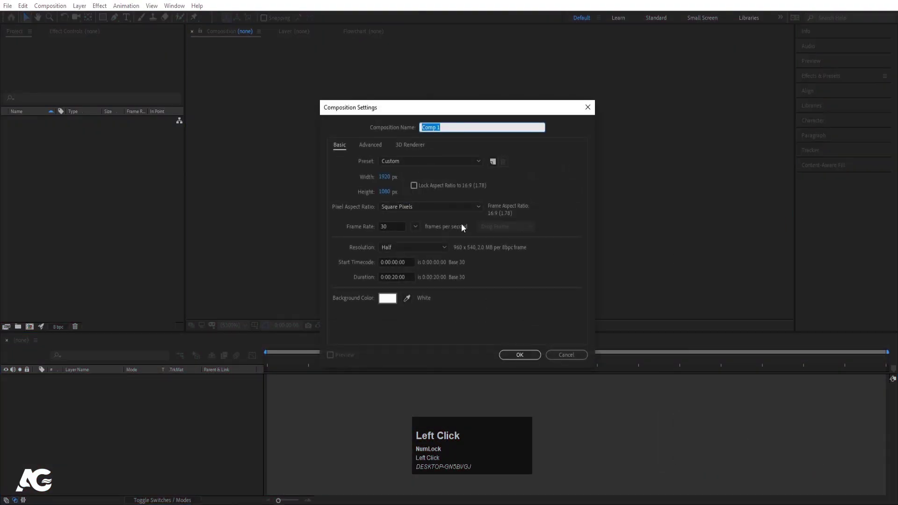
Name the new composition 'Main Animation' and confirm its settings
type("ain")
key("space")
type("imation")
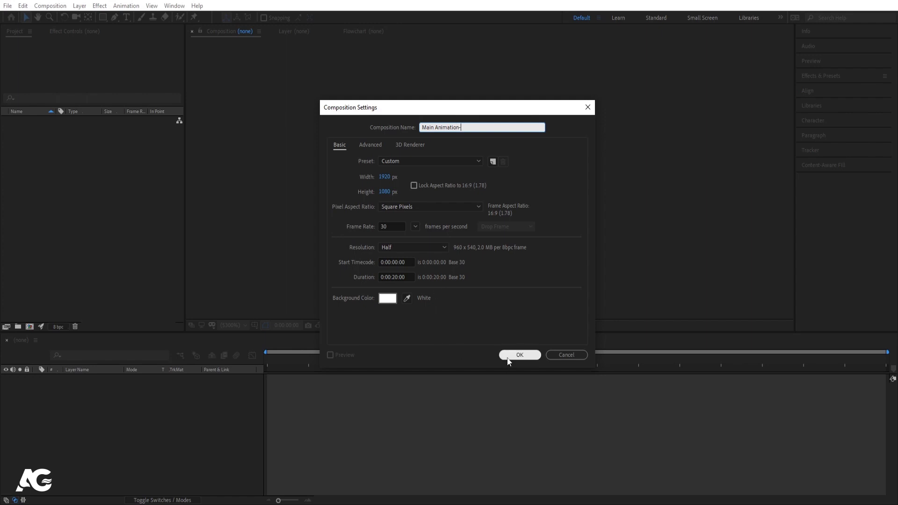
left_click(510, 361)
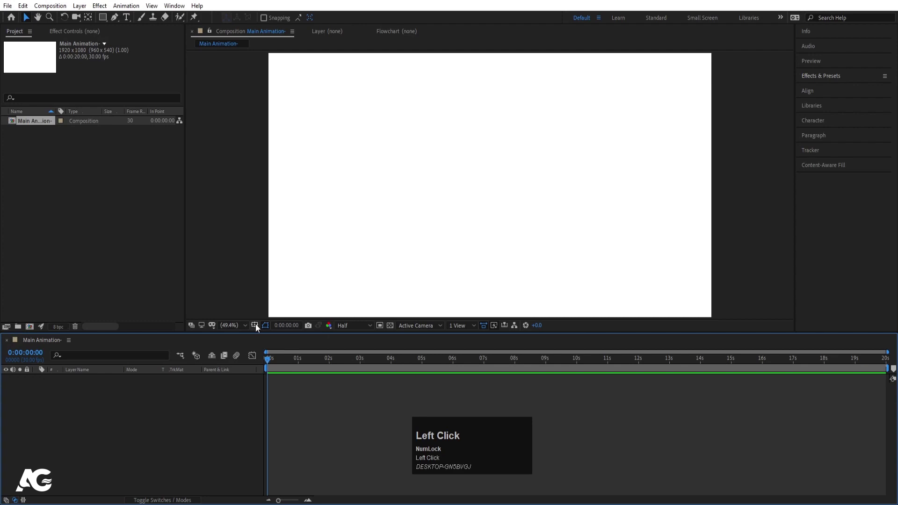
Show safe guides and create black MOTION text at 205 px with -15 tracking
left_click(258, 328)
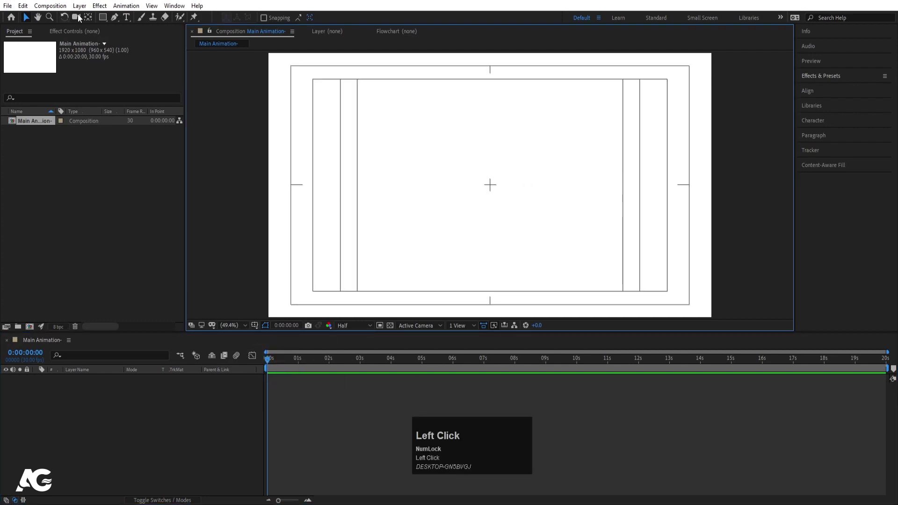
left_click(132, 18)
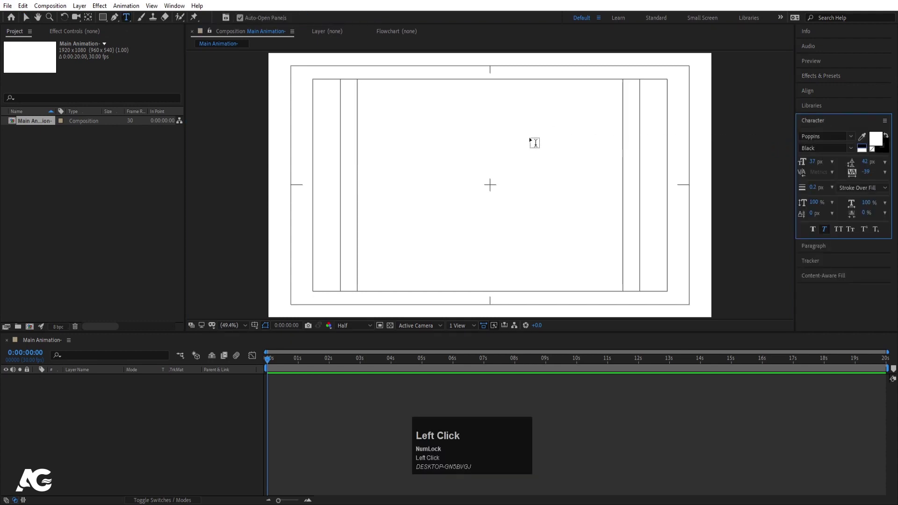
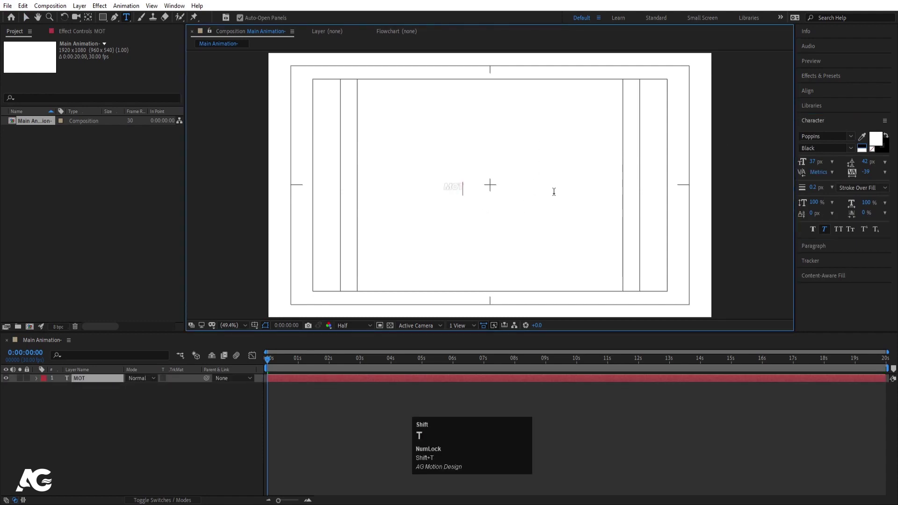
key("ctrl+a")
left_click_drag(886, 153, 870, 179)
key("Return")
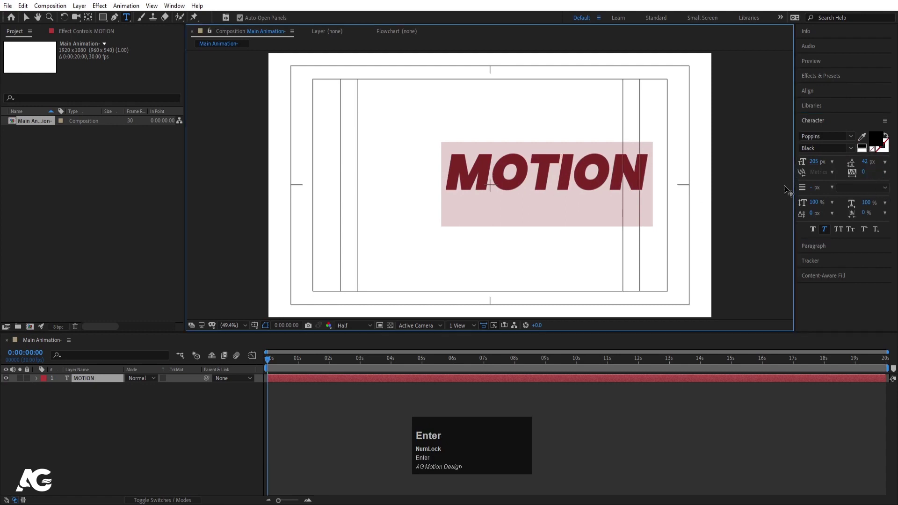
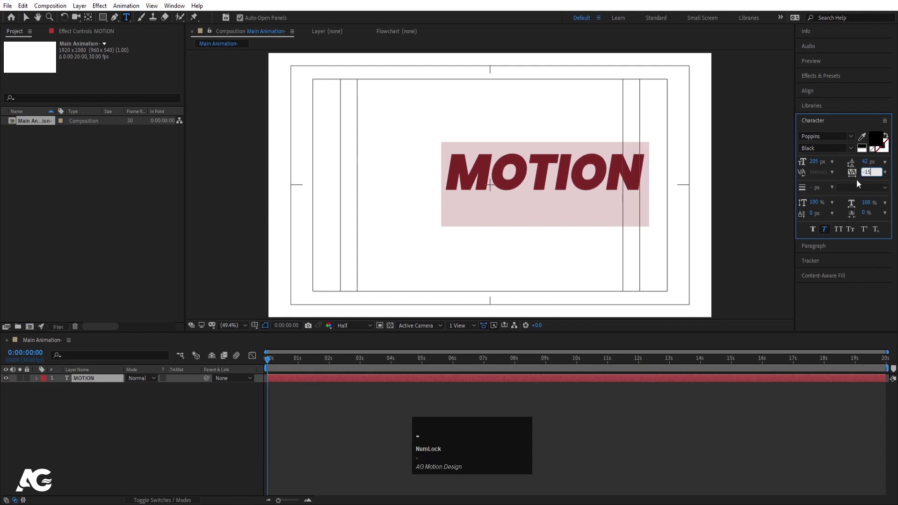
key("Return")
Centre the MOTION layer's anchor point and align it horizontally to the composition
left_click(74, 407)
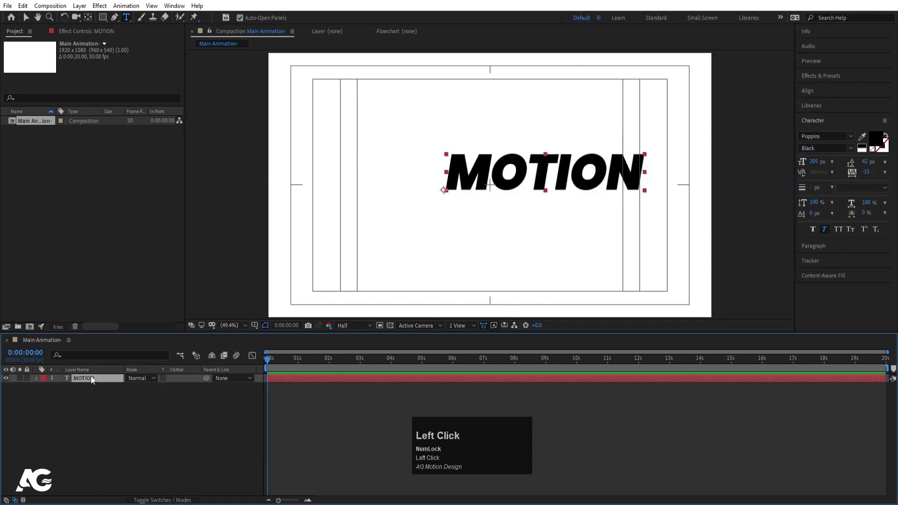
key("ctrl+alt+Home")
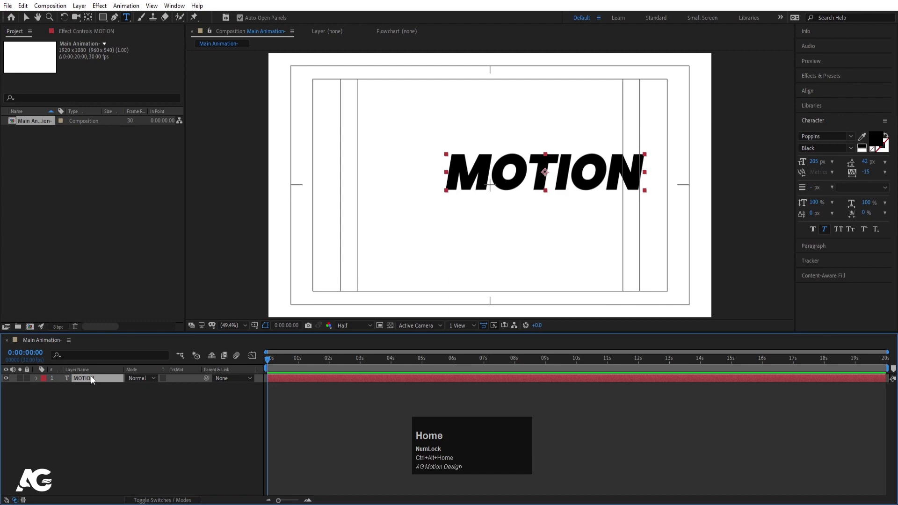
left_click(820, 96)
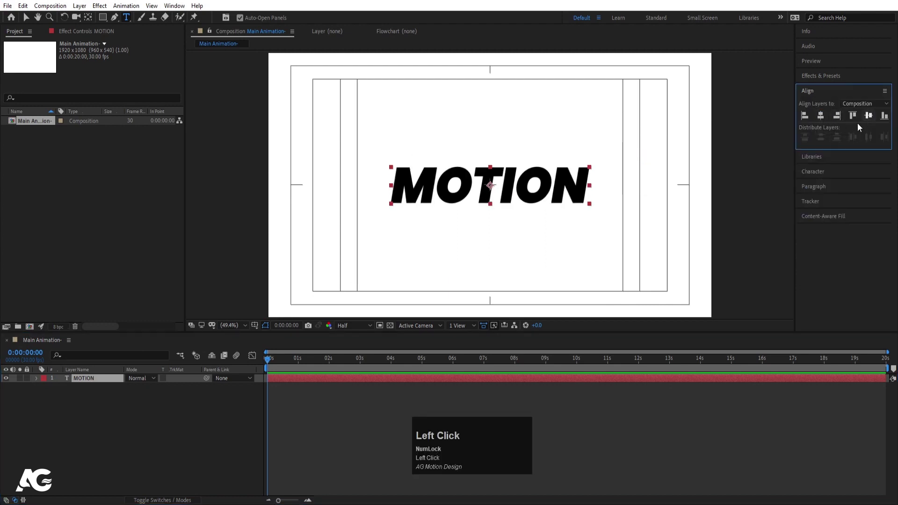
Scale the MOTION text to 116% and duplicate the layer
key("s")
left_click_drag(142, 389, 225, 160)
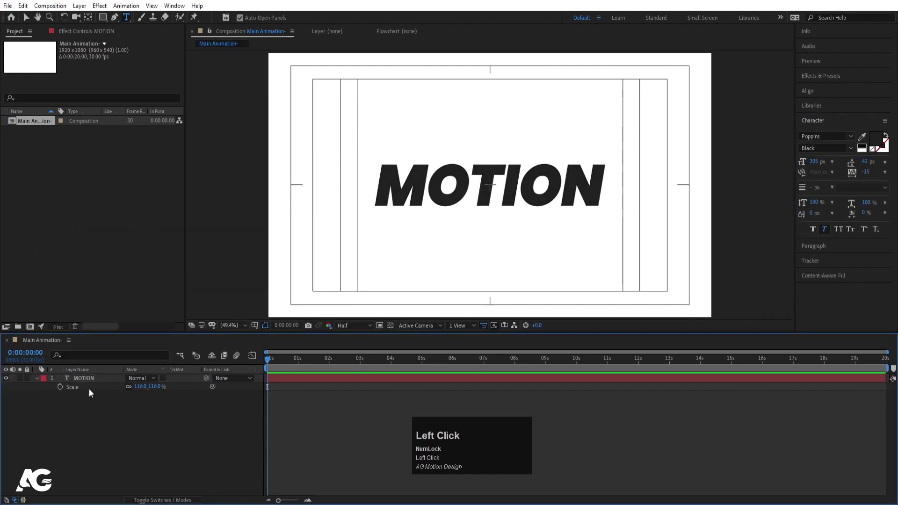
key("ctrl+d")
left_click(91, 391)
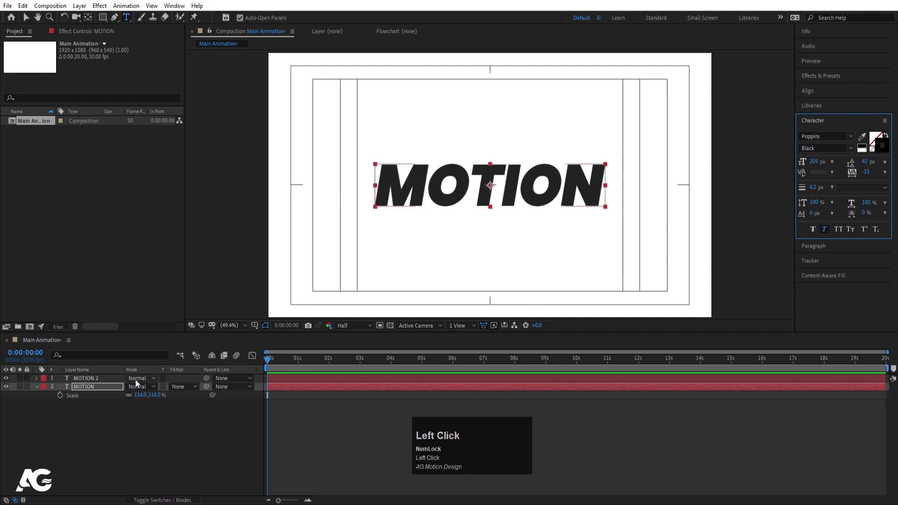
Give the lower MOTION copy a 1 px stroke so it shows as an offset outline
left_click(95, 390)
key("Down")
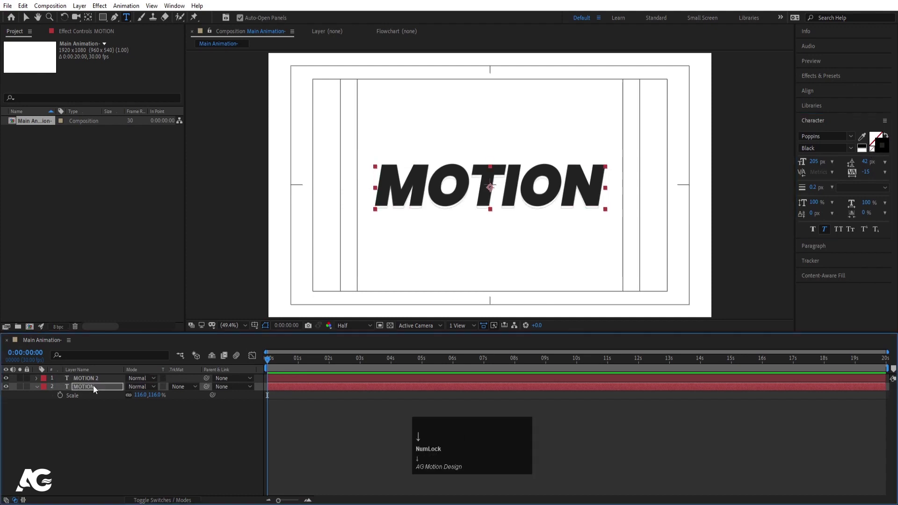
key("Right")
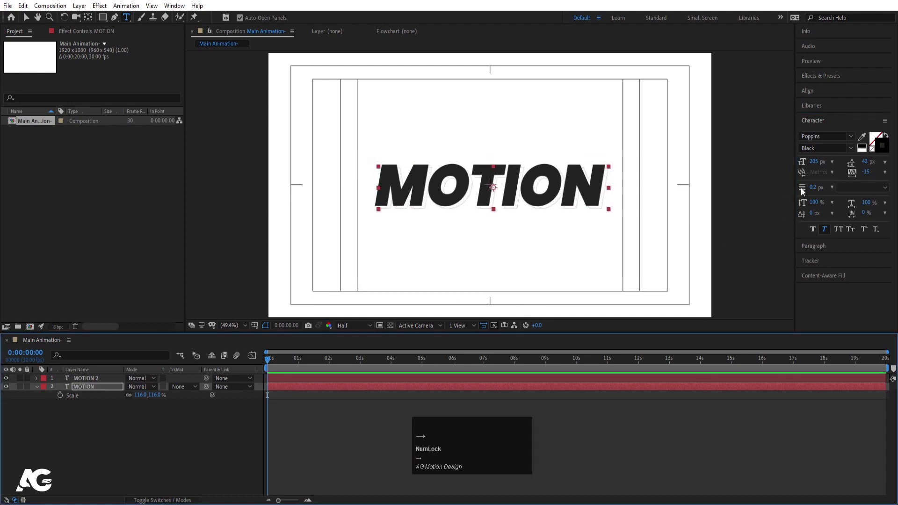
left_click(818, 191)
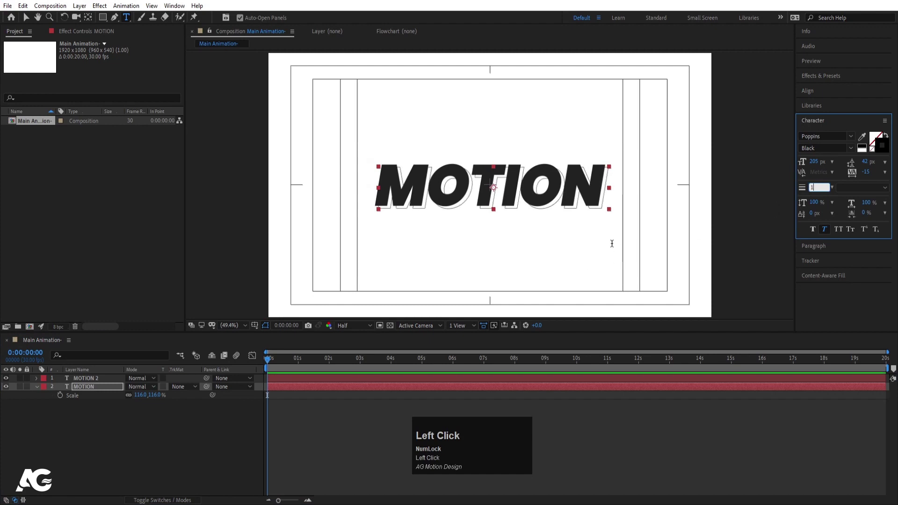
left_click(108, 443)
key("ctrl+y")
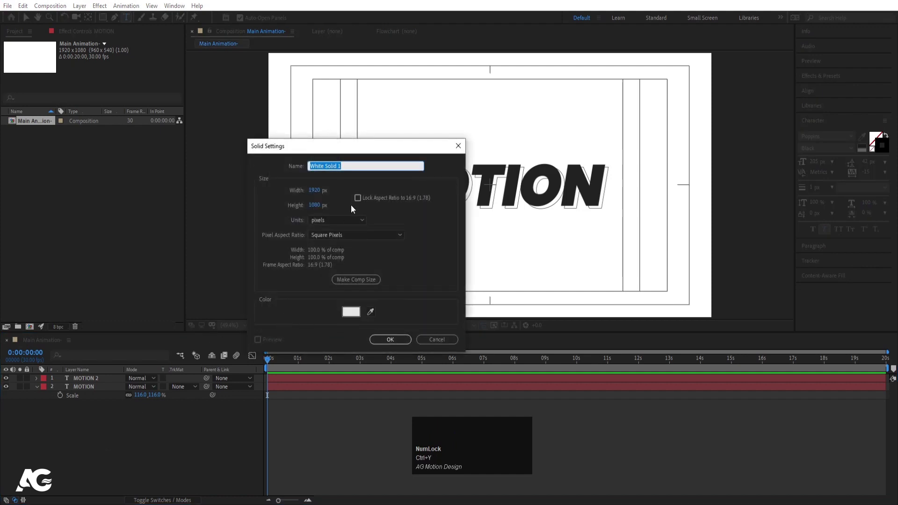
Make the new solid light grey, keep it at the bottom and select both text layers
left_click_drag(357, 317, 221, 160)
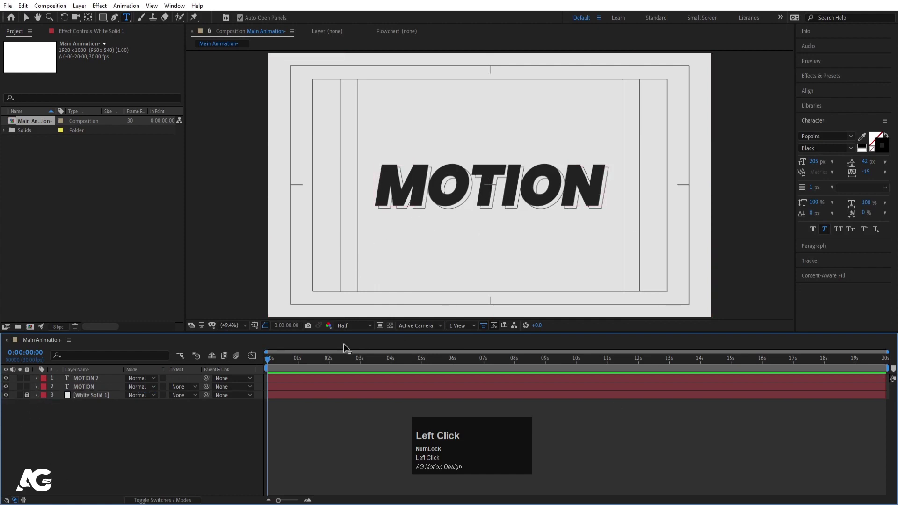
left_click_drag(110, 383, 237, 158)
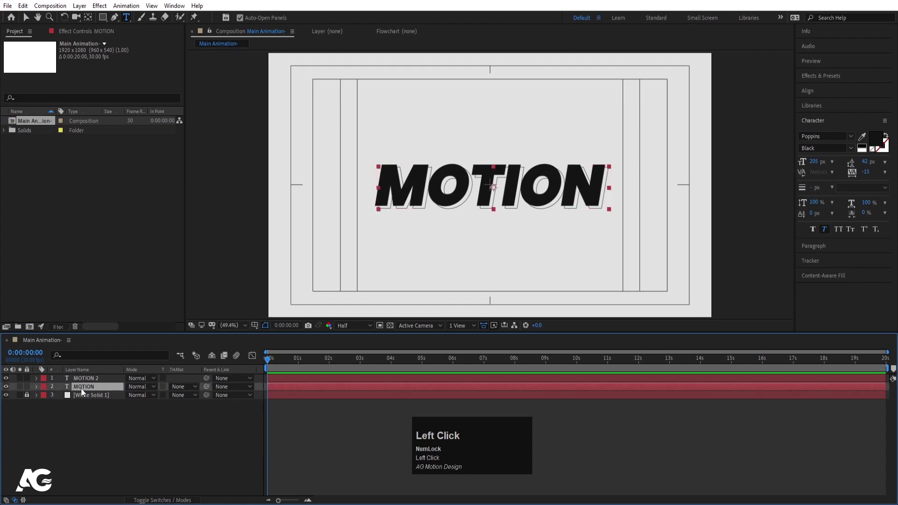
left_click(88, 383)
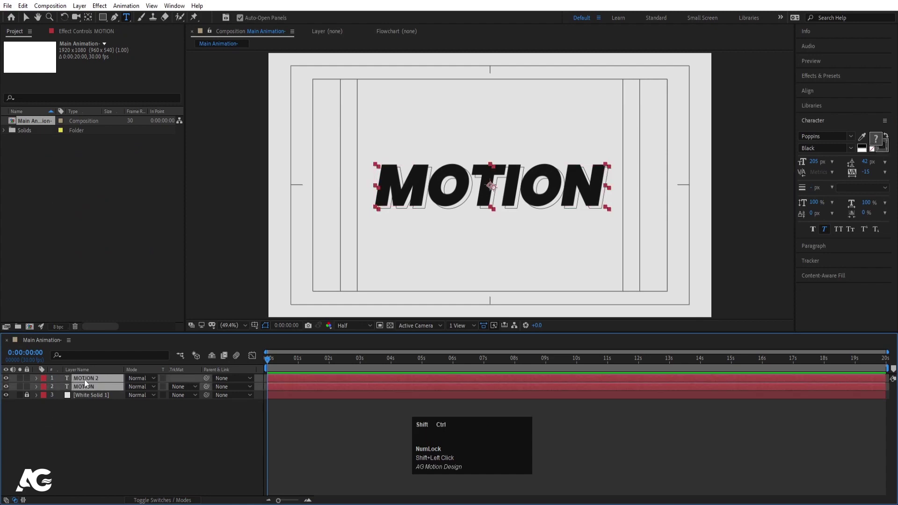
Precompose both text layers as 'Text Layer' and show the layer switch columns
key("ctrl+shift+c")
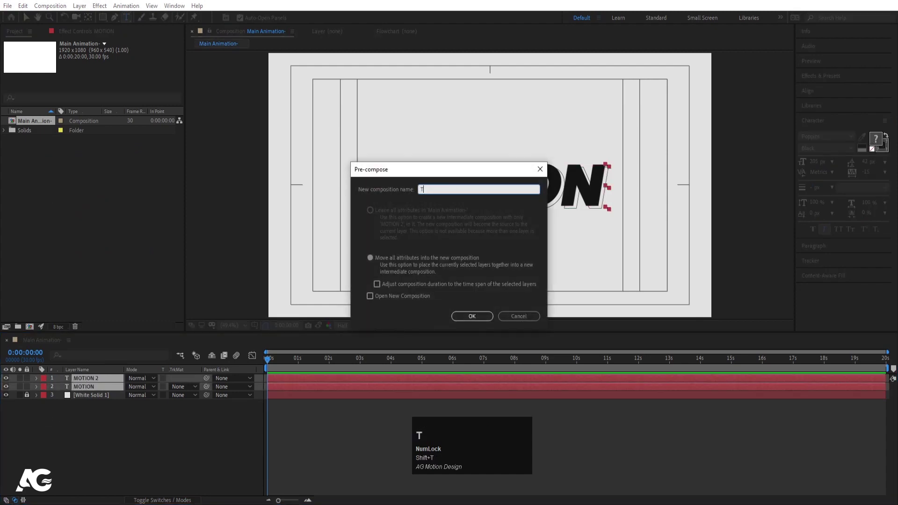
type("ext")
key("space")
type("yer")
key("Return")
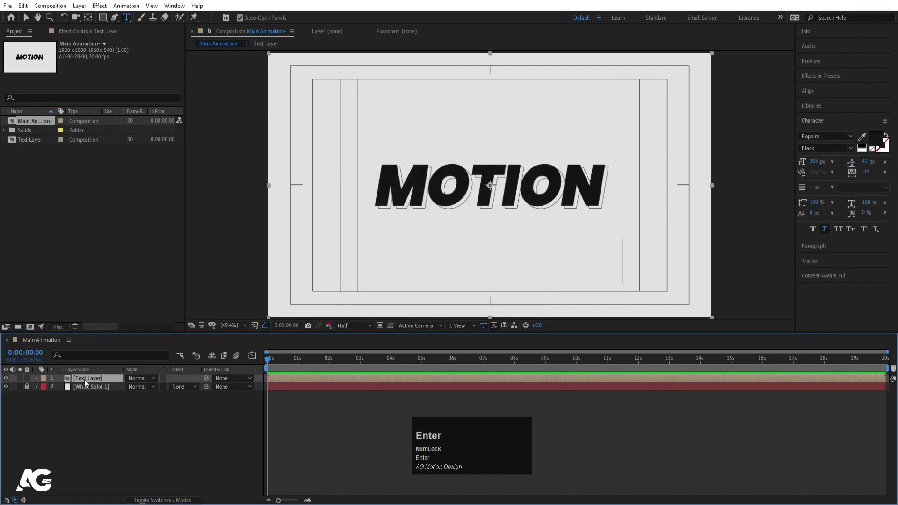
key("F4")
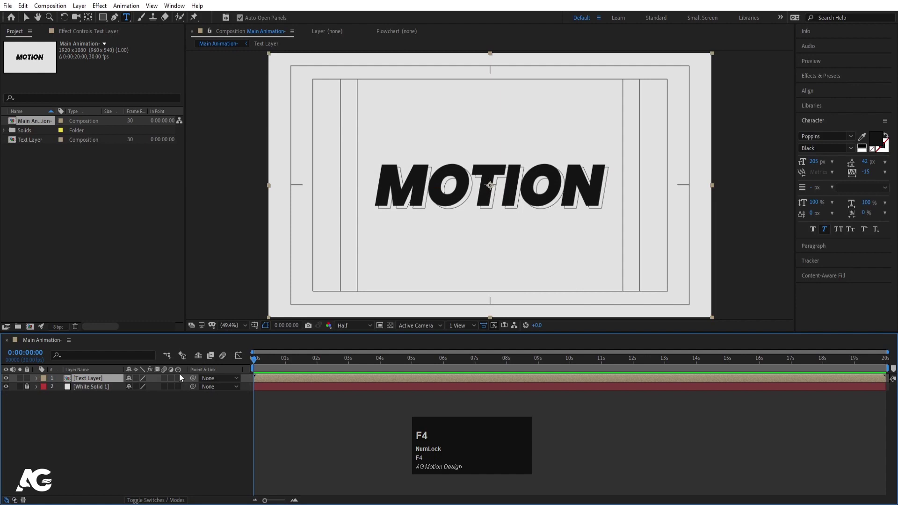
Make Text Layer 3D and draw a tall red rectangle beside the MOTION text
left_click_drag(181, 381, 139, 21)
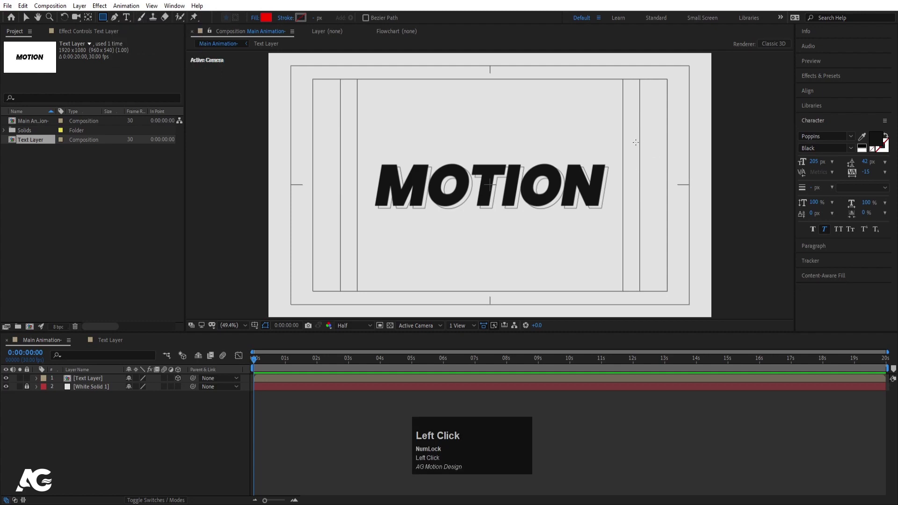
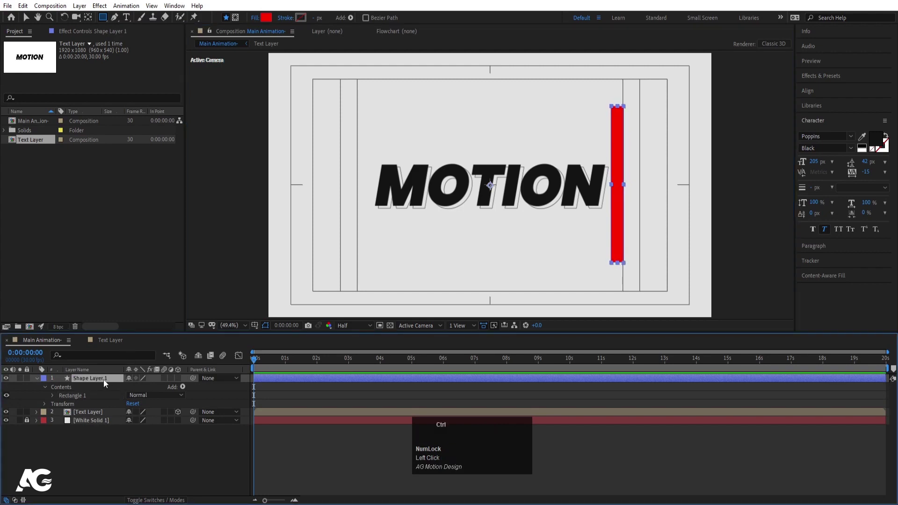
key("ctrl+alt+Home")
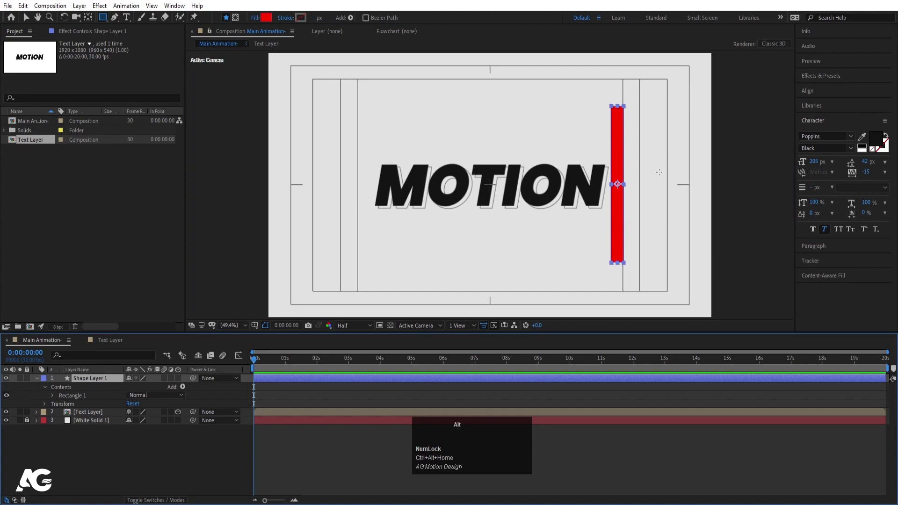
scroll("up", 3)
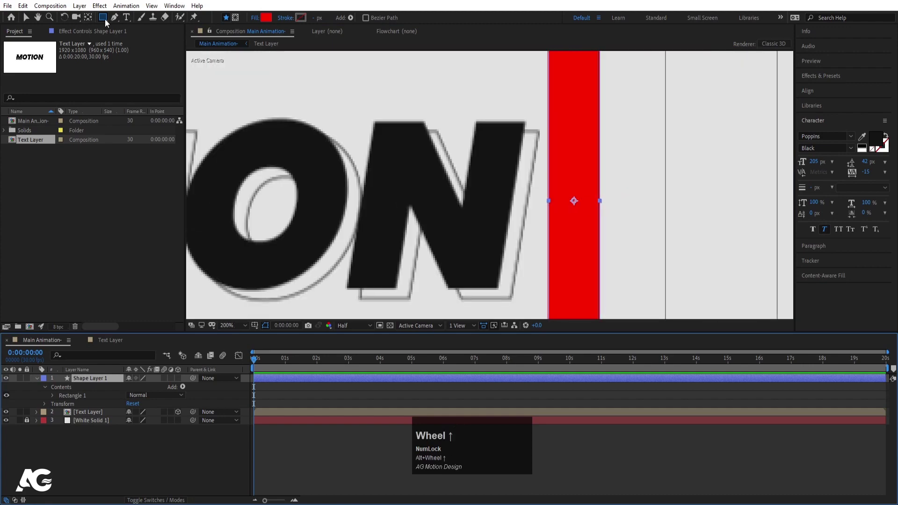
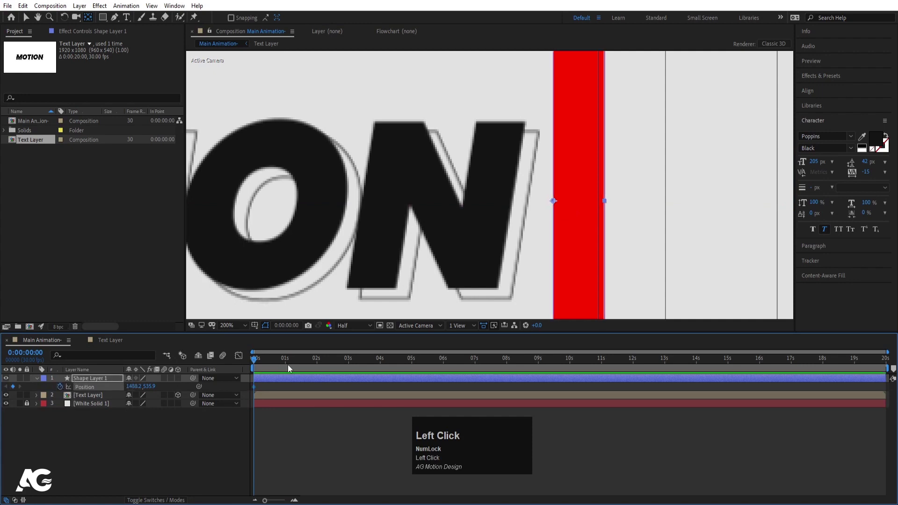
scroll("down", 3)
Keyframe the red bar's position so it travels horizontally across the text
key("v")
left_click_drag(515, 215, 272, 362)
left_click(273, 362)
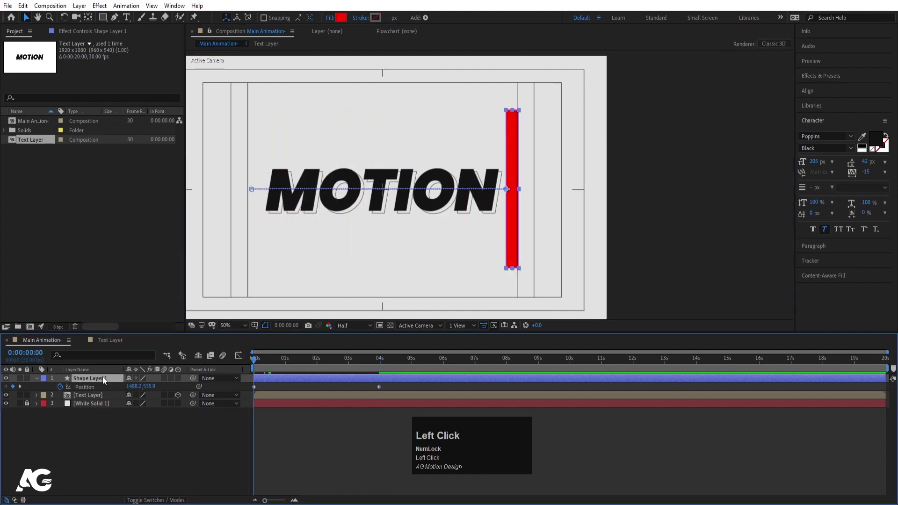
Duplicate the bar, stretch the copy into a wide rectangle and fill it purple
key("ctrl+d")
key("u")
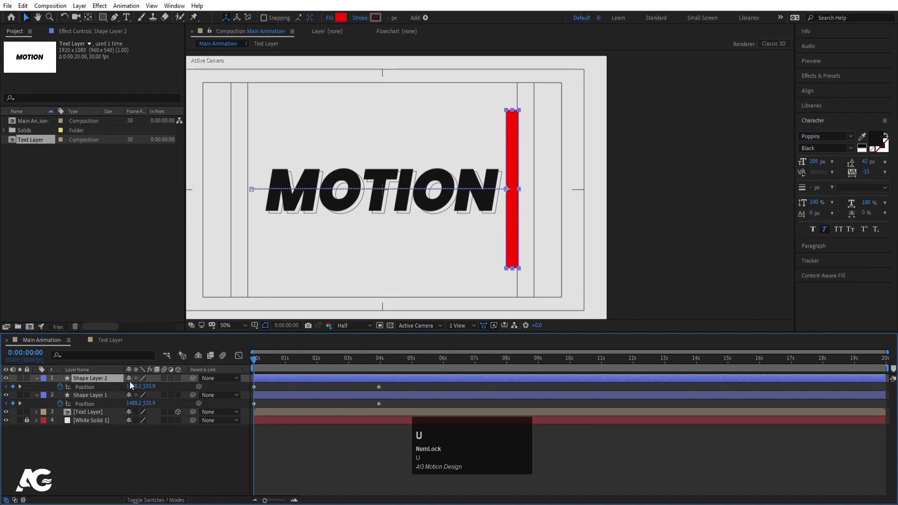
left_click_drag(523, 193, 230, 330)
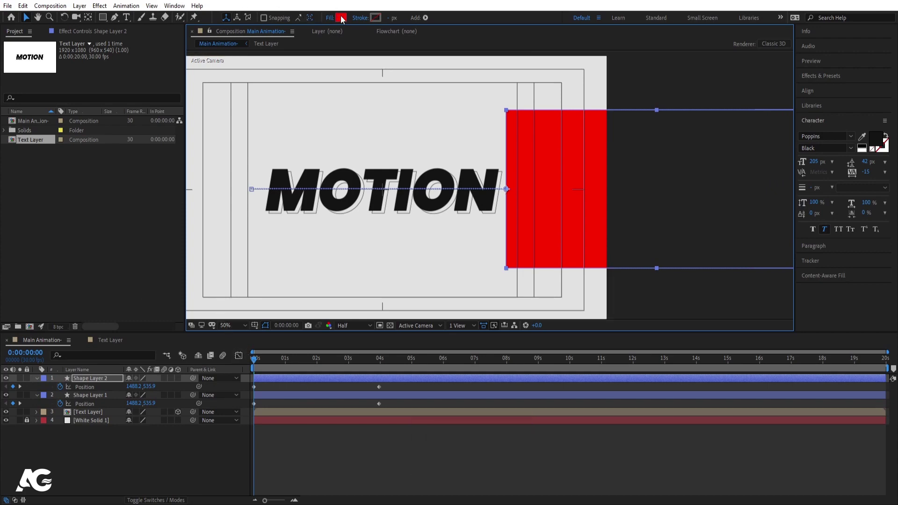
left_click(343, 19)
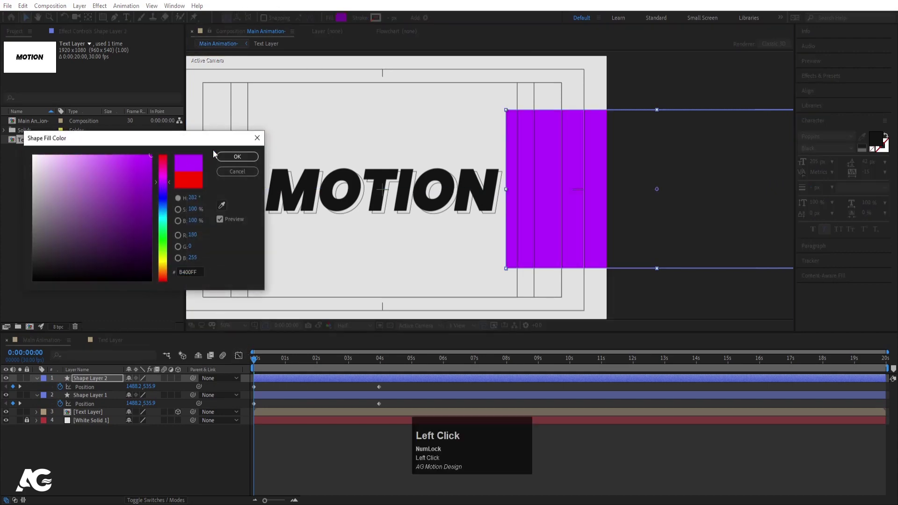
key("space")
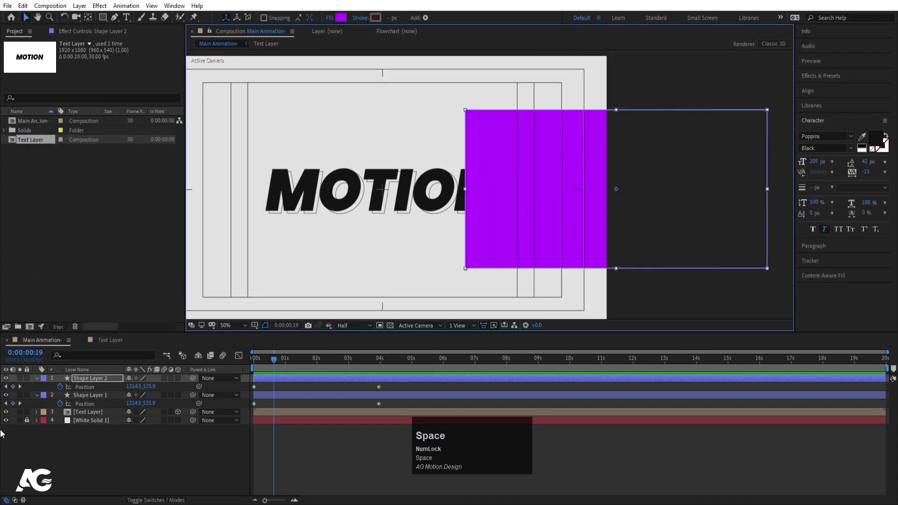
Preview the purple rectangle wiping left across MOTION behind the red bar
left_click(7, 380)
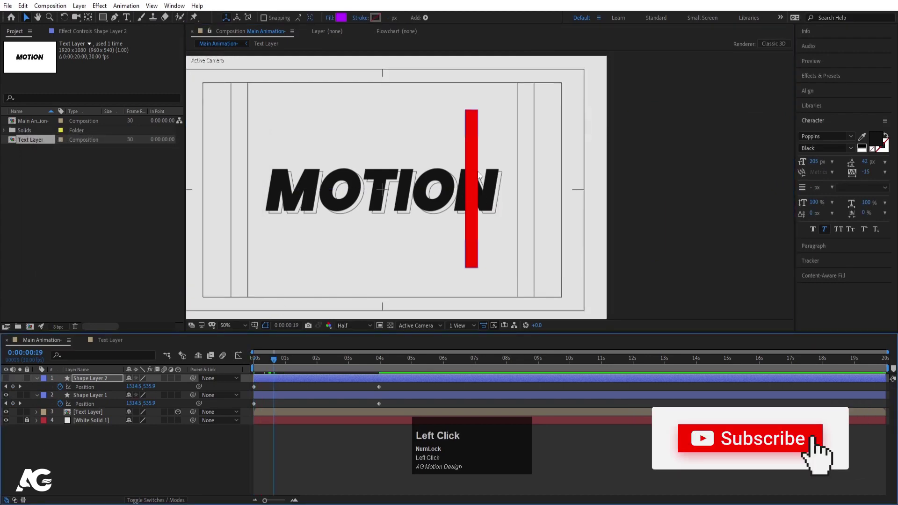
key("space")
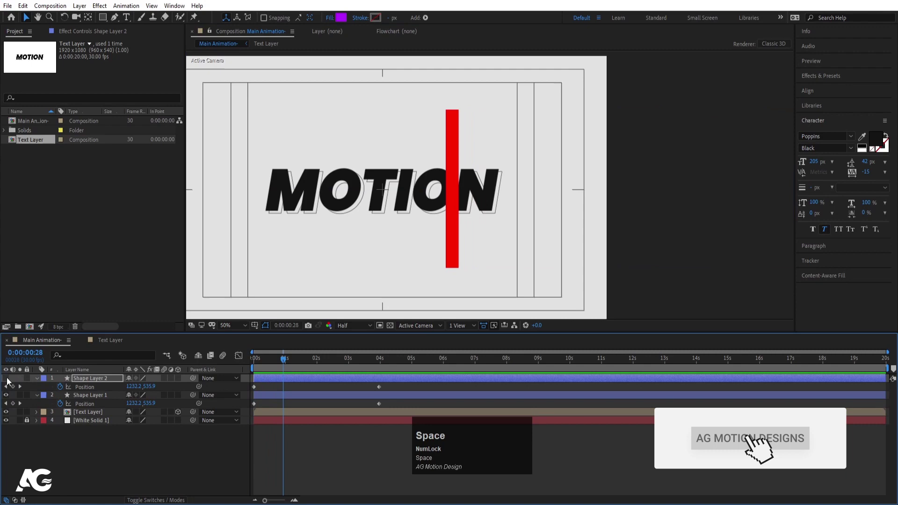
left_click(10, 381)
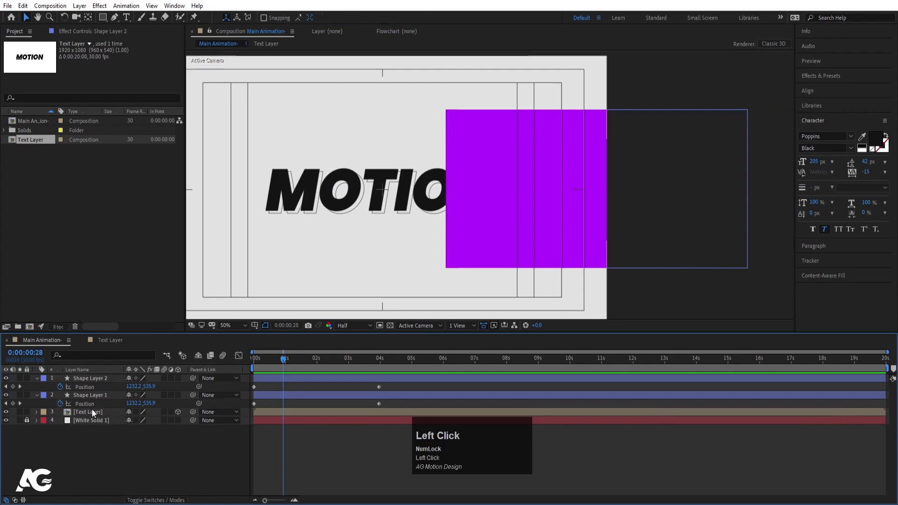
Duplicate Text Layer and place the copy between the two shape layers
key("ctrl+d")
left_click_drag(191, 307, 191, 308)
key("=")
key("=")
left_click_drag(191, 307, 191, 307)
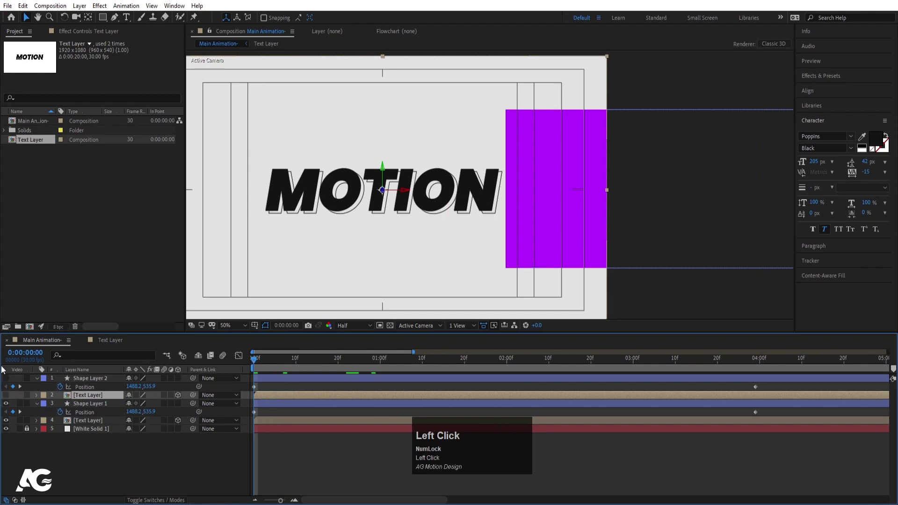
key("u")
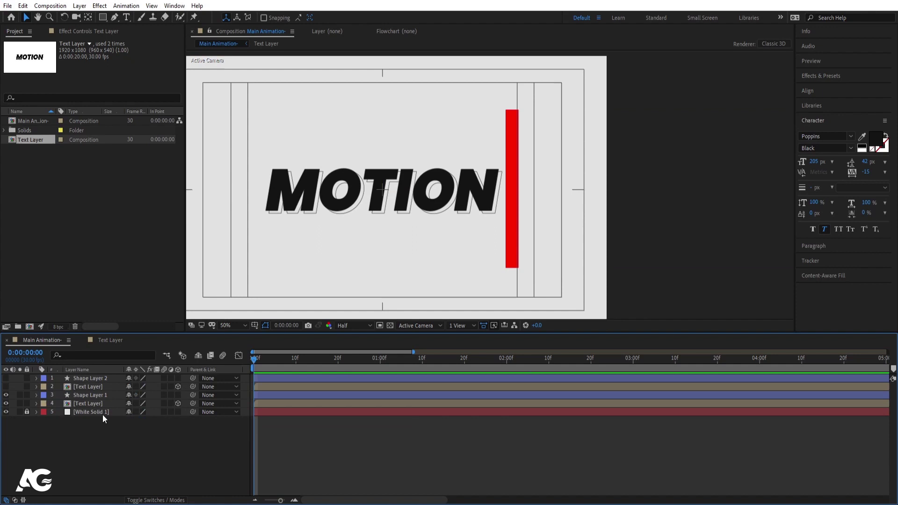
left_click(92, 409)
Set one text copy to Alpha Matte and the other to Alpha Inverted Matte, previewing the wipe
key("F4")
left_click(193, 410)
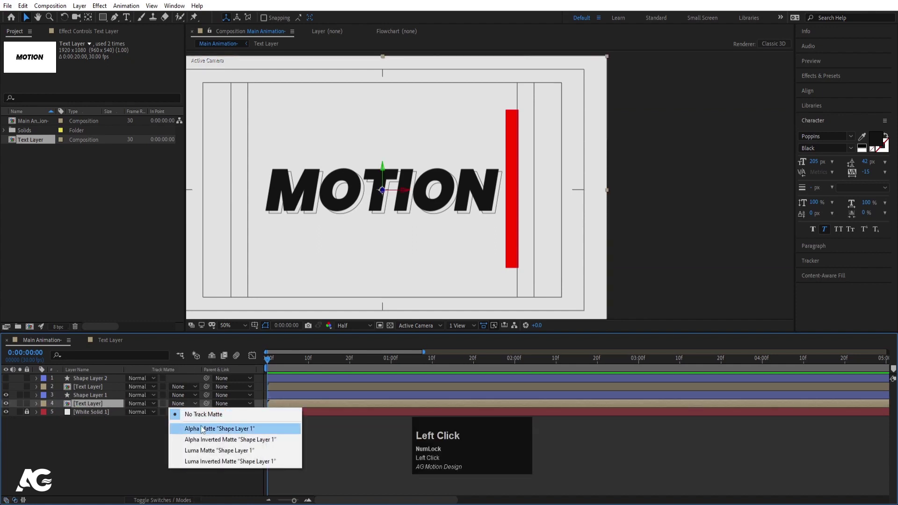
left_click(202, 432)
key("space")
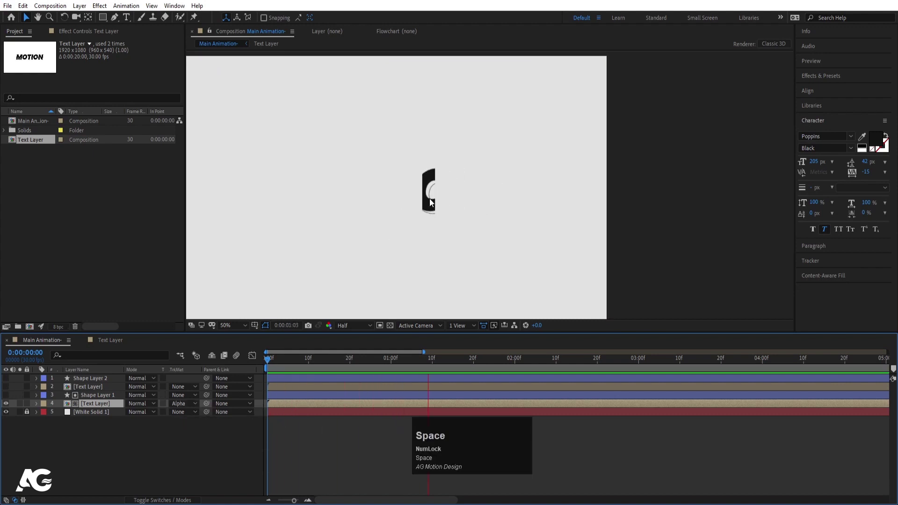
left_click_drag(295, 367, 10, 391)
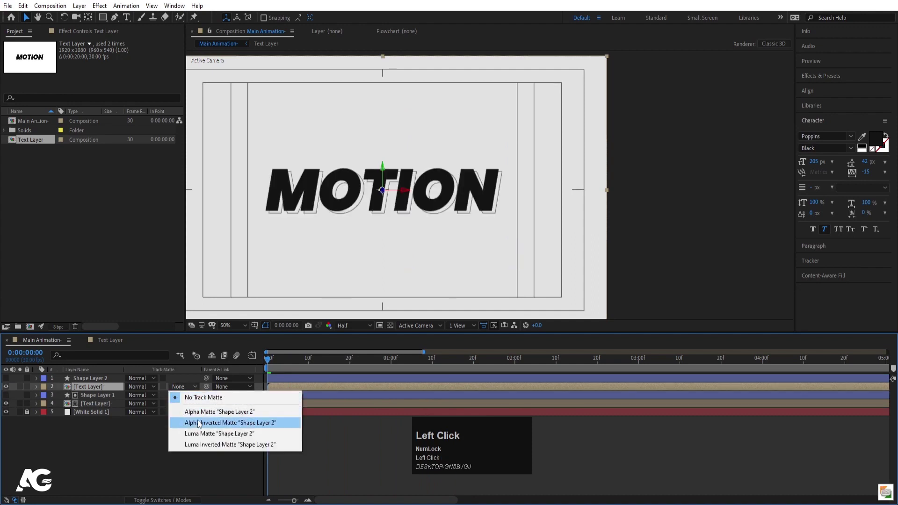
key("space")
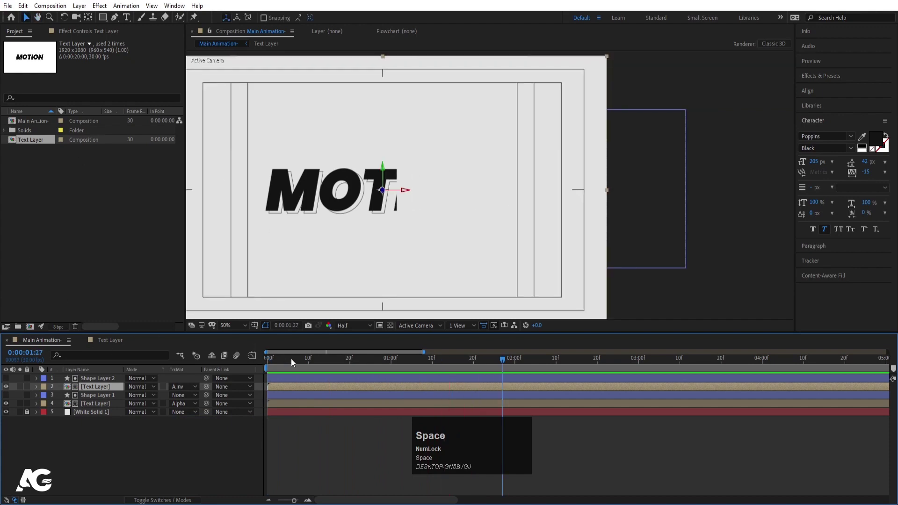
left_click(190, 186)
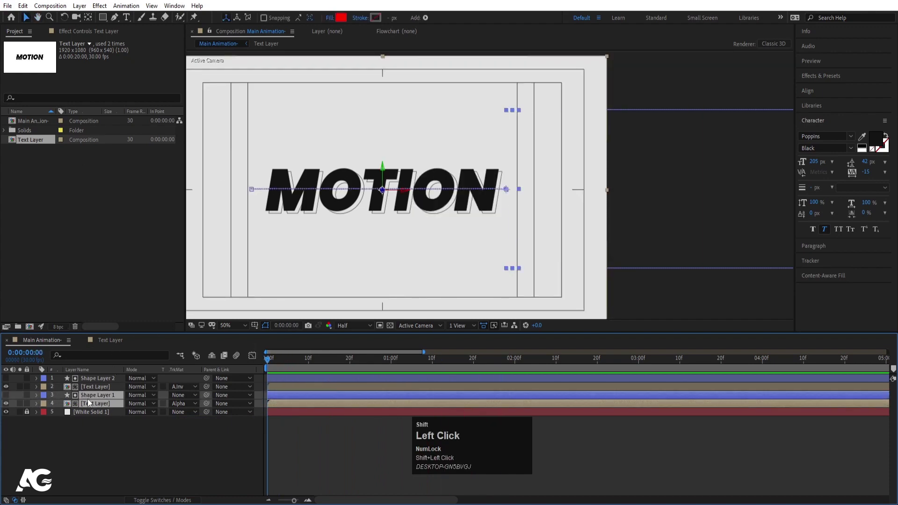
Precompose Shape Layer 1 and its matted text as 'Source'
key("c")
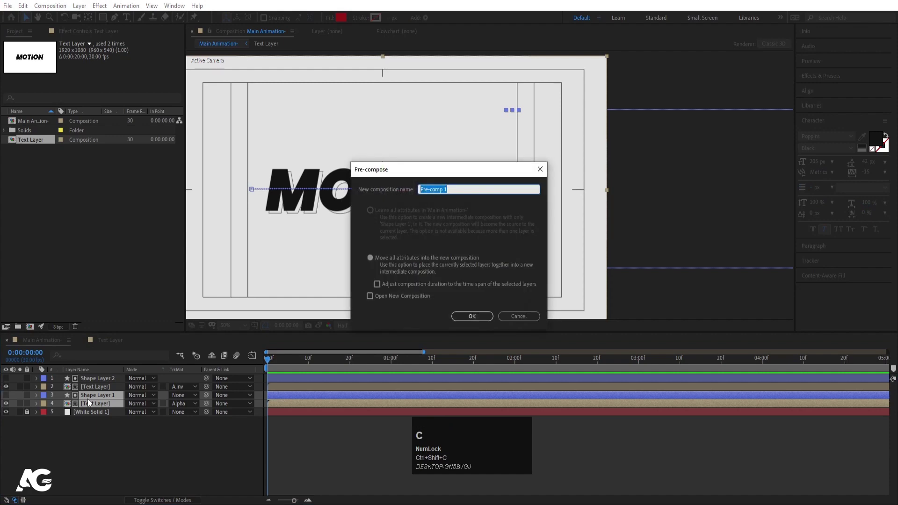
type("ource")
key("Return")
Precompose Shape Layer 2 and its text copy as 'Hide'
left_click(191, 186)
left_click(191, 186)
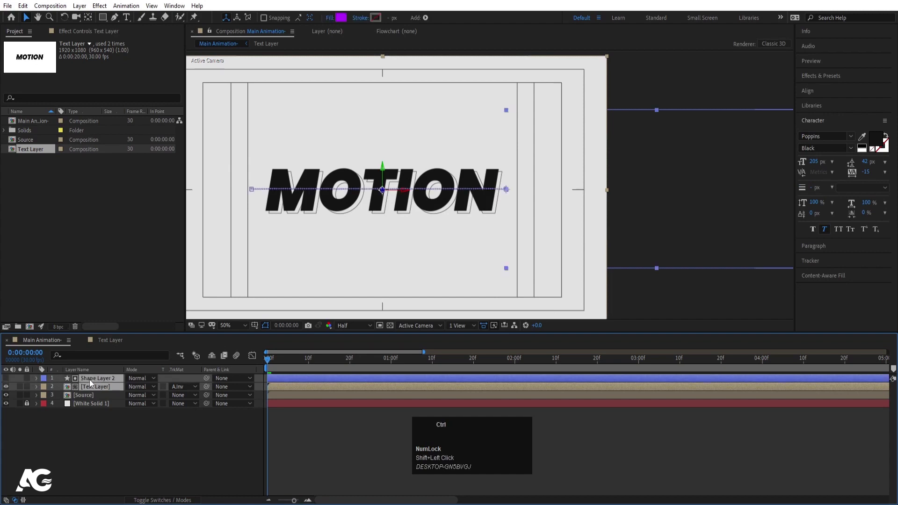
key("ctrl+shift+c")
type("ide")
key("Return")
Order the Source composition above Hide over the background solid
left_click_drag(191, 186, 191, 186)
key("F4")
left_click(191, 186)
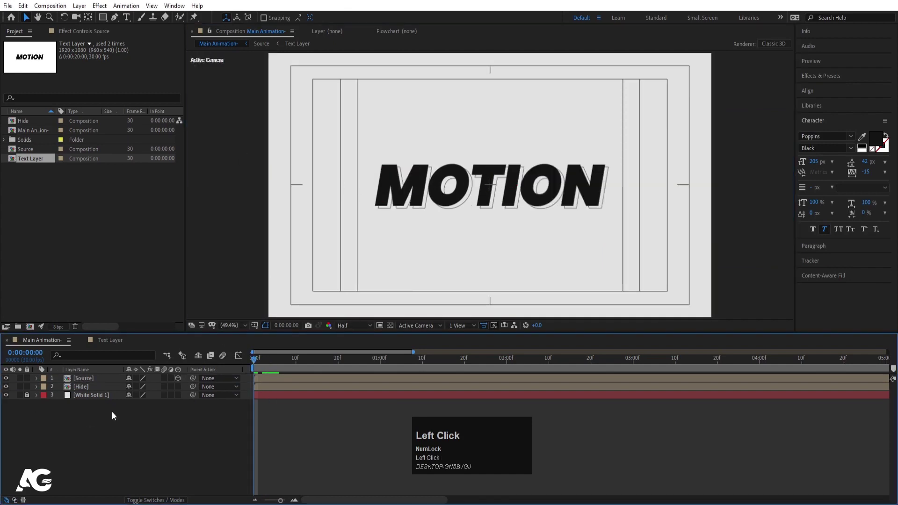
Create a solid named Particular and apply the RG Trapcode Particular effect to it
key("ctrl+y")
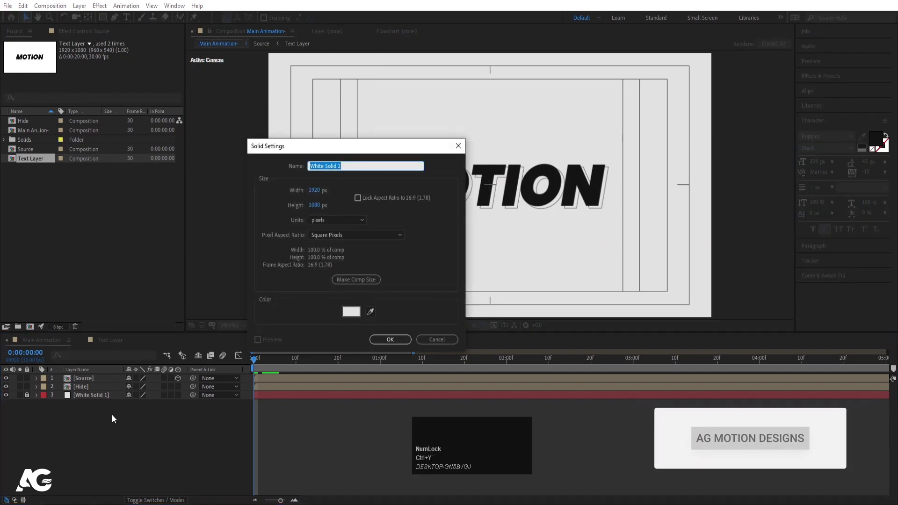
type("articular")
key("Return")
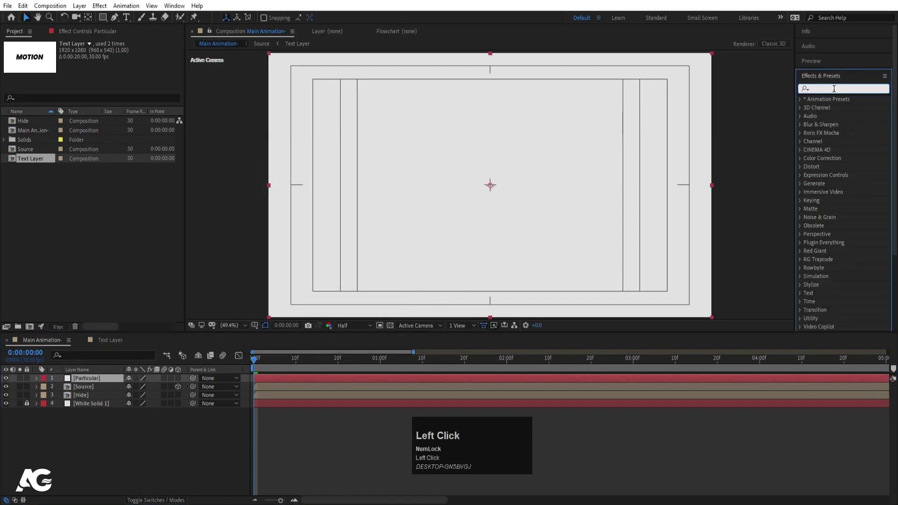
type("par")
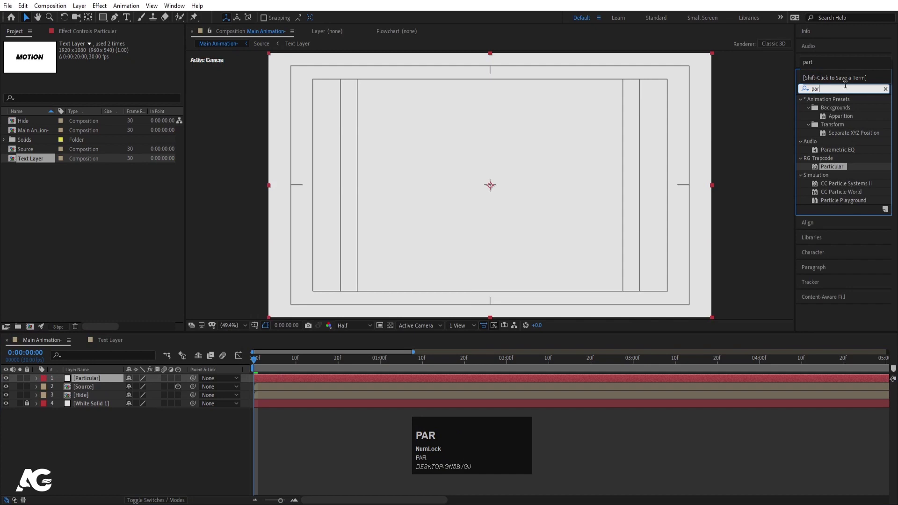
left_click(828, 173)
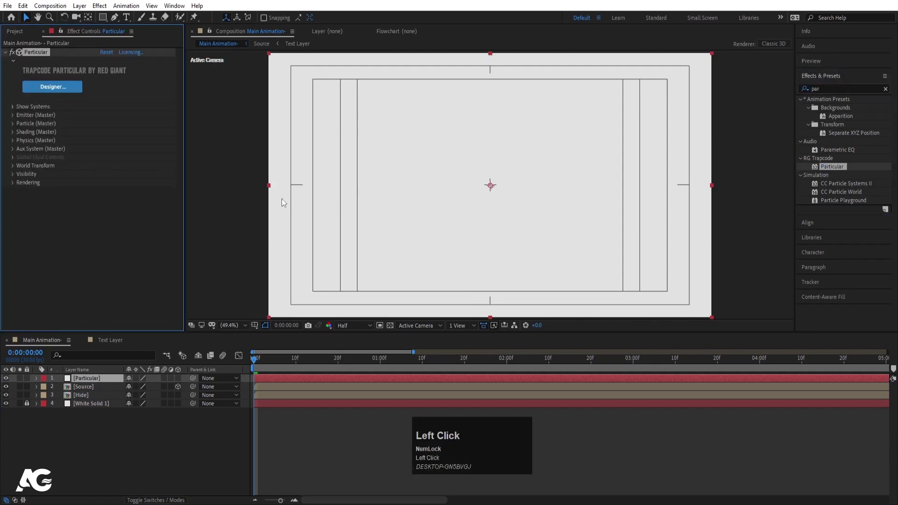
Raise Particular's Particles/sec to 1,000,000 in the Emitter settings
key("space")
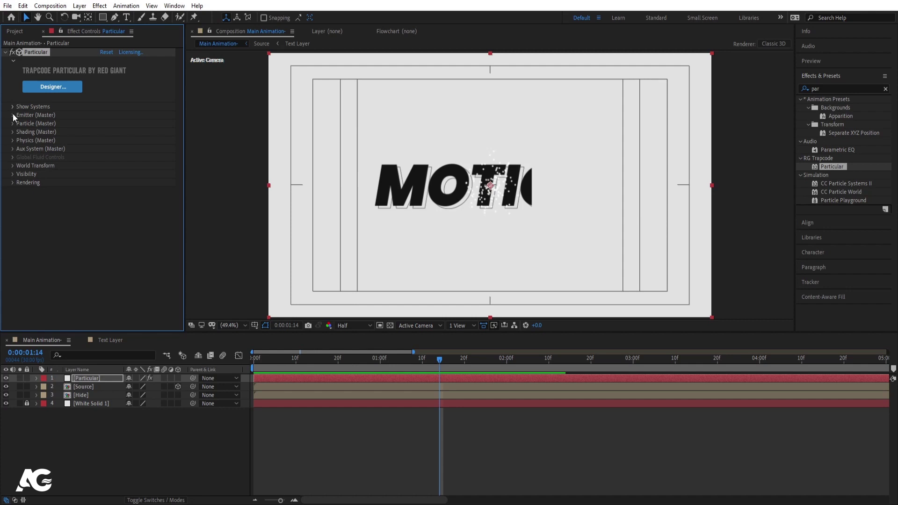
left_click(17, 116)
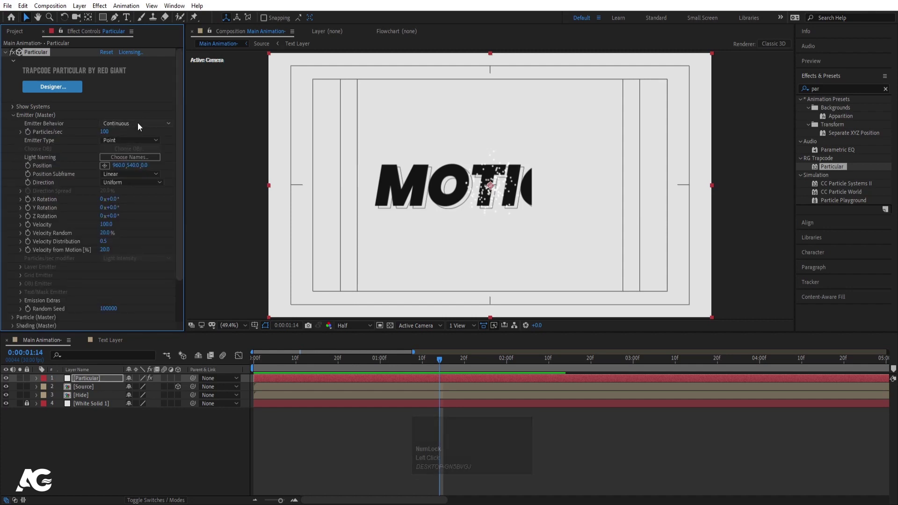
left_click(109, 134)
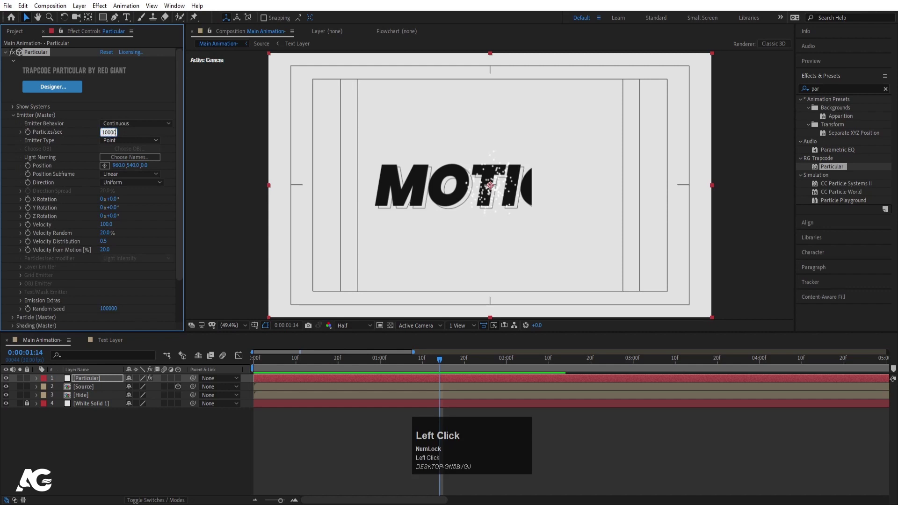
key("Return")
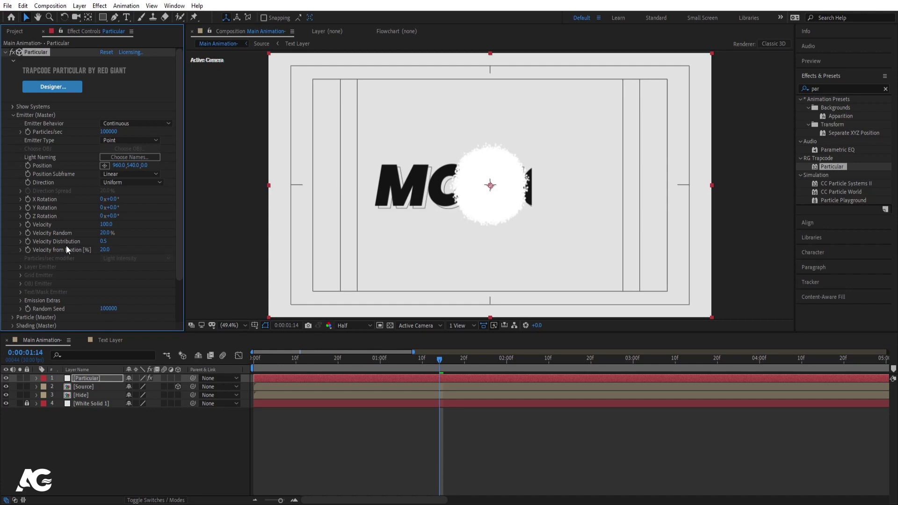
Set Emitter Type to Layer with 3. Source as the Layer Emitter and preview the dust
left_click(51, 179)
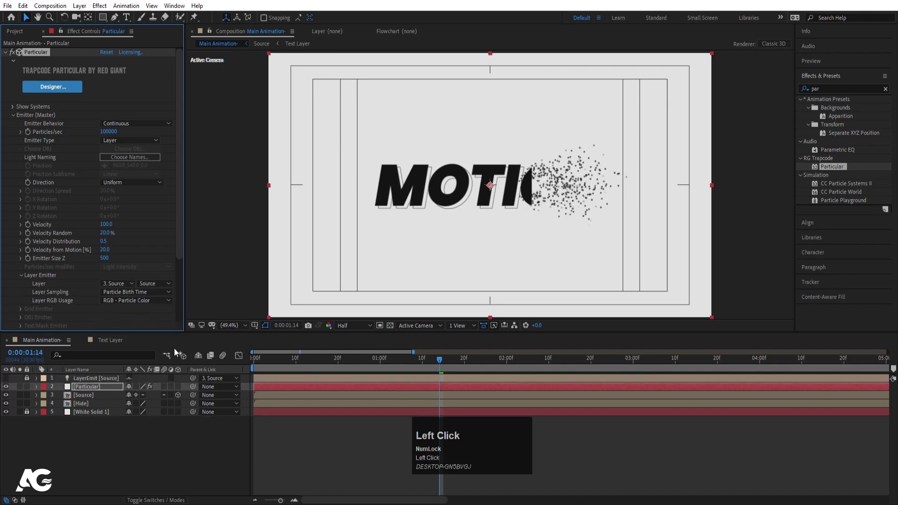
left_click(93, 386)
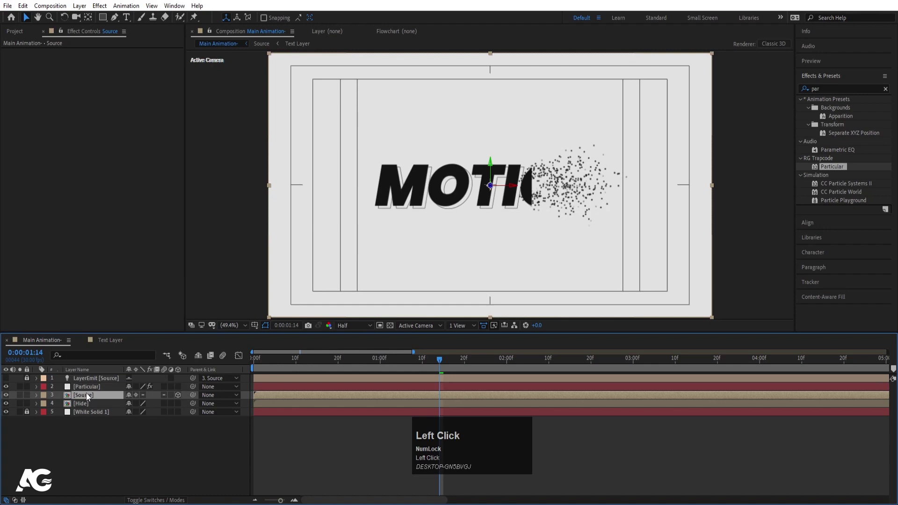
key("space")
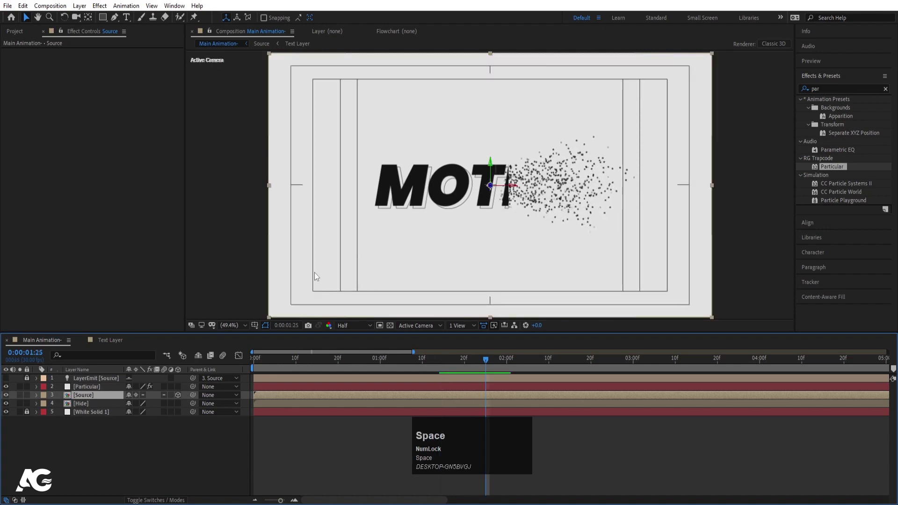
left_click(91, 392)
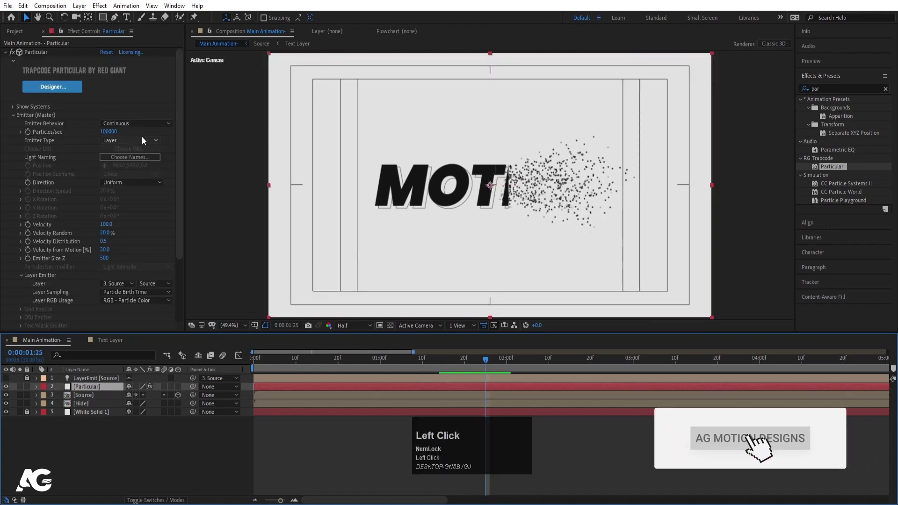
key("Return")
left_click(515, 291)
key("space")
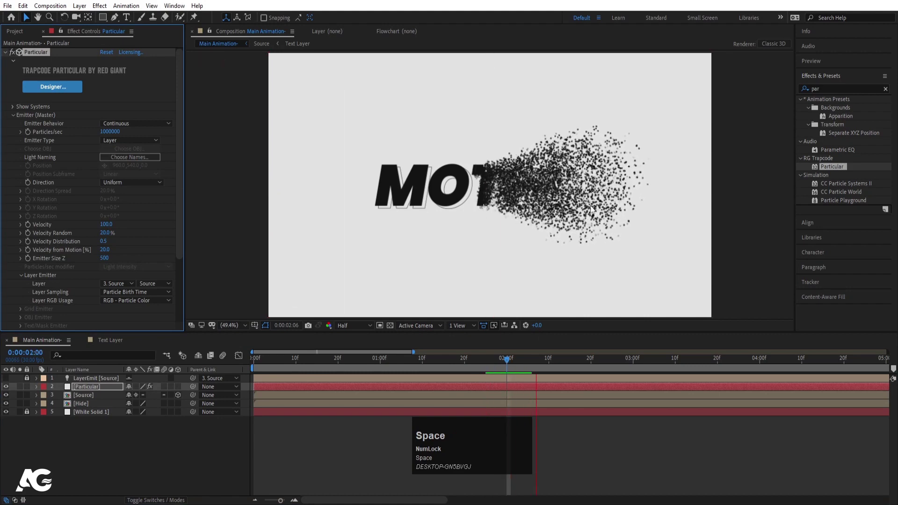
In the Hide comp, move Shape Layer 2's Position keyframe so the wipe starts further right
left_click_drag(279, 364, 91, 409)
key("-")
left_click(91, 409)
key("u")
left_click(80, 390)
key("=")
key("=")
key("=")
key("Page_Down")
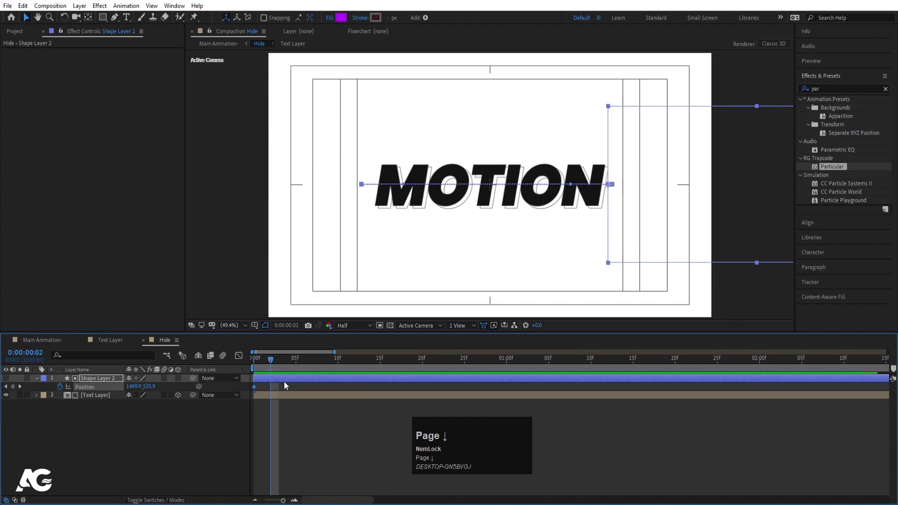
left_click_drag(256, 391, 50, 349)
Back in Main Animation, RAM-preview MOTION breaking apart from the start
key("space")
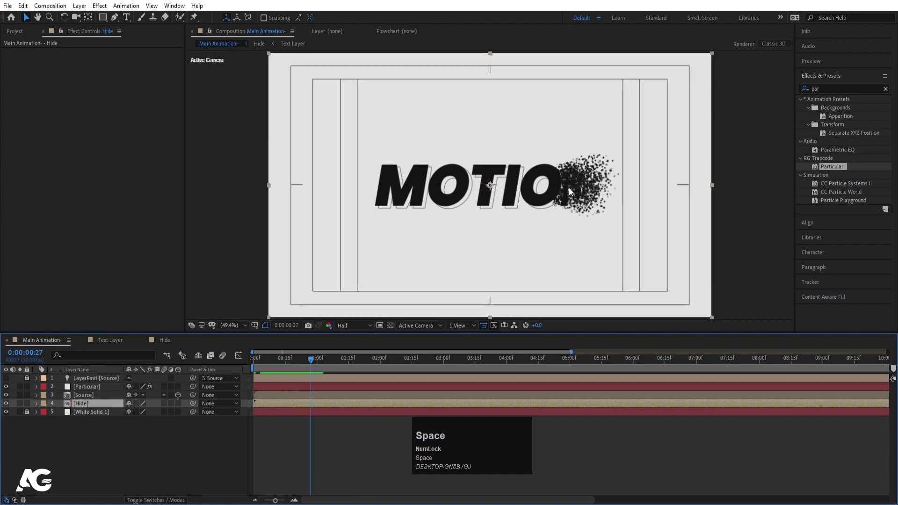
left_click_drag(171, 342, 44, 339)
key("space")
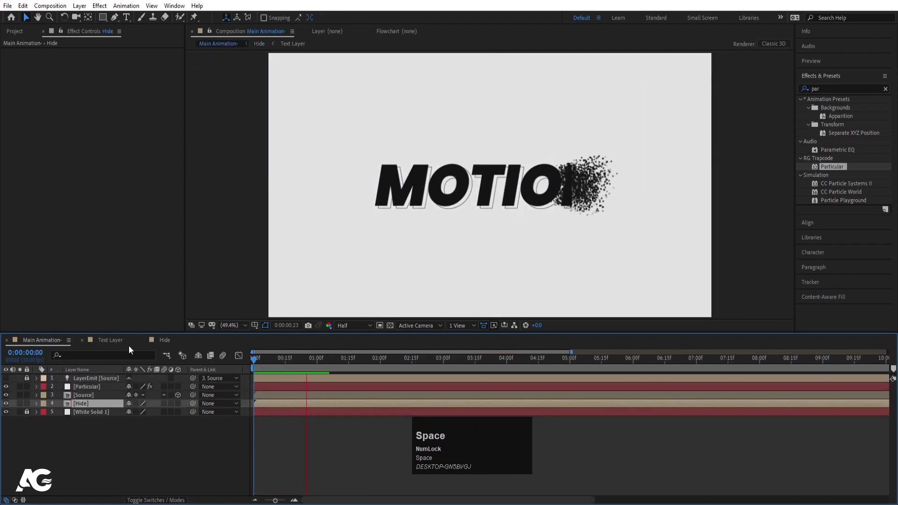
left_click_drag(169, 340, 257, 362)
key("space")
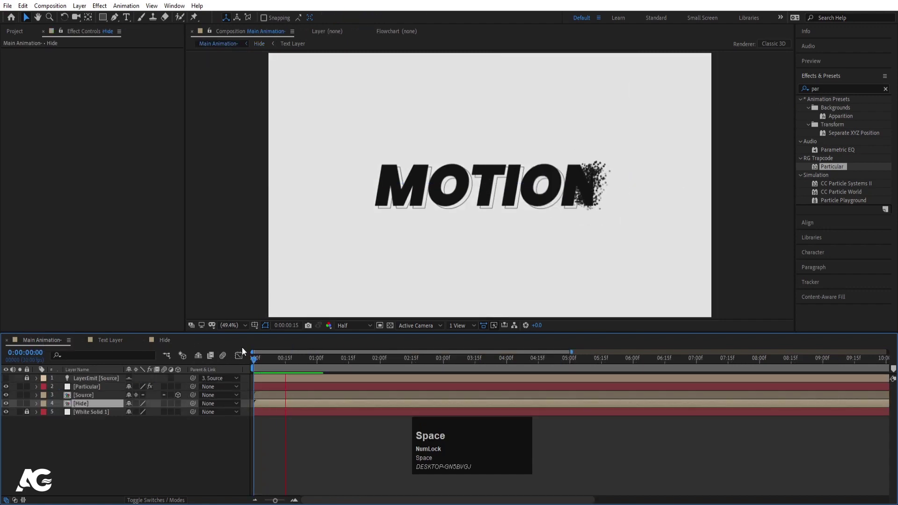
Set Particular Velocity 50, Velocity Random 100% and Emitter Size Z 0
left_click(66, 441)
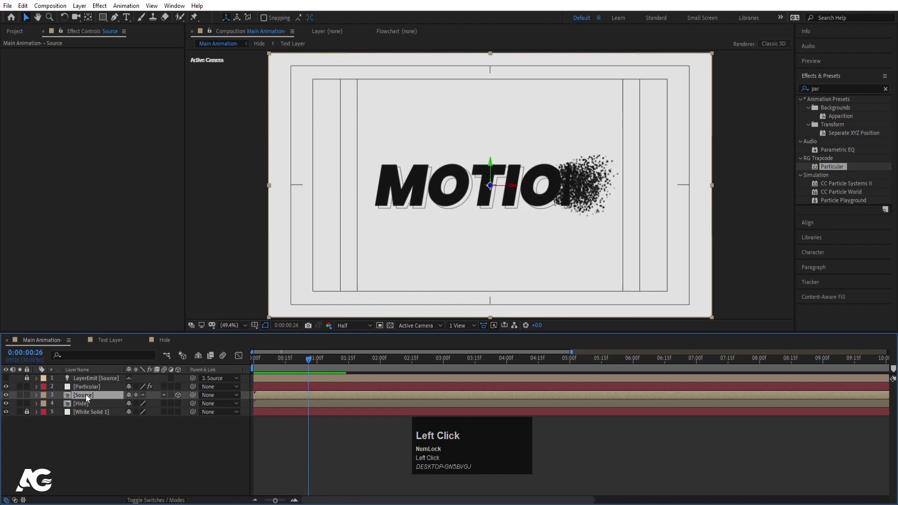
scroll("down", 3)
left_click(15, 290)
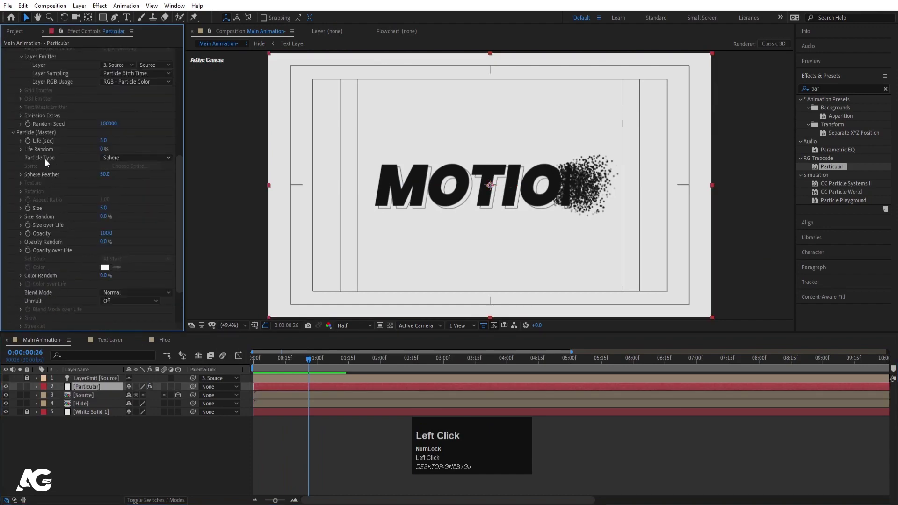
scroll("up", 3)
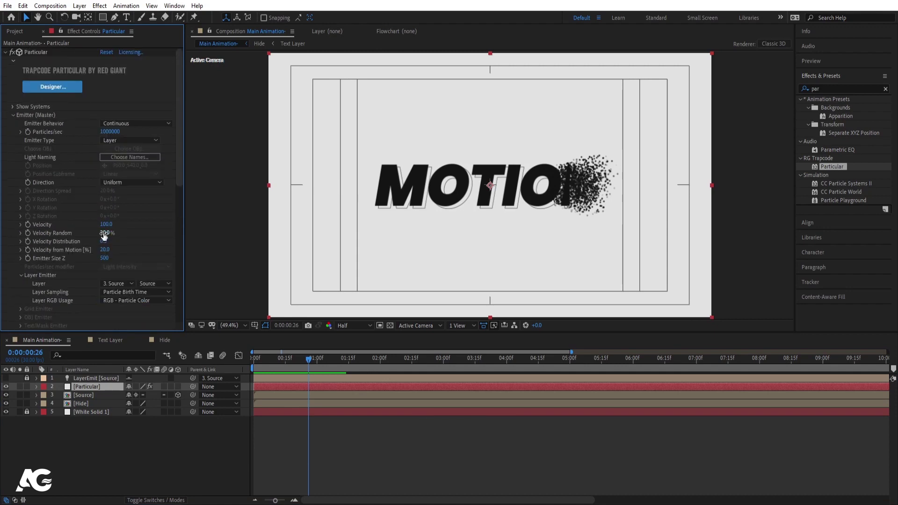
left_click(108, 229)
key("Return")
key("space")
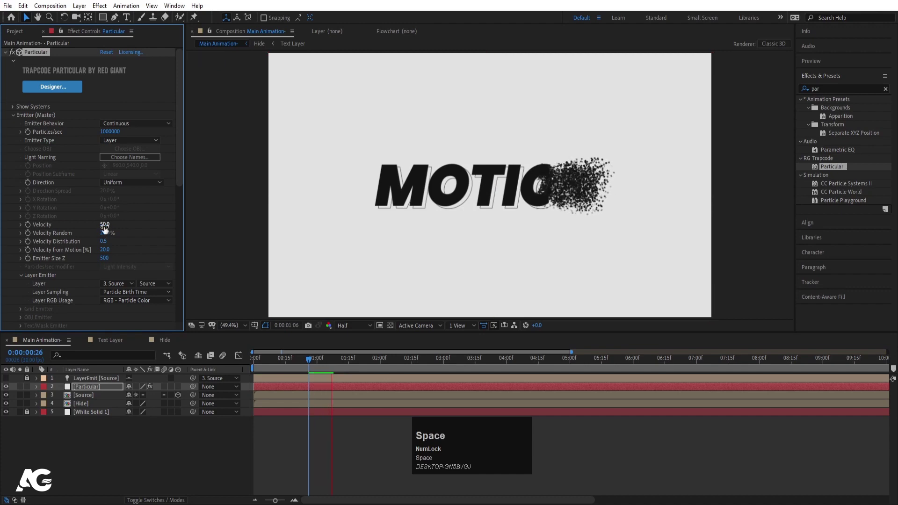
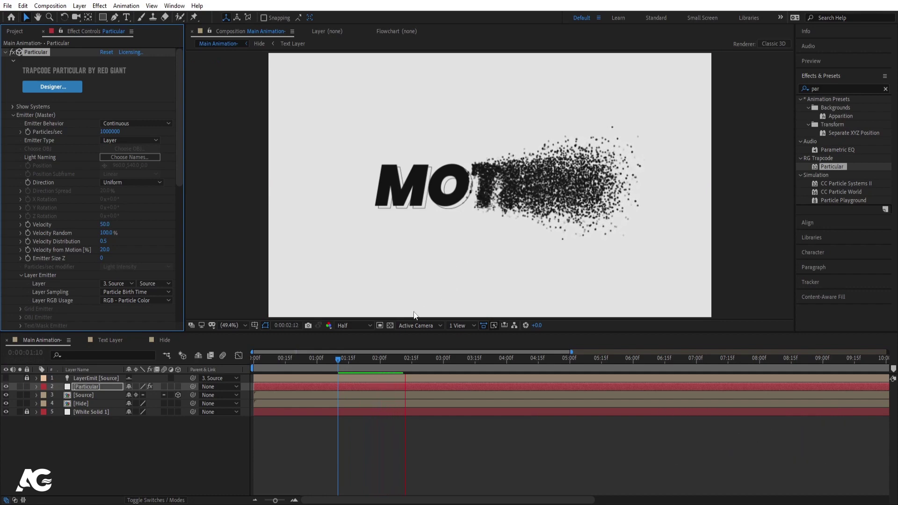
key("space")
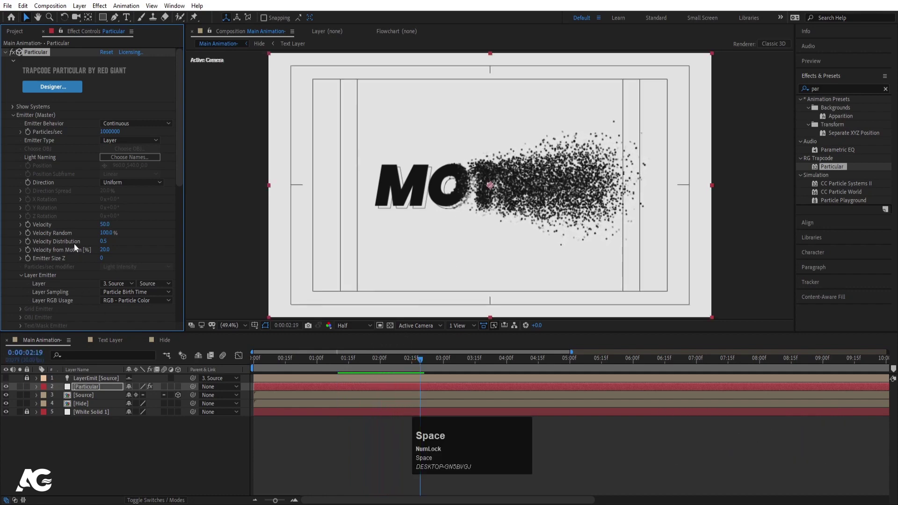
Set Sphere Feather 0 and Size Random 100%, then preview the hard-edged clumps
scroll("down", 3)
left_click(45, 290)
scroll("down", 3)
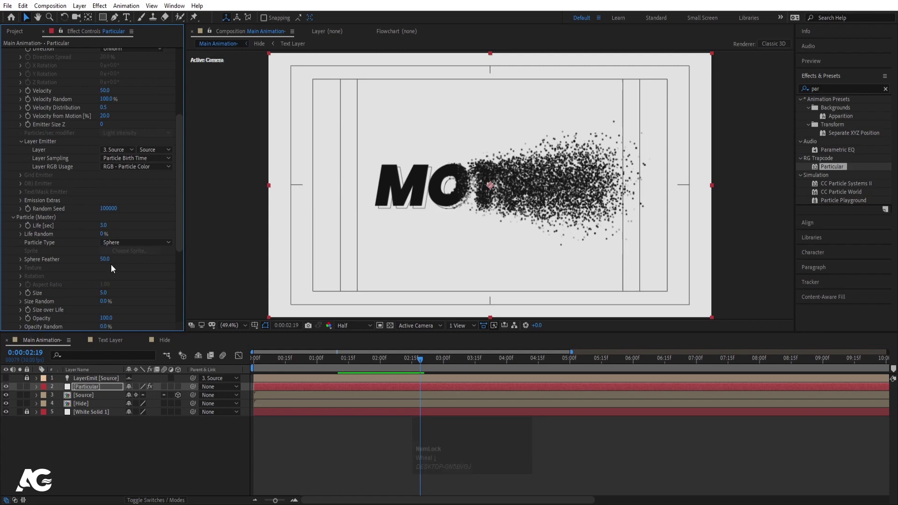
left_click(108, 261)
key("Return")
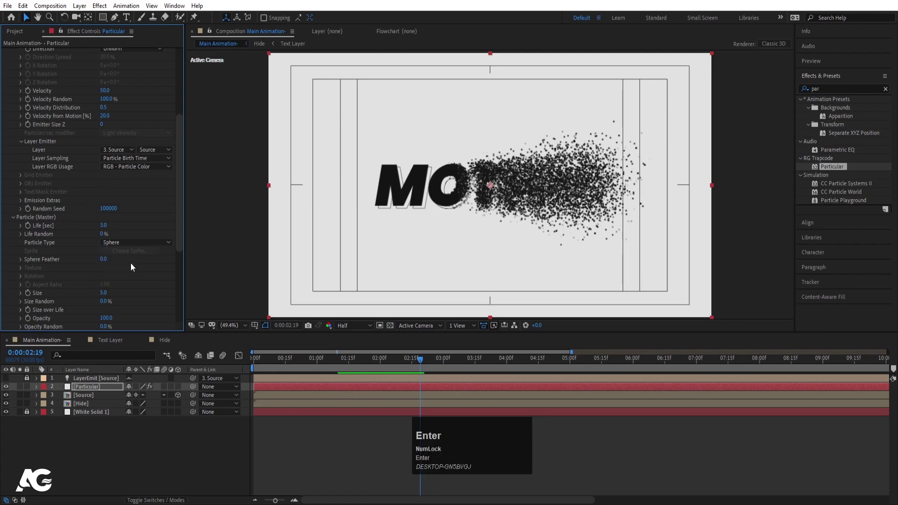
left_click(134, 266)
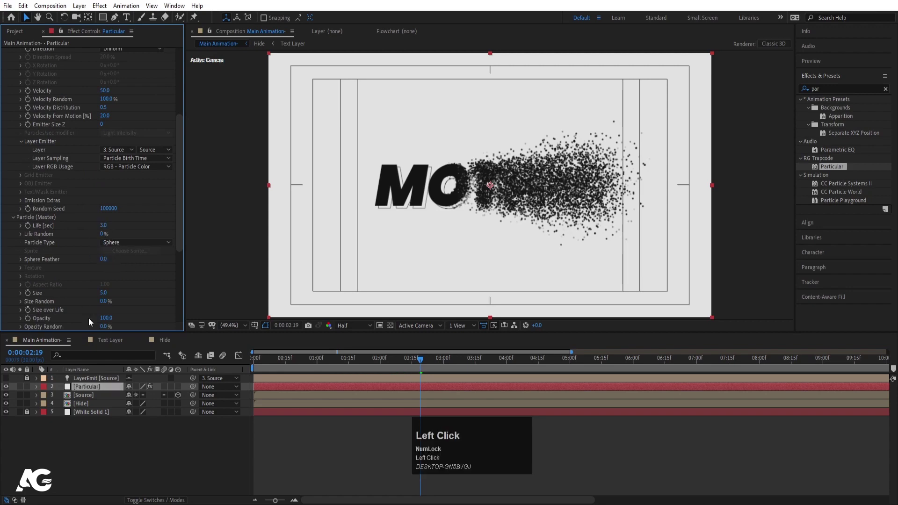
left_click(105, 303)
key("Return")
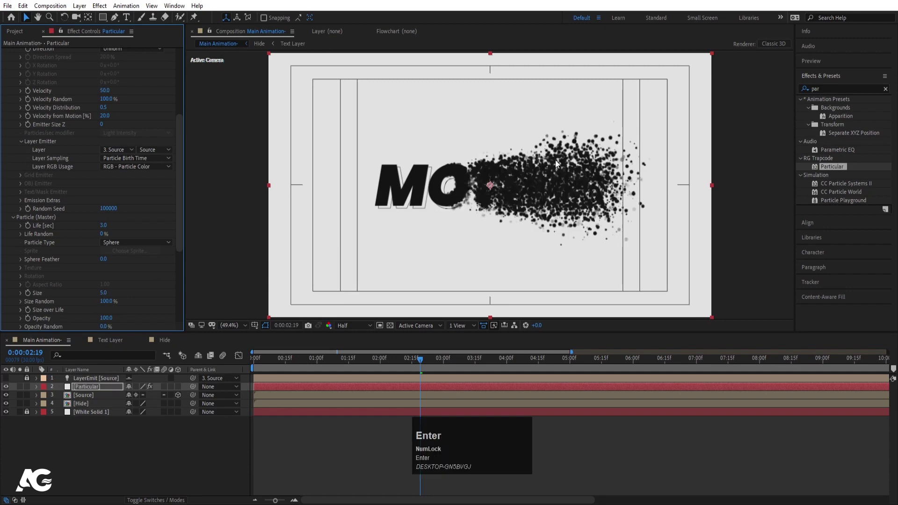
left_click(322, 364)
key("space")
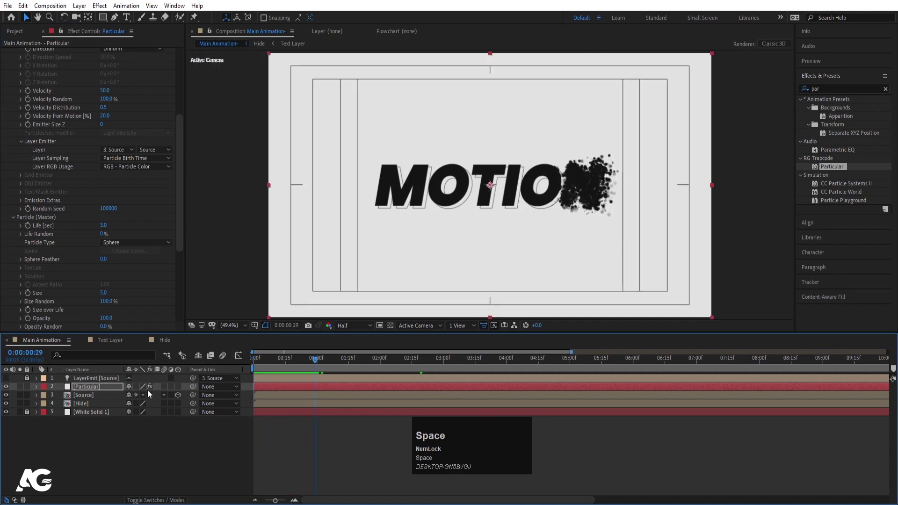
In the Text Layer comp, set MOTION's stroke to render Over Fill via the Character panel
left_click(110, 446)
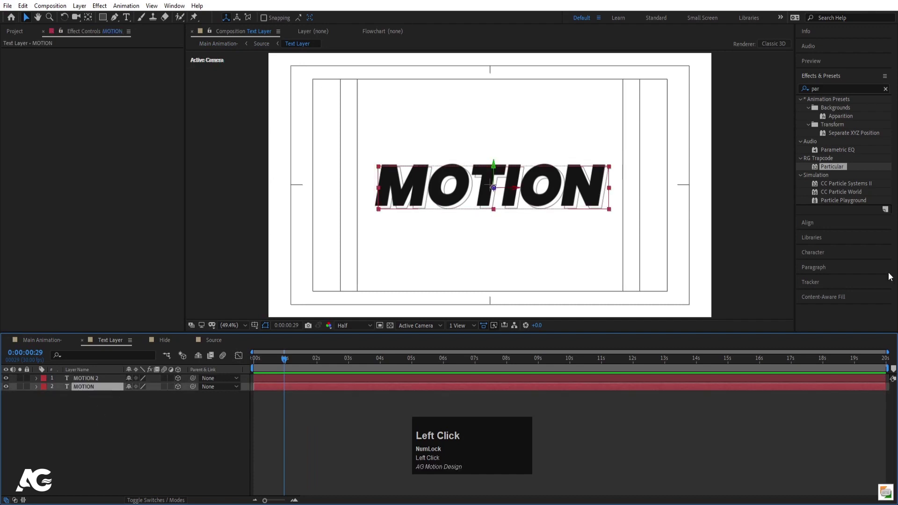
left_click(819, 256)
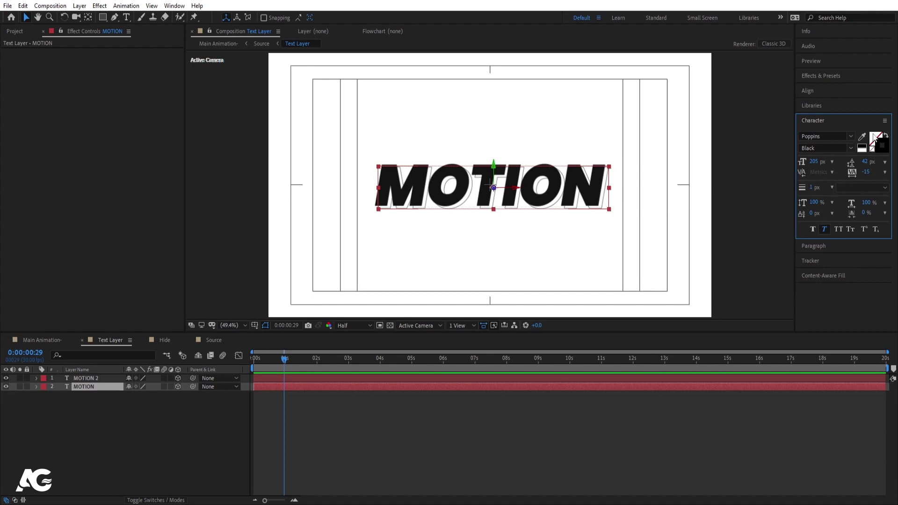
left_click(875, 137)
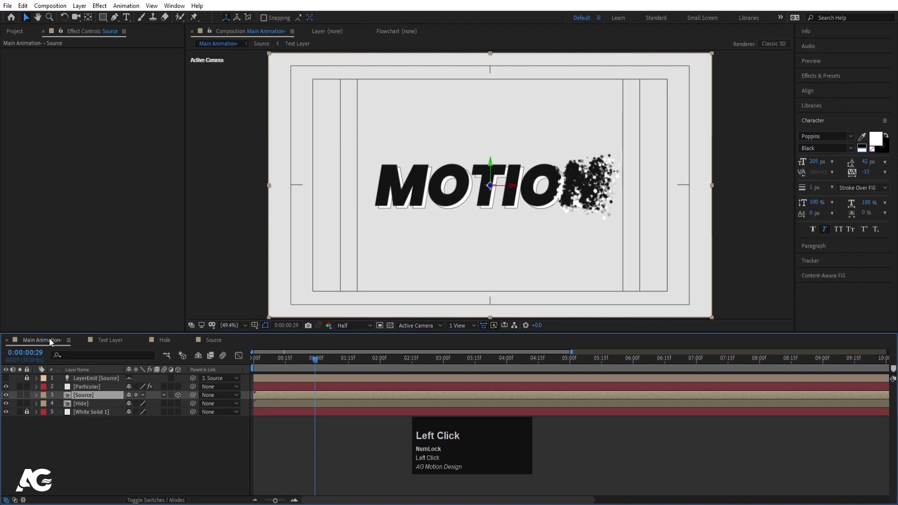
Give Particular's Size over Life the descending ramp so particles shrink to nothing
key("space")
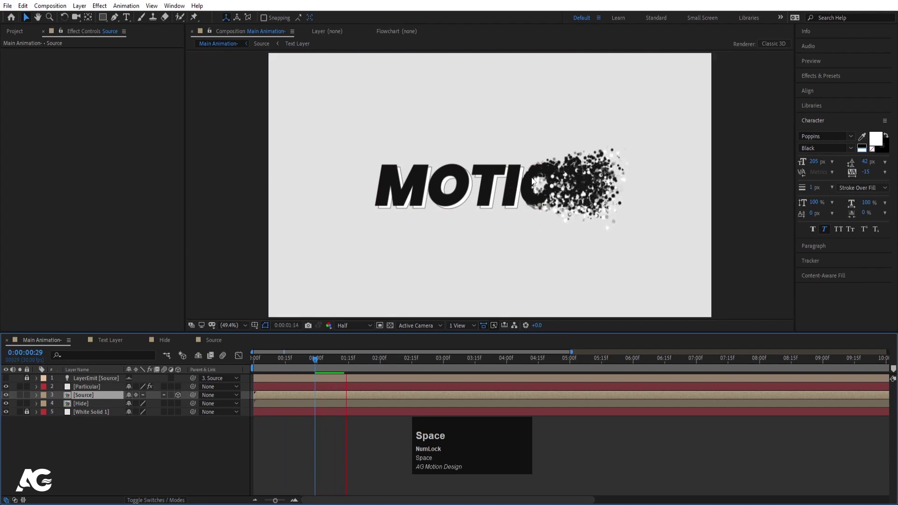
key("space")
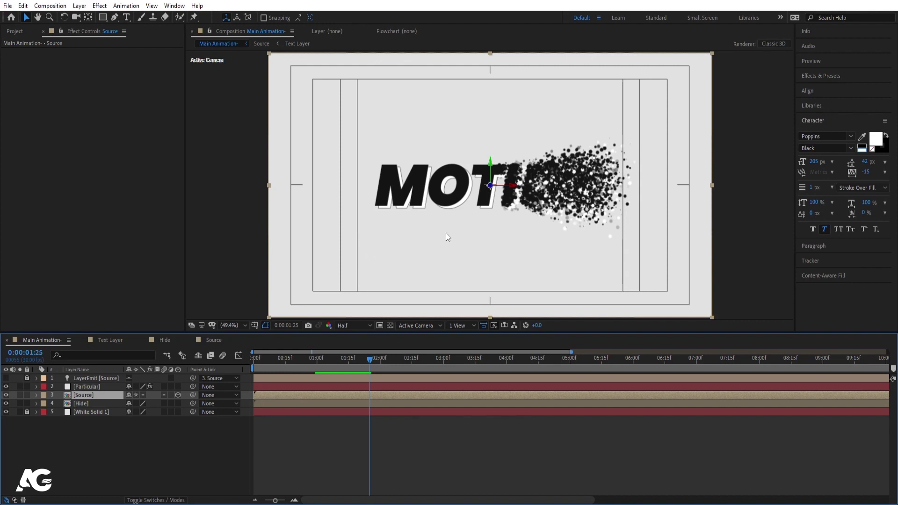
left_click(88, 395)
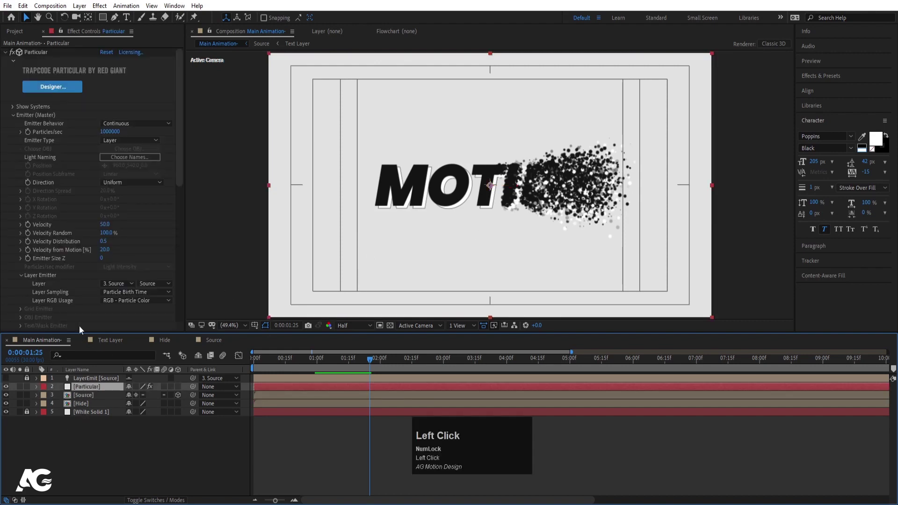
scroll("down", 3)
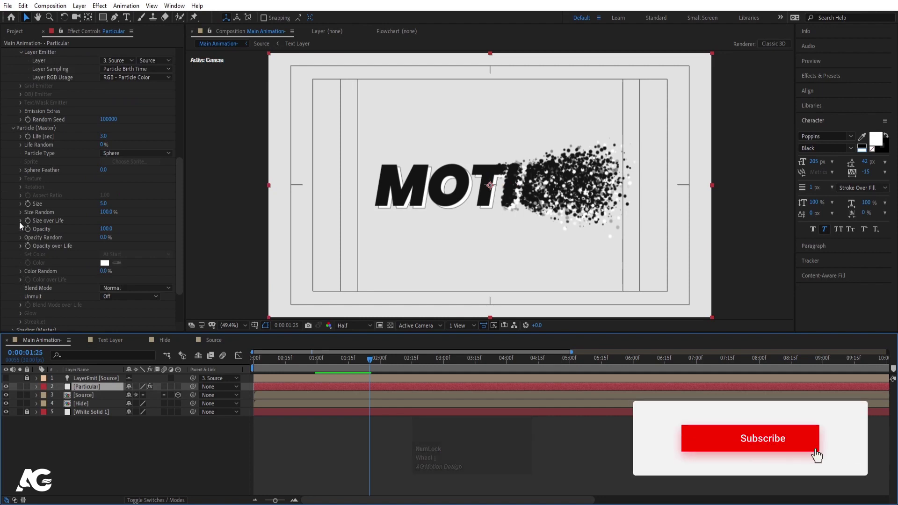
left_click(22, 226)
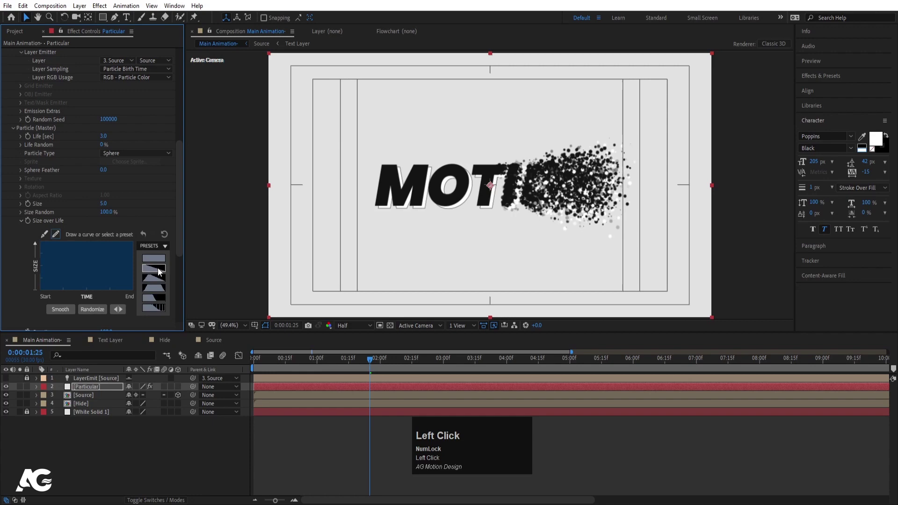
key("space")
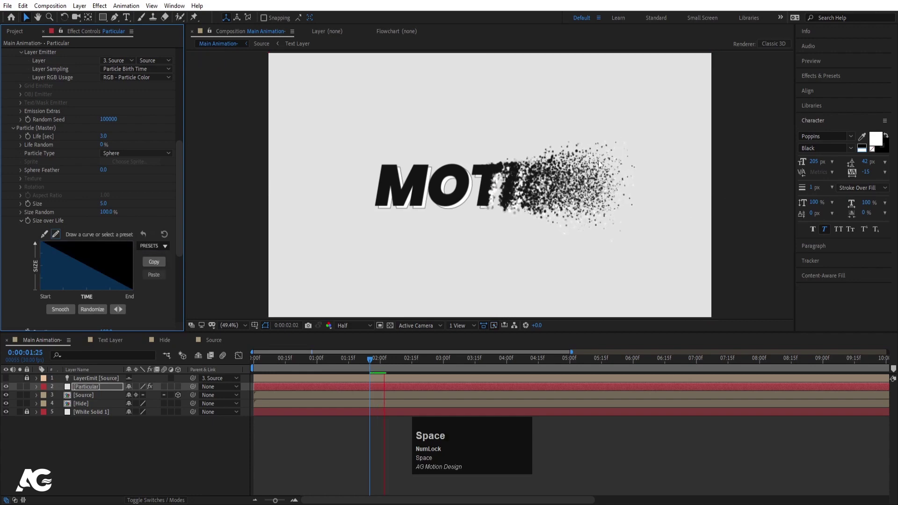
key("space")
Set particle Life to 4 seconds, preview, and move down to the Physics group
scroll("up", 3)
left_click(108, 227)
key("Return")
key("space")
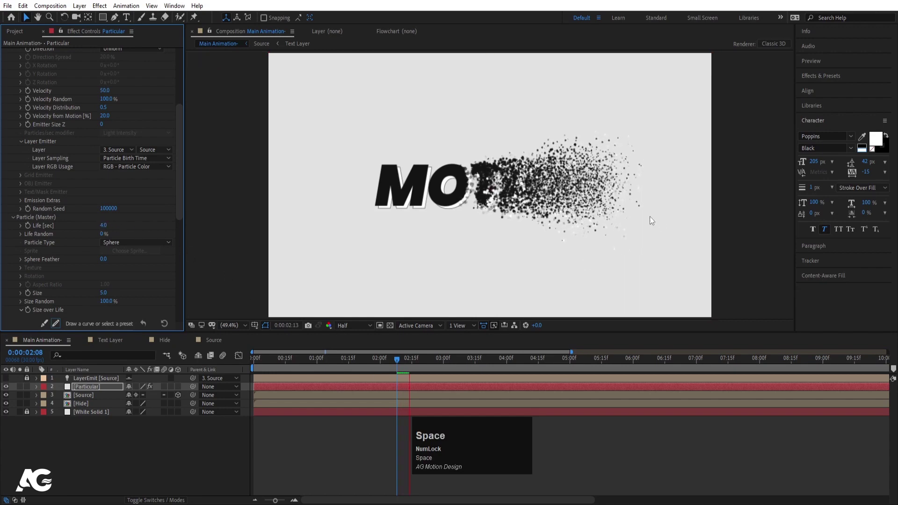
key("space")
left_click(14, 222)
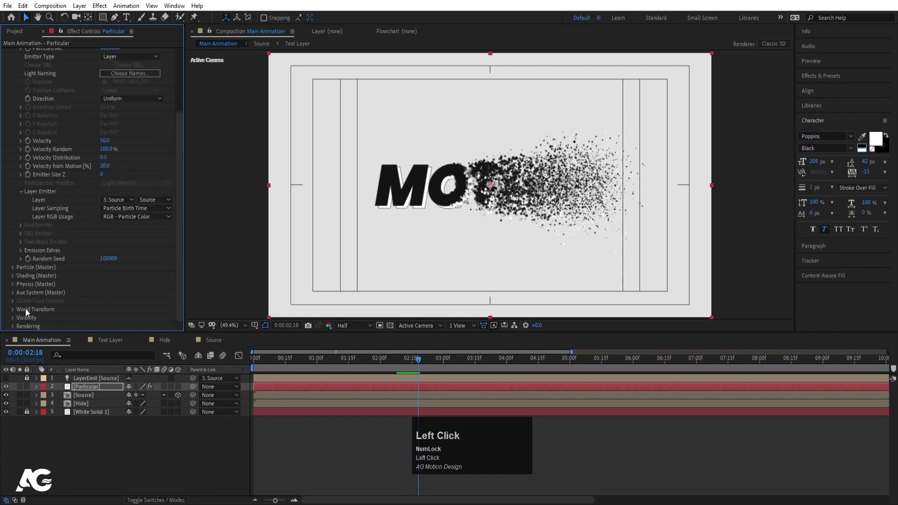
scroll("down", 3)
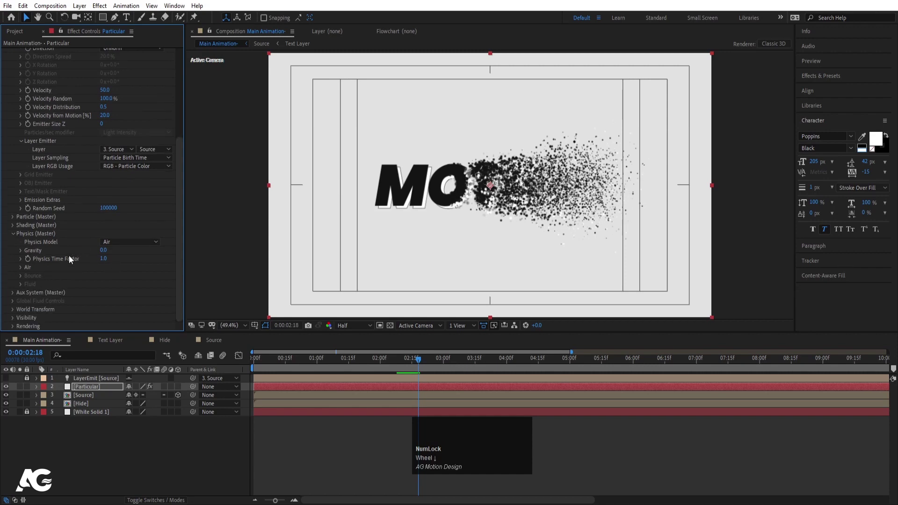
In Physics > Air > Turbulence Field, set Affect Size to 50
left_click(23, 273)
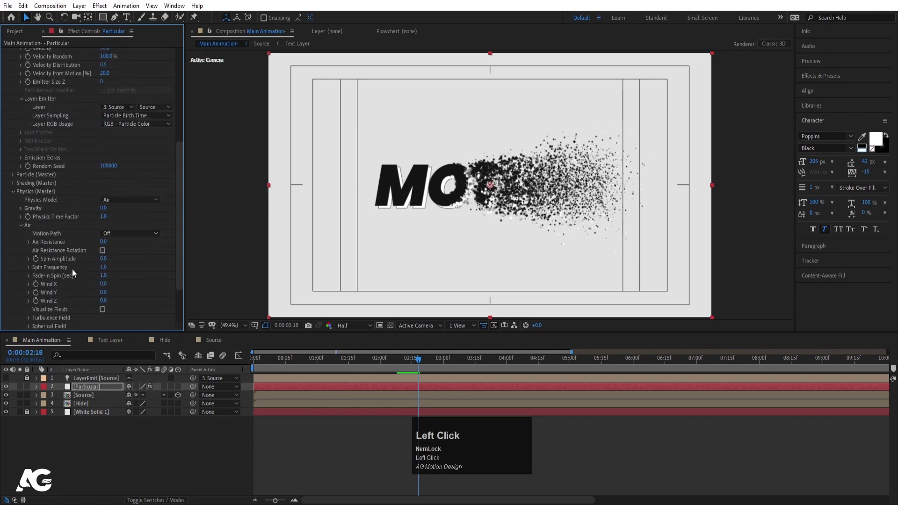
scroll("down", 3)
left_click(30, 279)
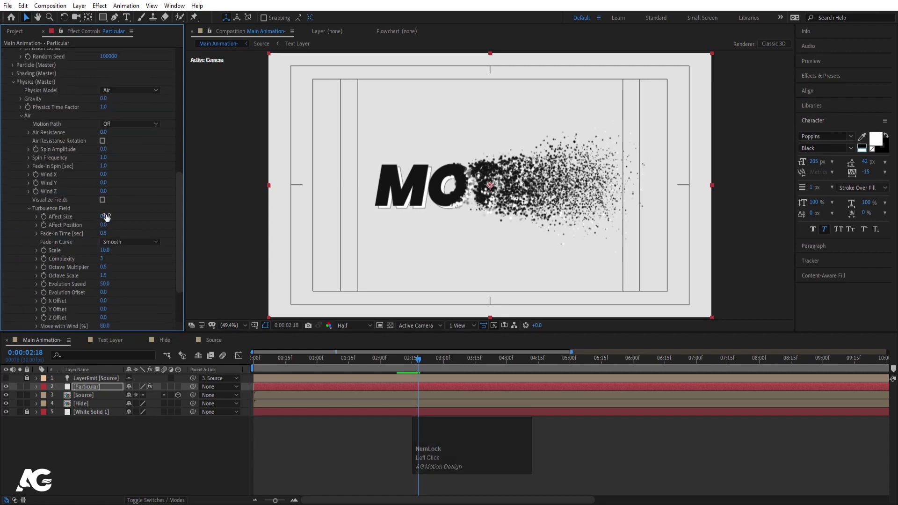
left_click(106, 217)
key("Return")
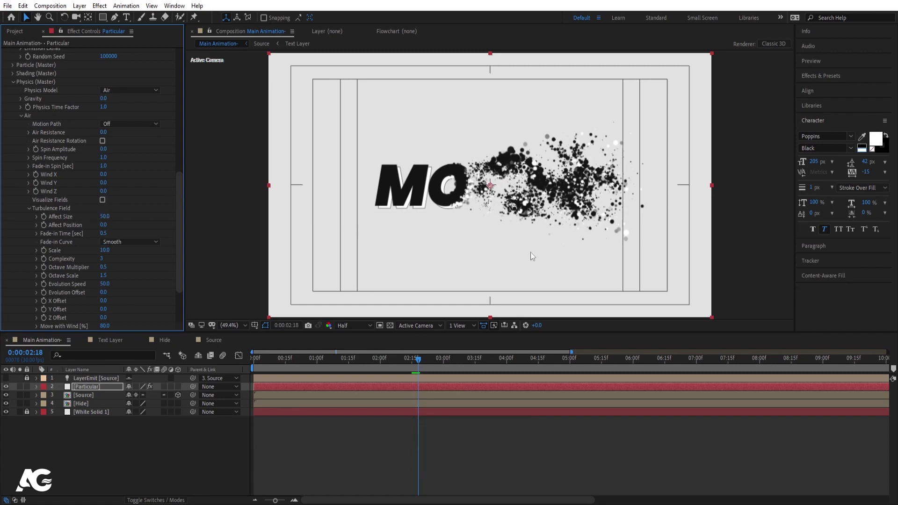
key("Return")
Preview the clumpier dust drift from the start of the animation
key("space")
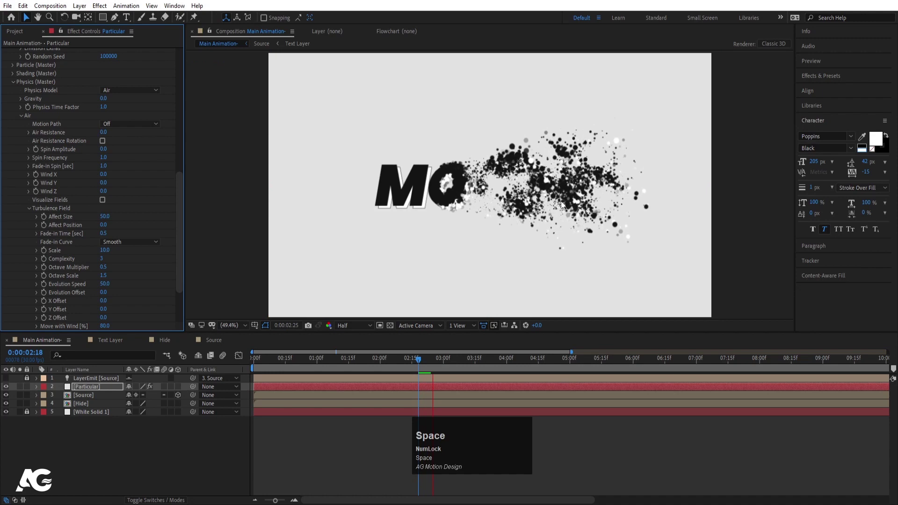
left_click(304, 363)
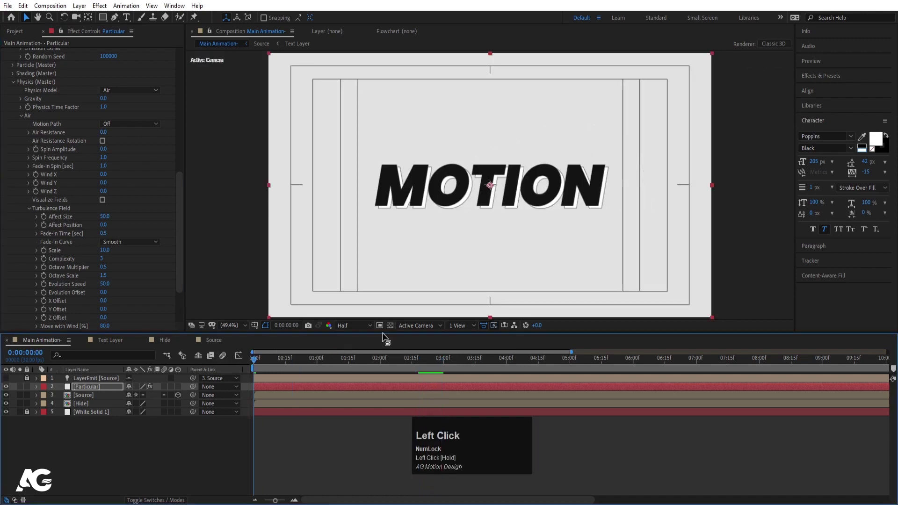
key("space")
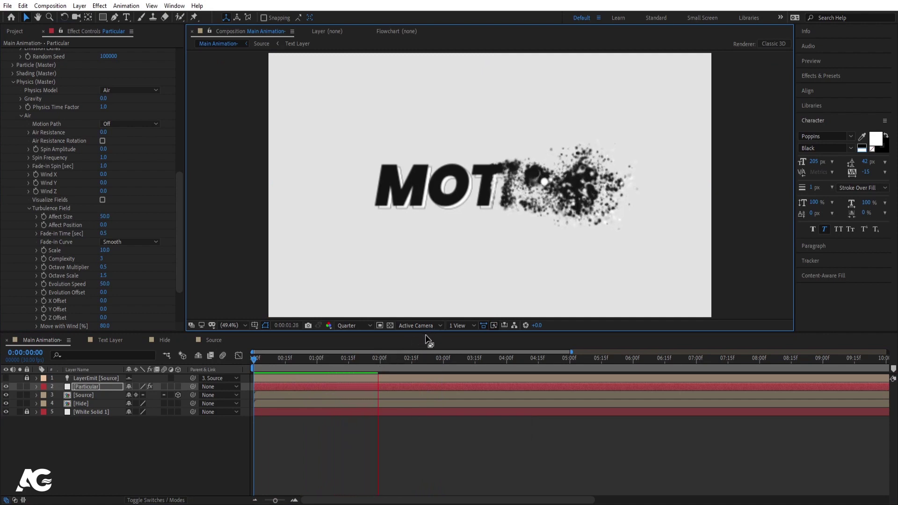
key("space")
left_click(361, 326)
key("space")
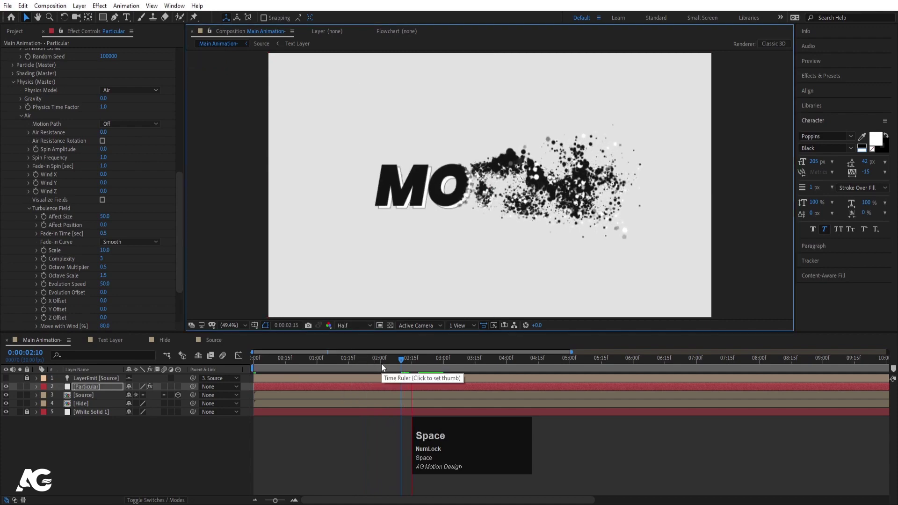
key("space")
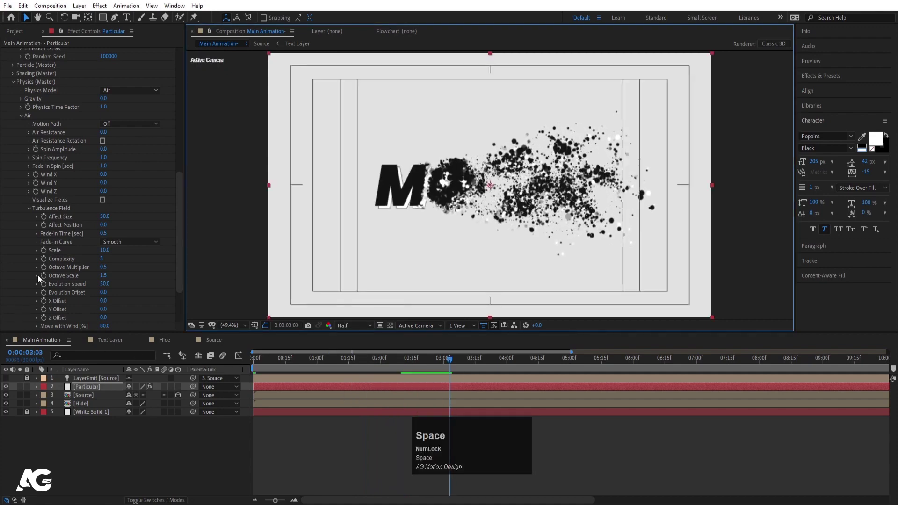
Set turbulence Affect Position to 100 and preview the wider swirl
left_click_drag(109, 229, 107, 228)
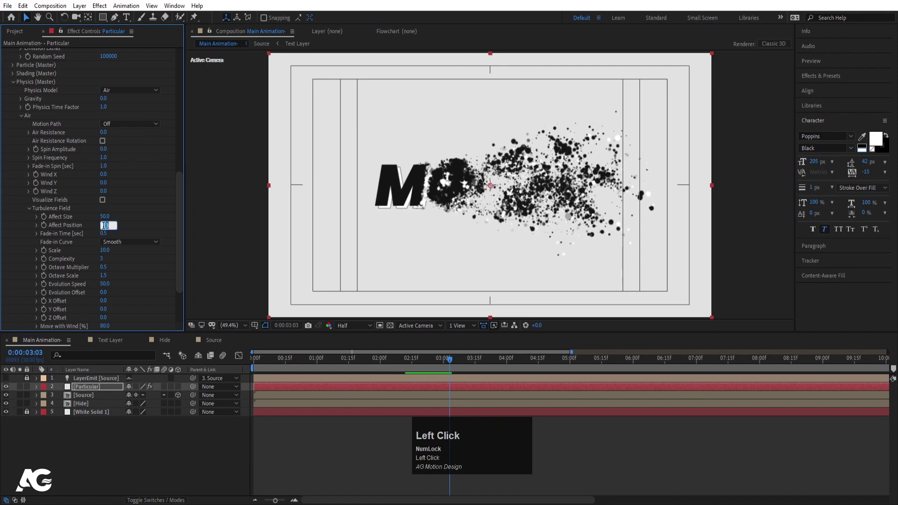
key("Return")
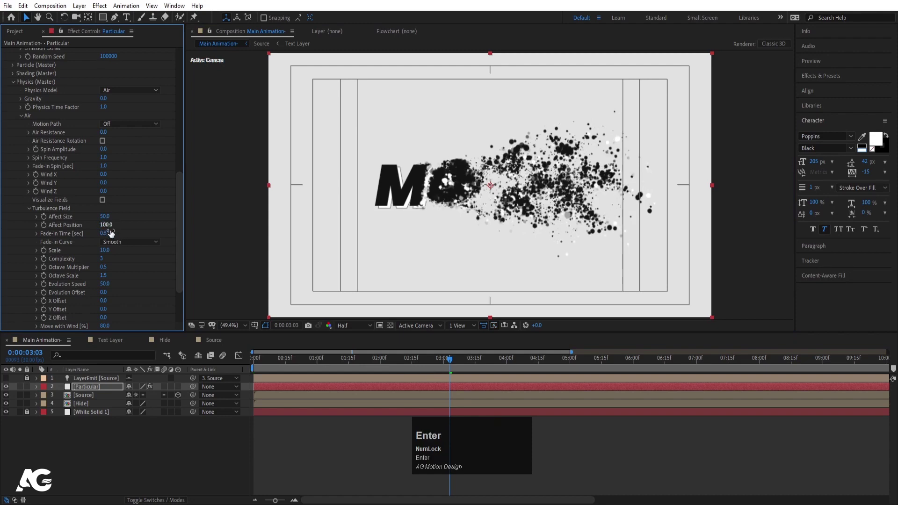
left_click(330, 360)
key("space")
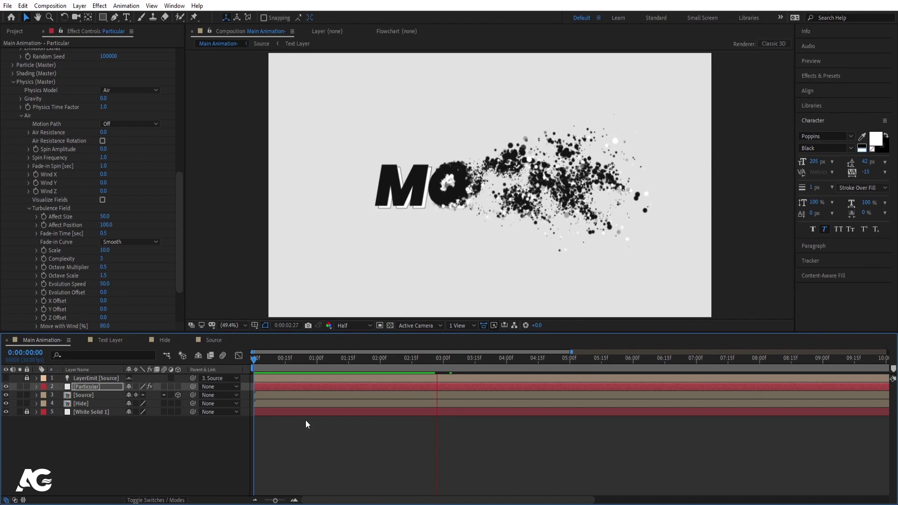
key("space")
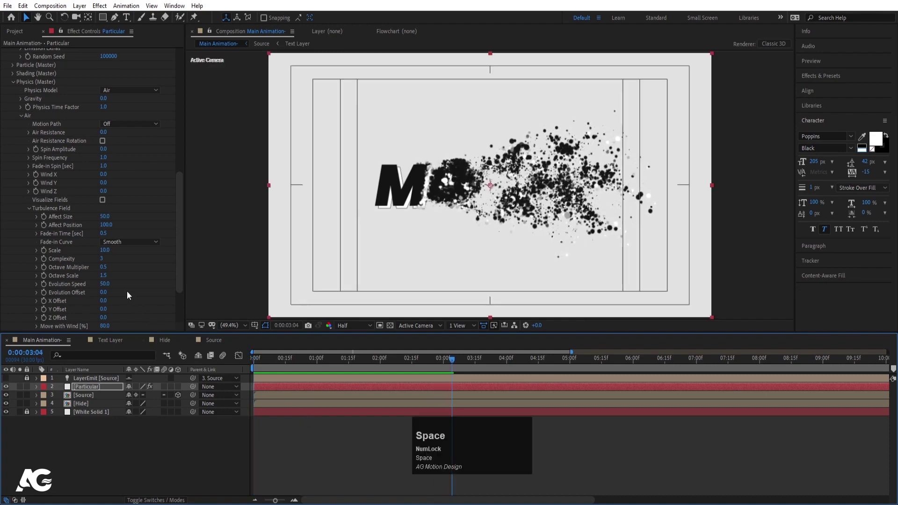
Set turbulence Fade-in Time to 1.0 and preview again
left_click(107, 236)
key("Return")
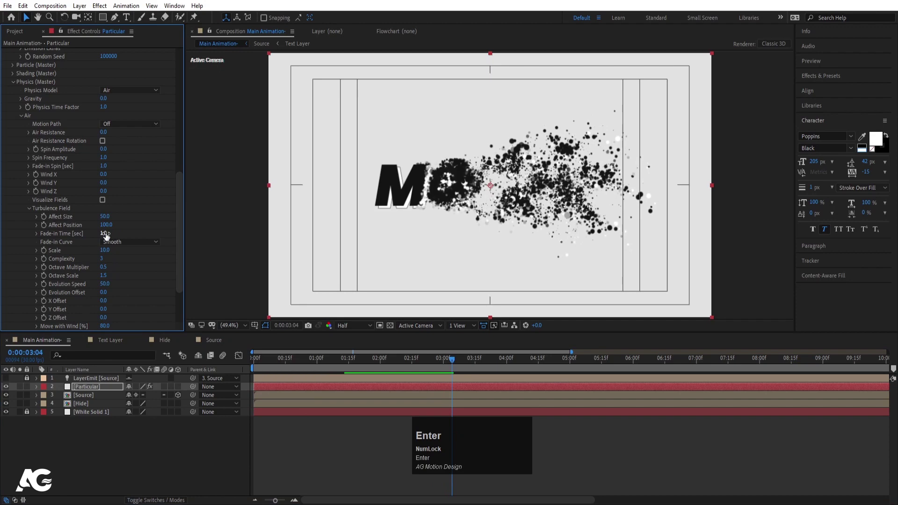
key("space")
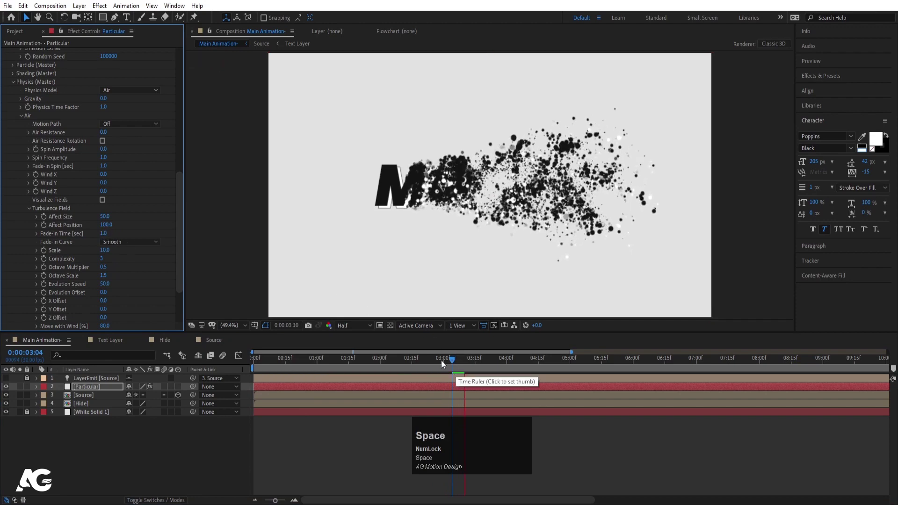
left_click(408, 359)
key("space")
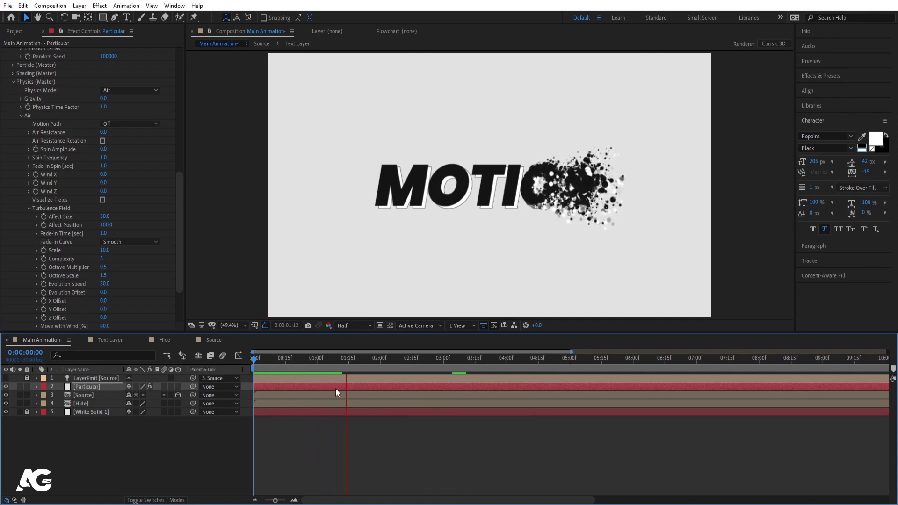
Try turbulence Scale values, 5 then 12, previewing each and keeping 12
key("space")
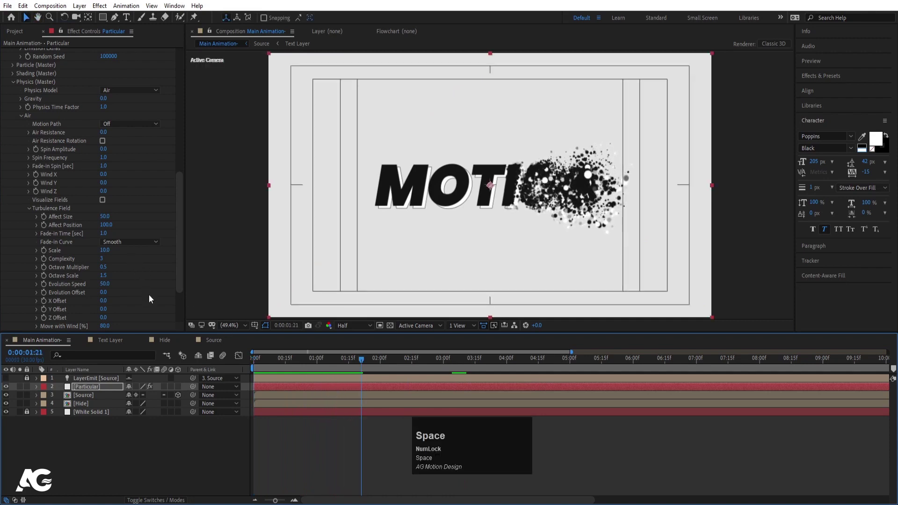
left_click(111, 252)
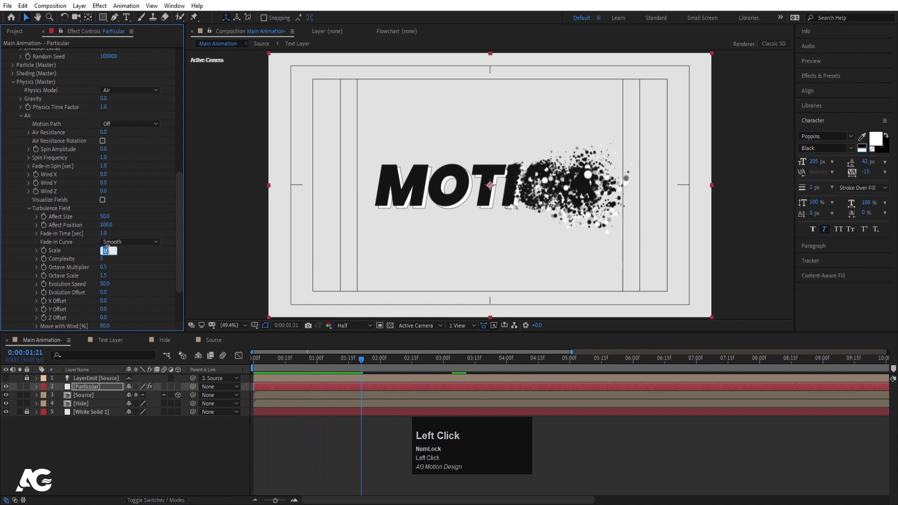
key("Return")
key("space")
key("space")
left_click(109, 252)
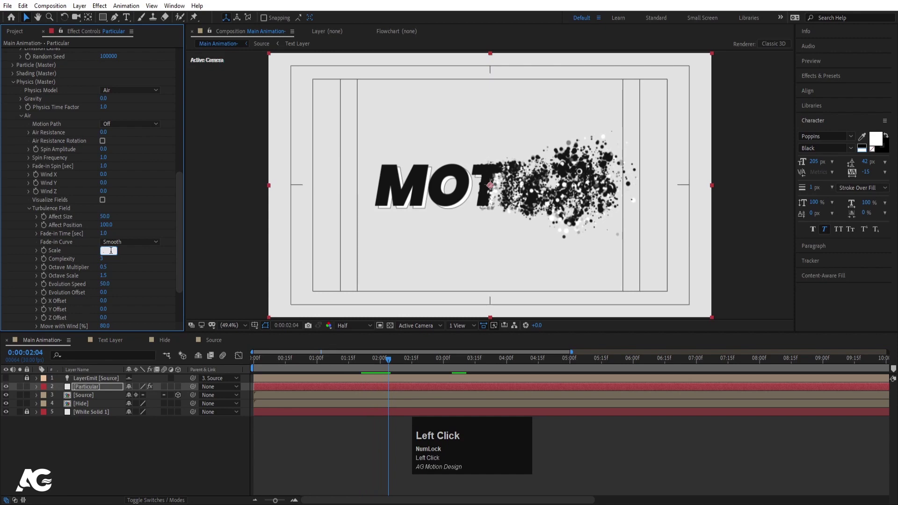
key("Return")
key("space")
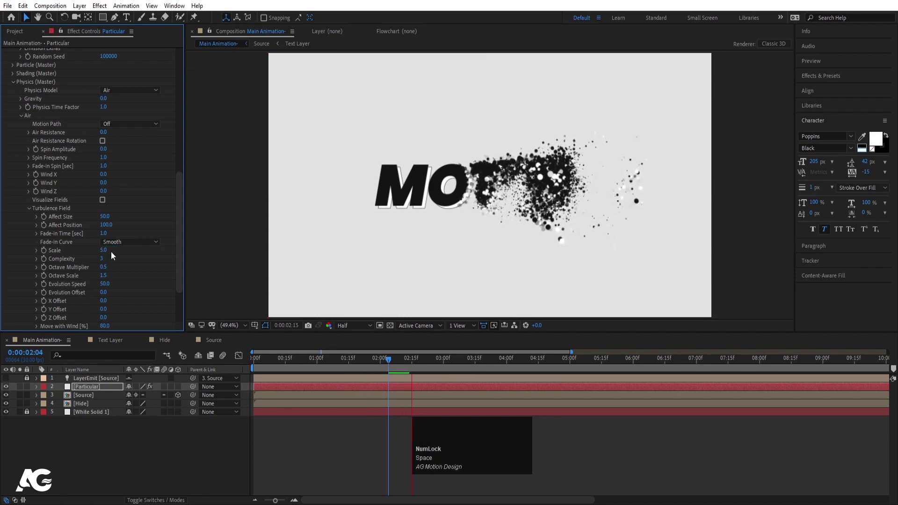
key("space")
left_click(109, 252)
key("Return")
key("space")
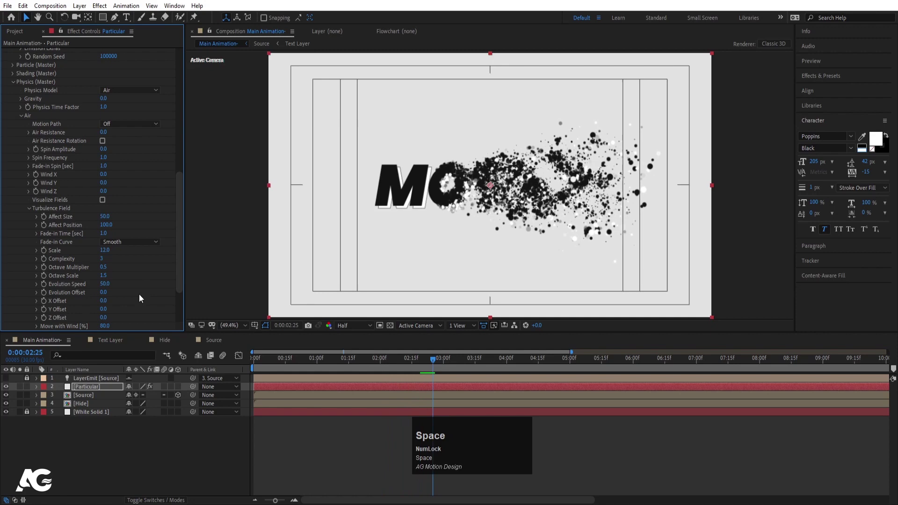
Test Octave Scale values 0.1, 6 and 5 with previews, settling on 2.0
left_click(108, 277)
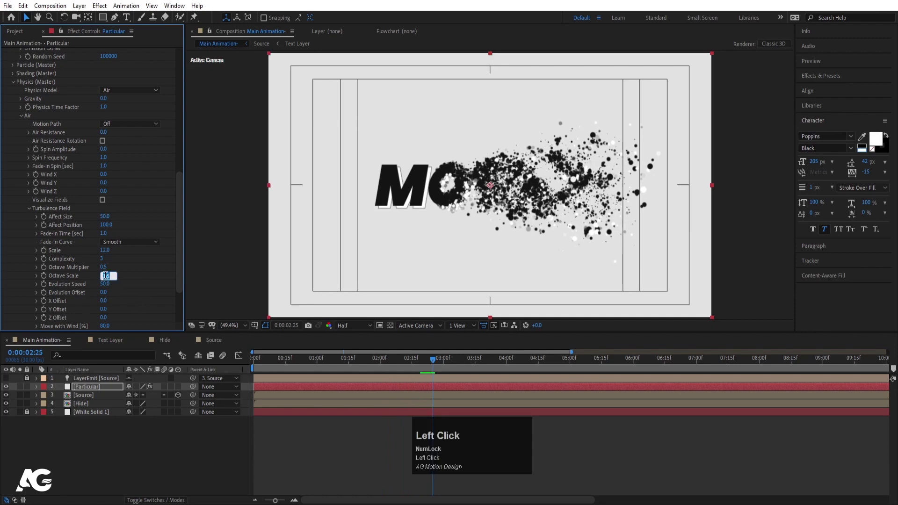
key("Return")
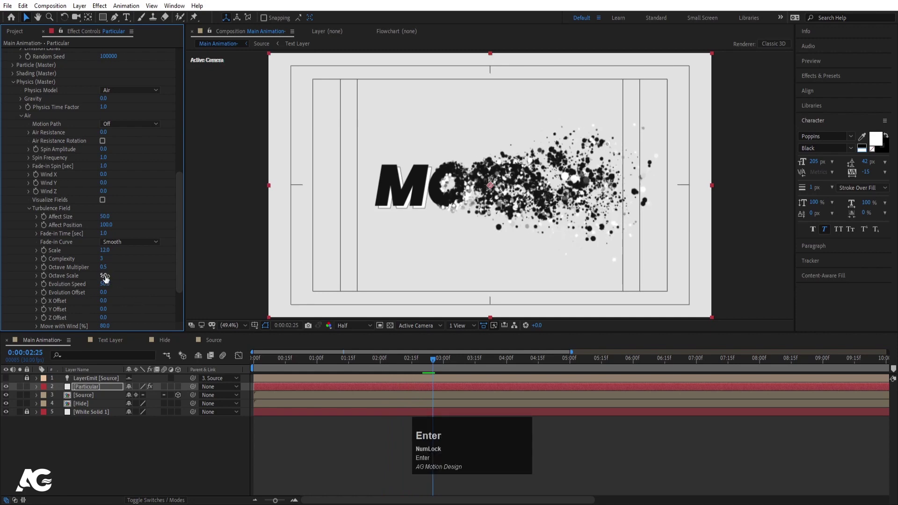
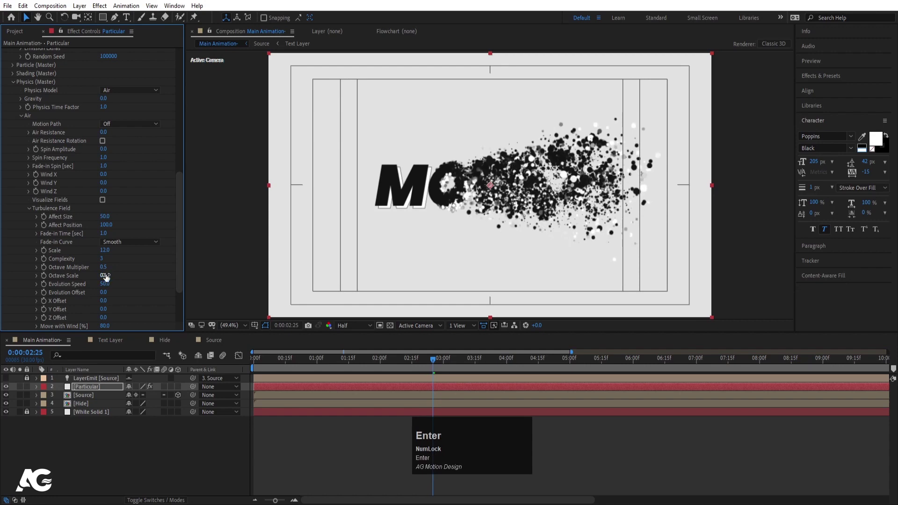
key("space")
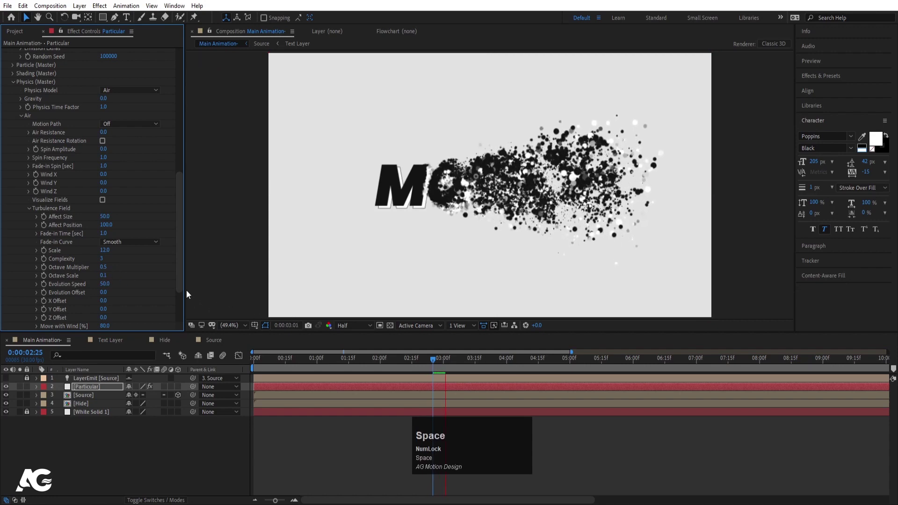
left_click(108, 277)
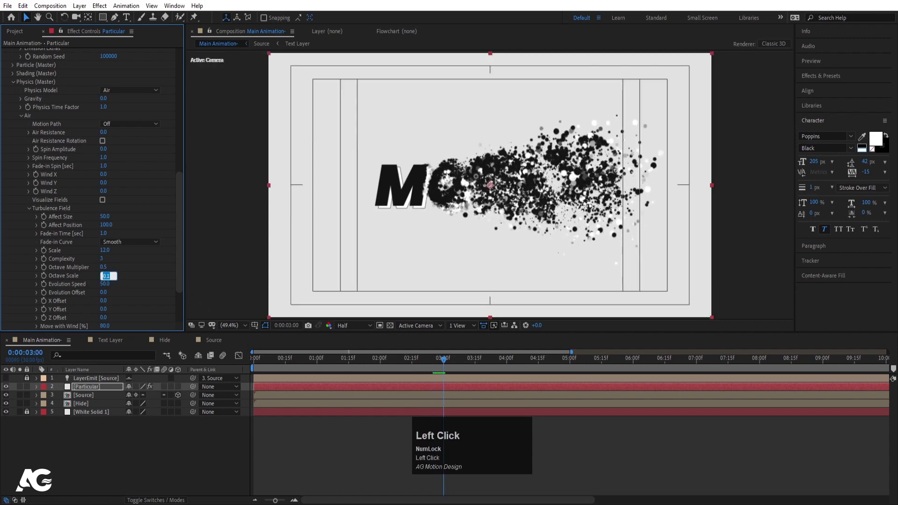
key("Return")
key("space")
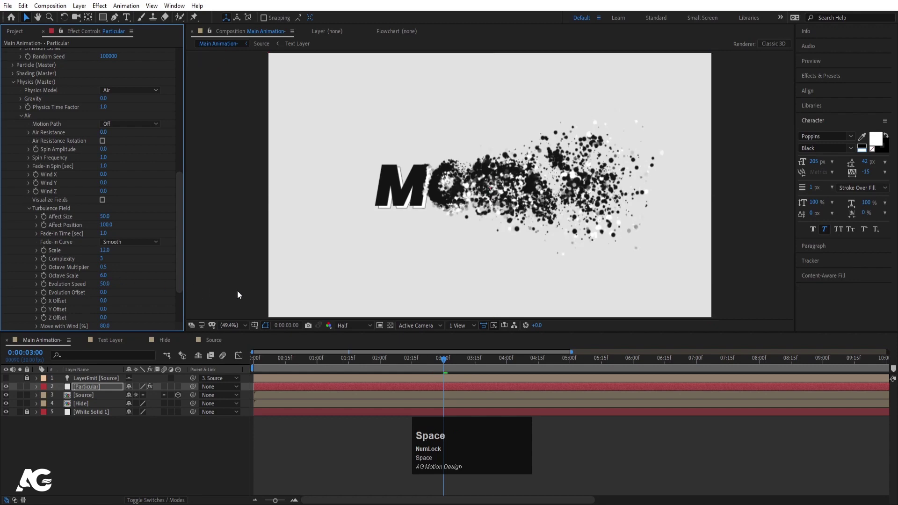
left_click(107, 277)
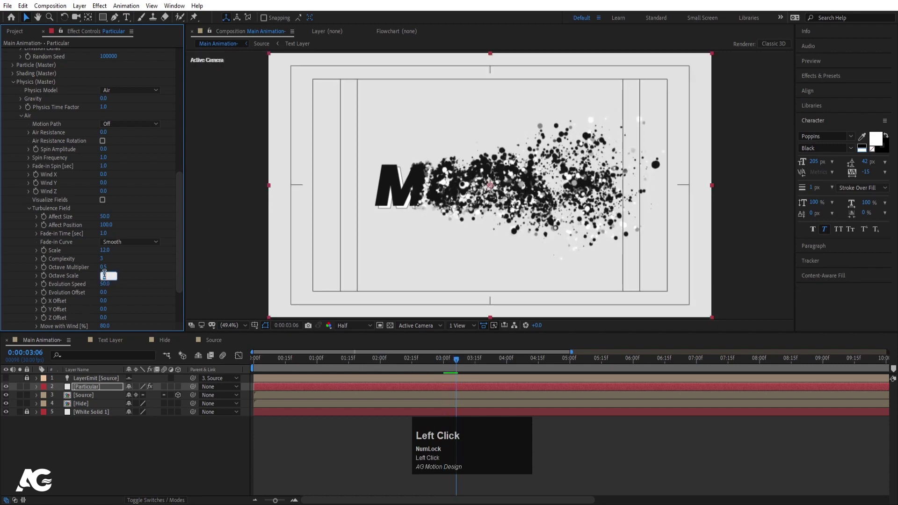
key("Return")
key("space")
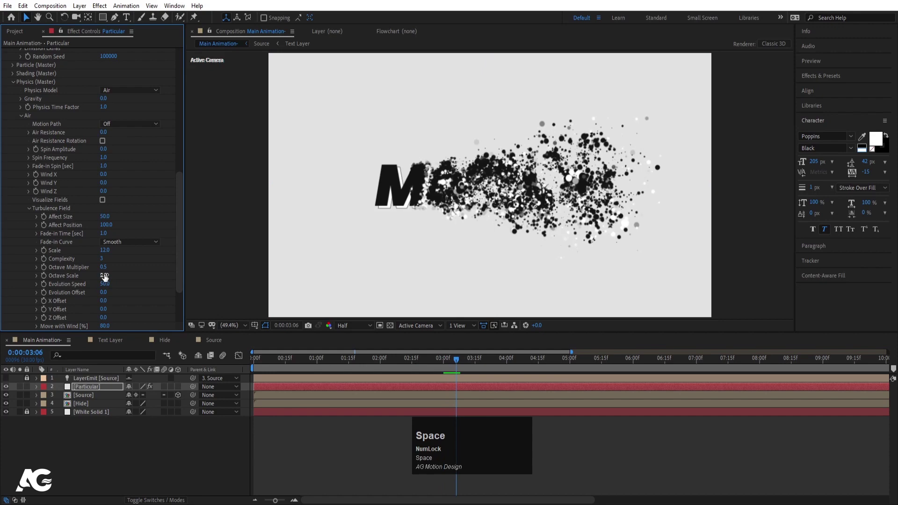
left_click(312, 359)
key("space")
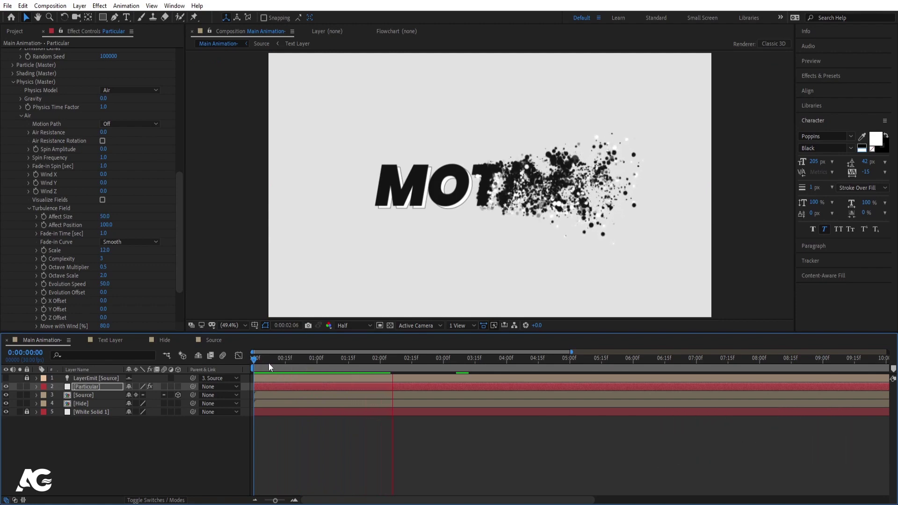
key("space")
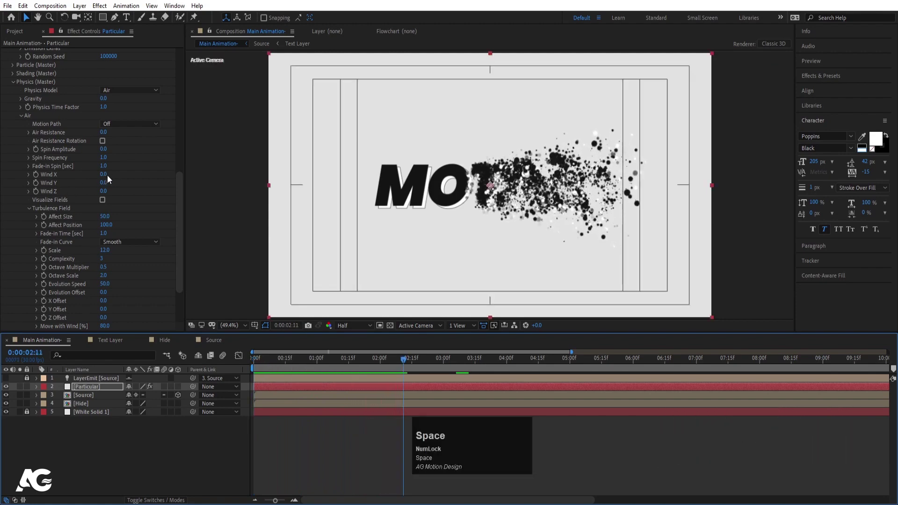
Set Particular's Wind X to 200 and preview the dust streaming farther right
left_click_drag(109, 176, 105, 174)
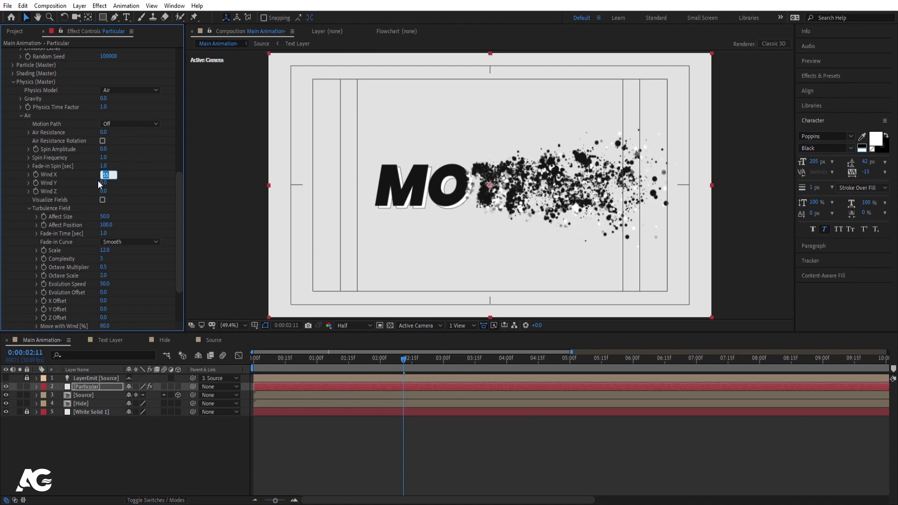
key("Return")
key("space")
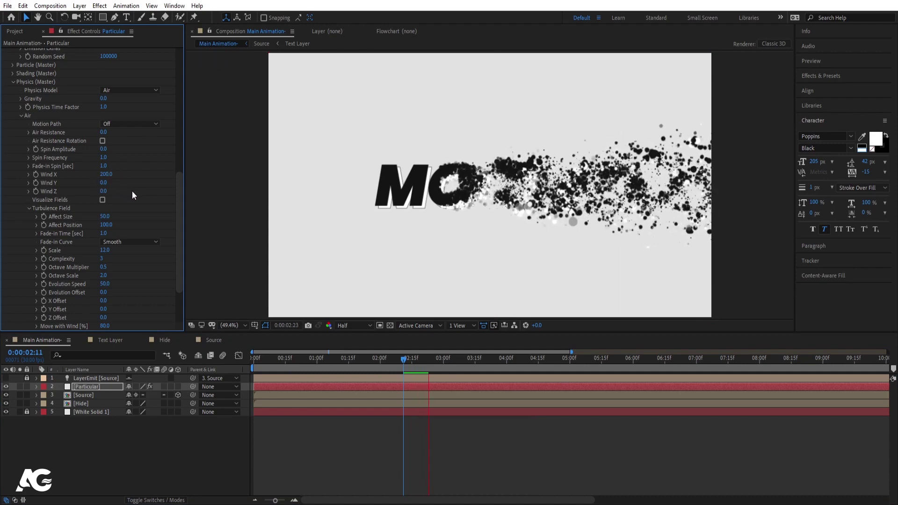
key("space")
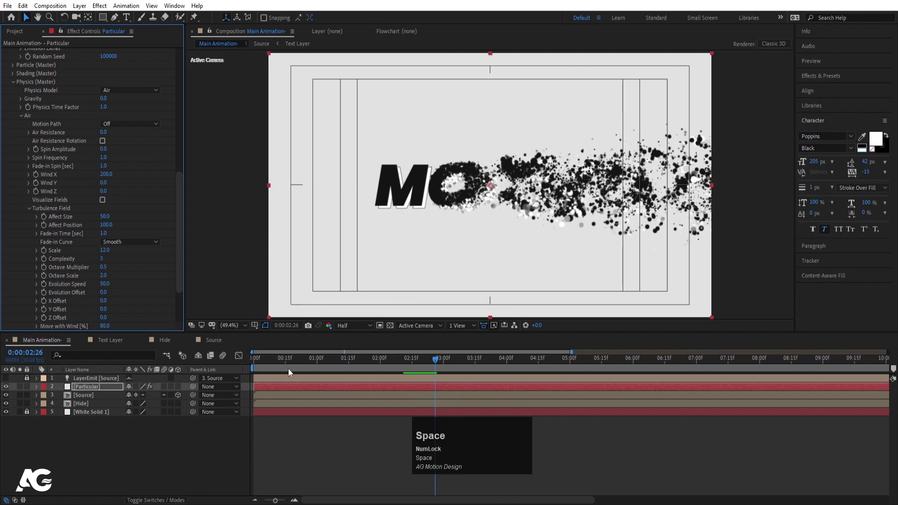
left_click(275, 363)
key("space")
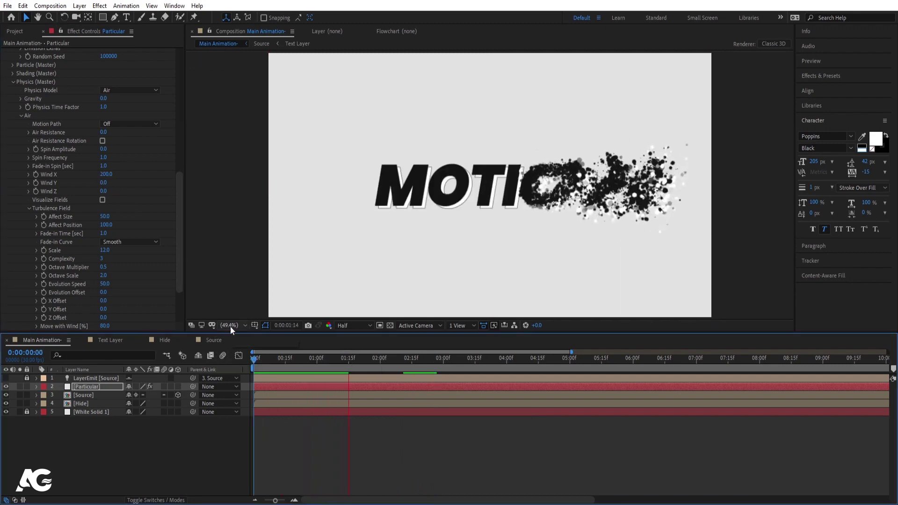
key("space")
Set Particular's Air Spin Amplitude to 20 and preview the tumbling particles
left_click_drag(110, 160, 108, 157)
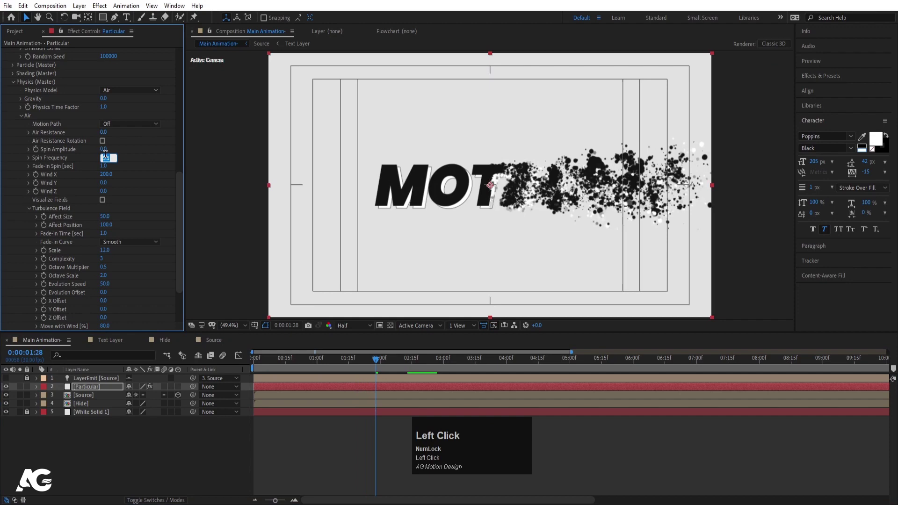
key("Return")
key("space")
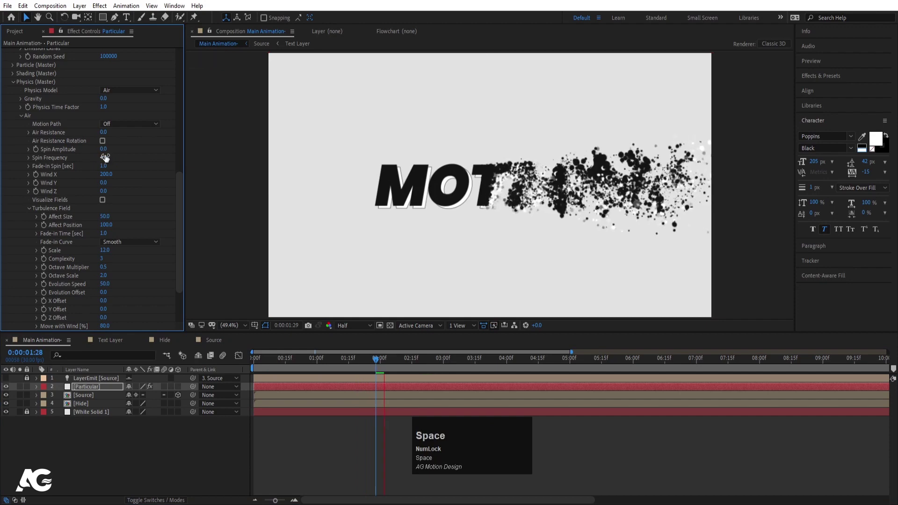
left_click(107, 150)
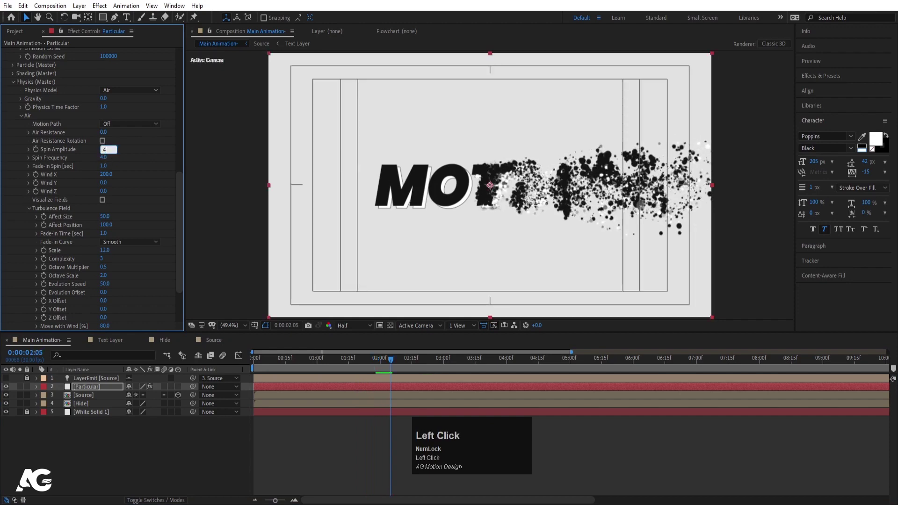
key("Return")
key("space")
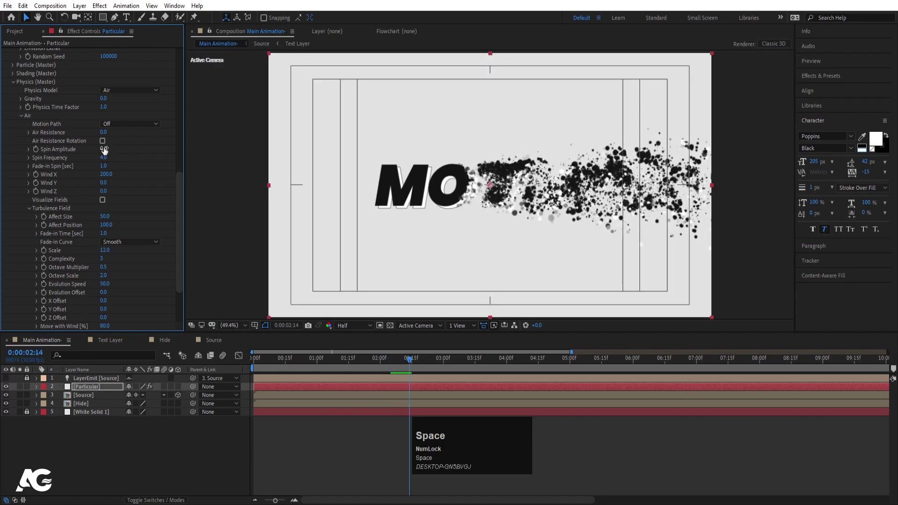
left_click(107, 150)
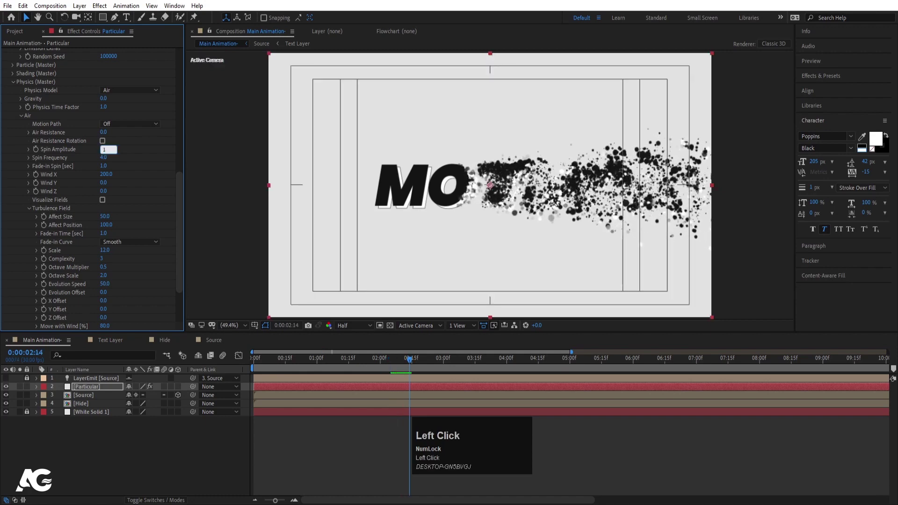
key("Return")
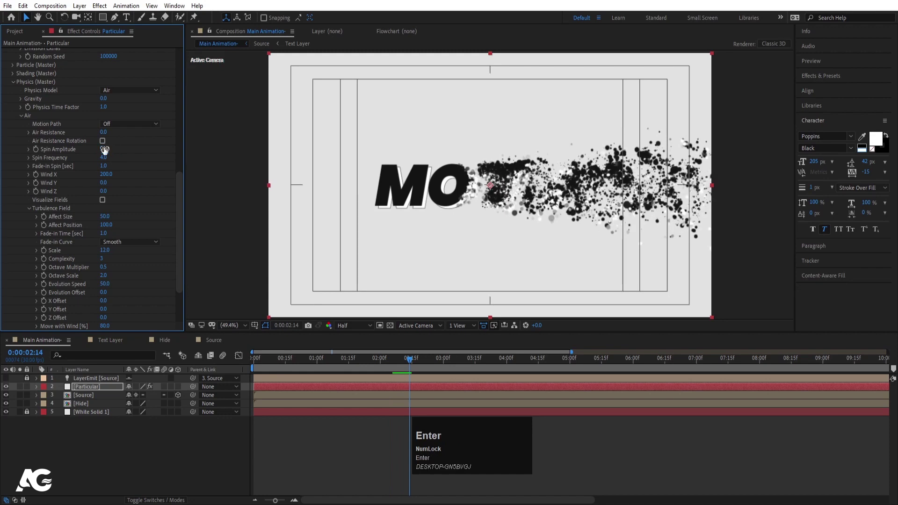
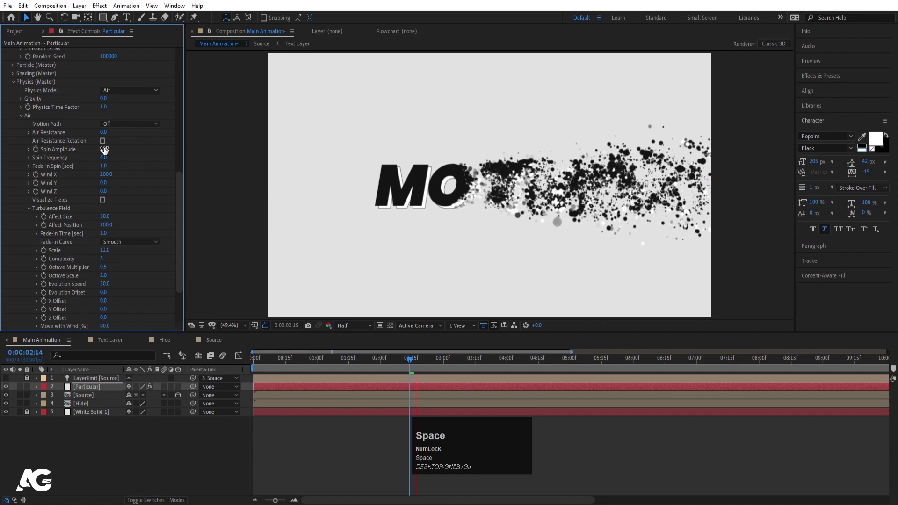
key("space")
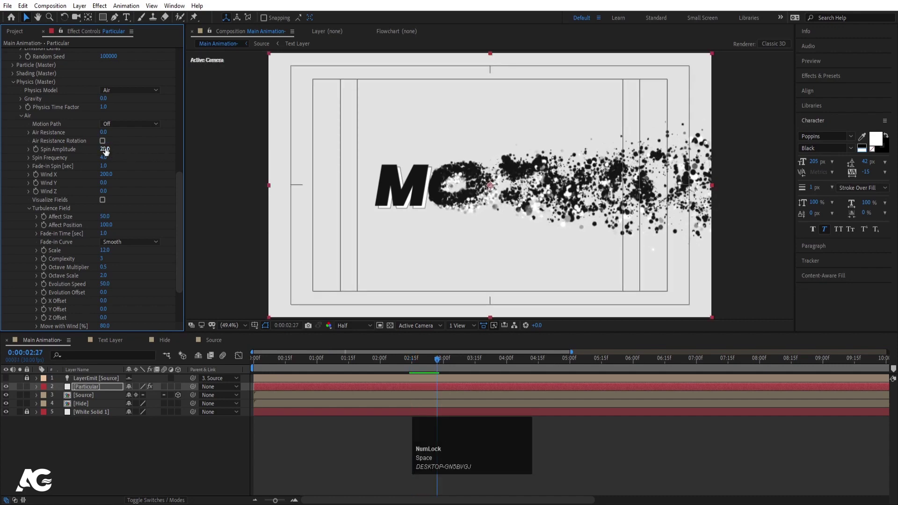
Set Spin Frequency to 2 and replay the disintegration from the start
left_click(105, 162)
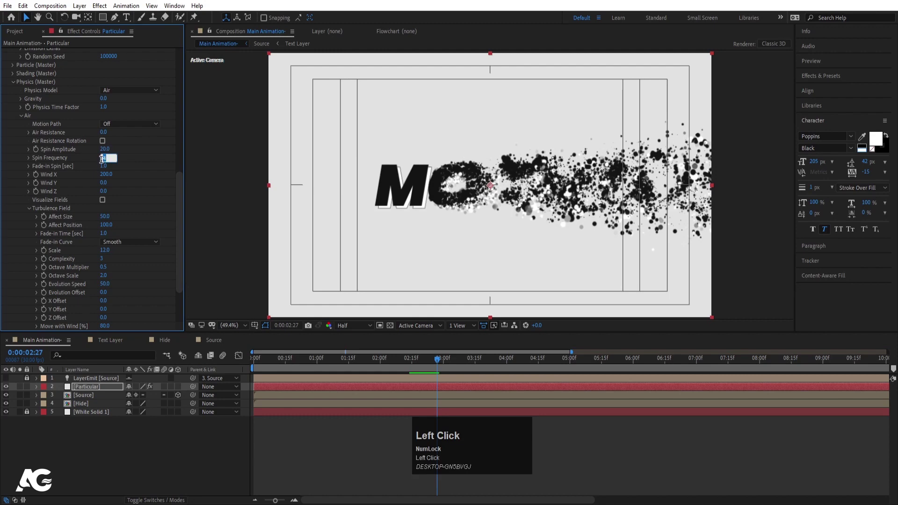
key("Return")
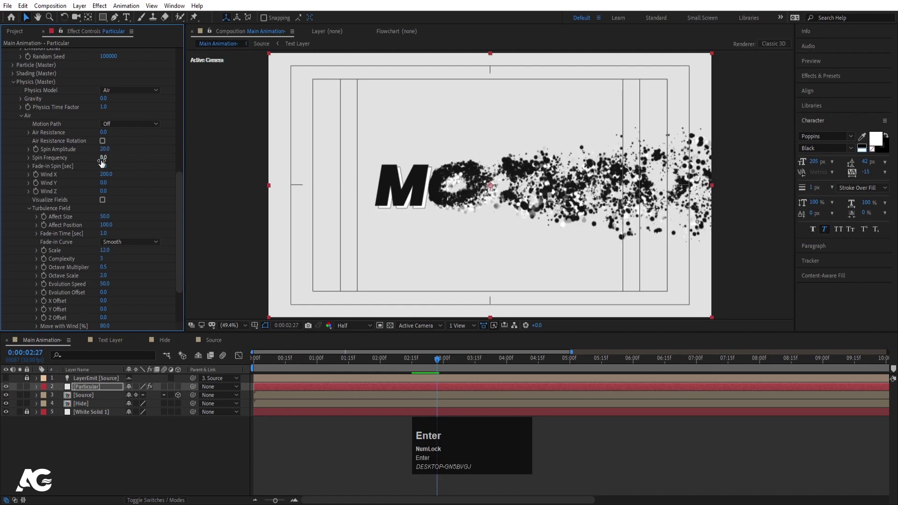
key("space")
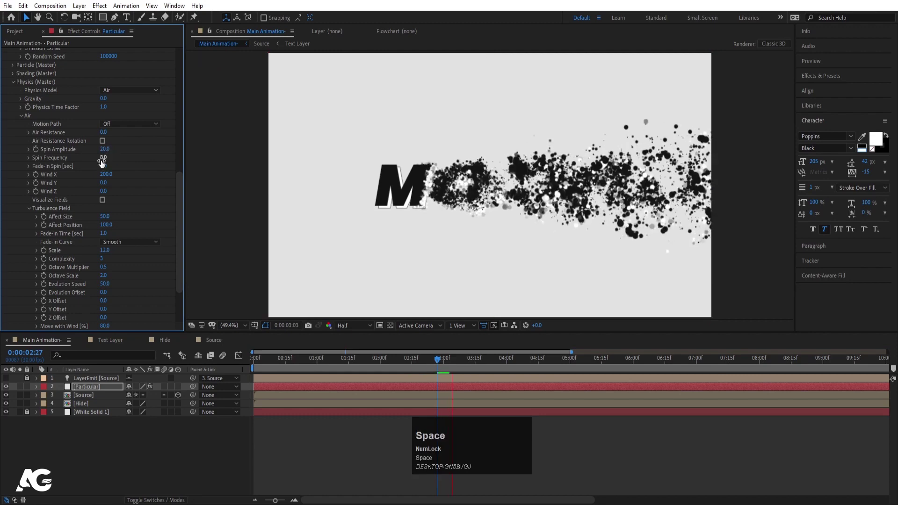
key("space")
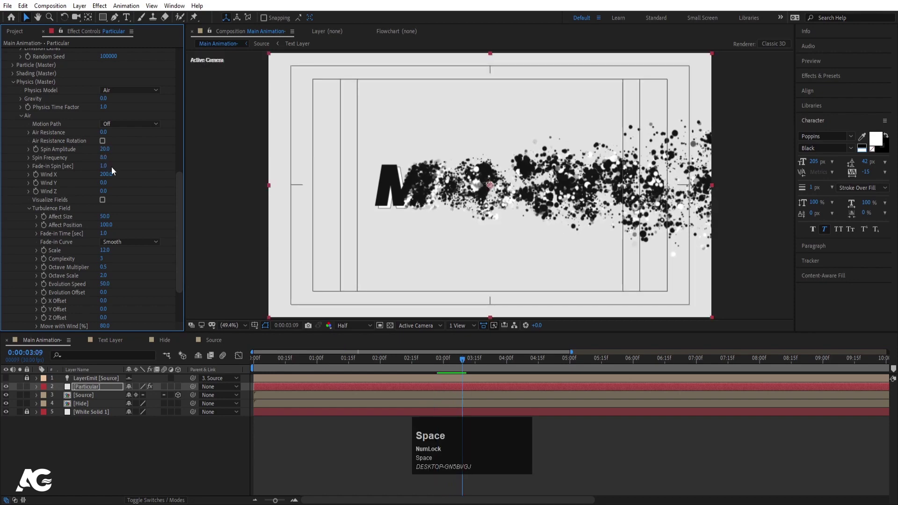
left_click(106, 162)
key("Return")
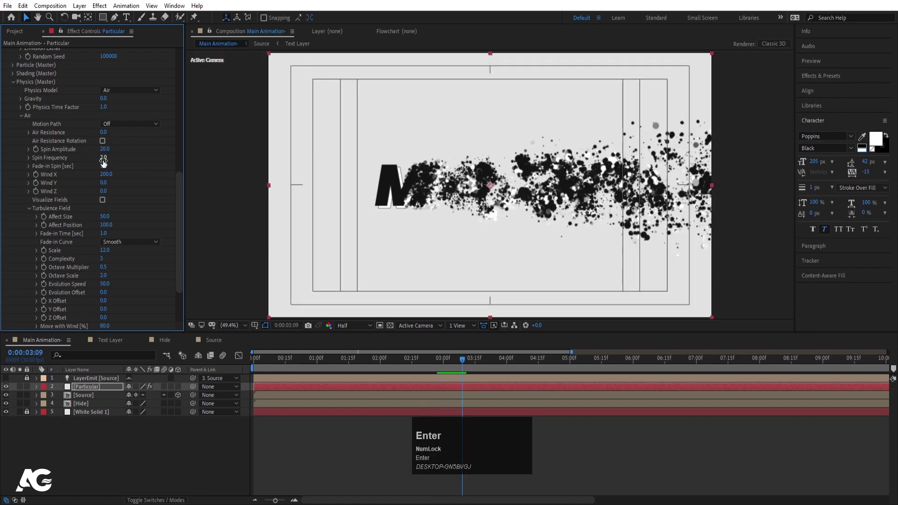
key("space")
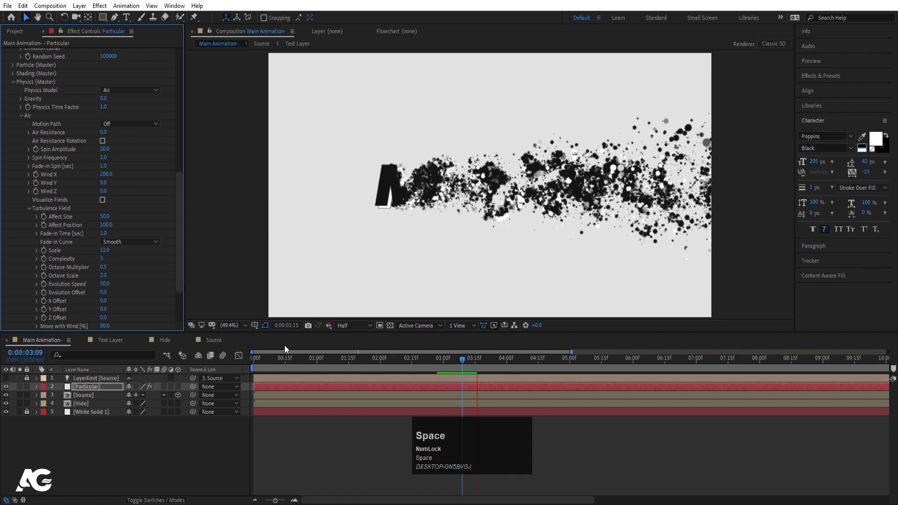
left_click(262, 364)
key("space")
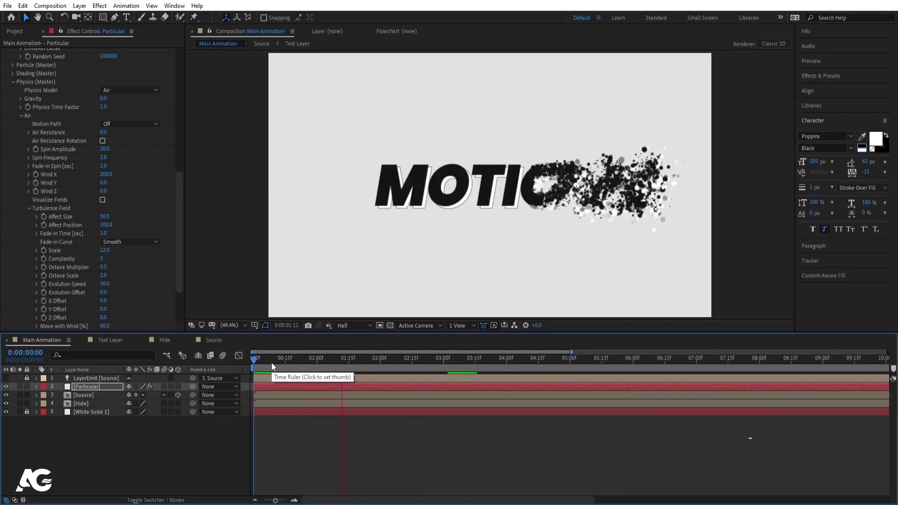
Raise the Turbulence Field Affect Position and set its Scale to 8, previewing the finer swirls
key("space")
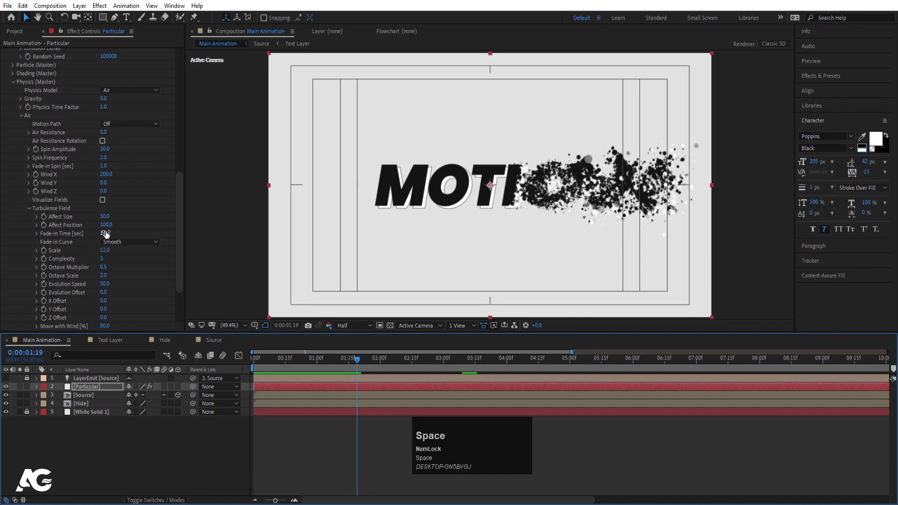
left_click(109, 225)
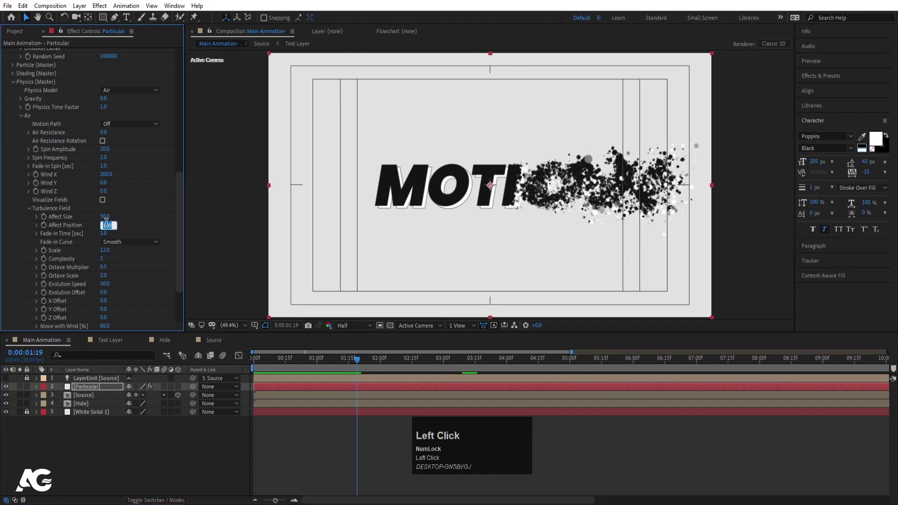
key("Return")
key("space")
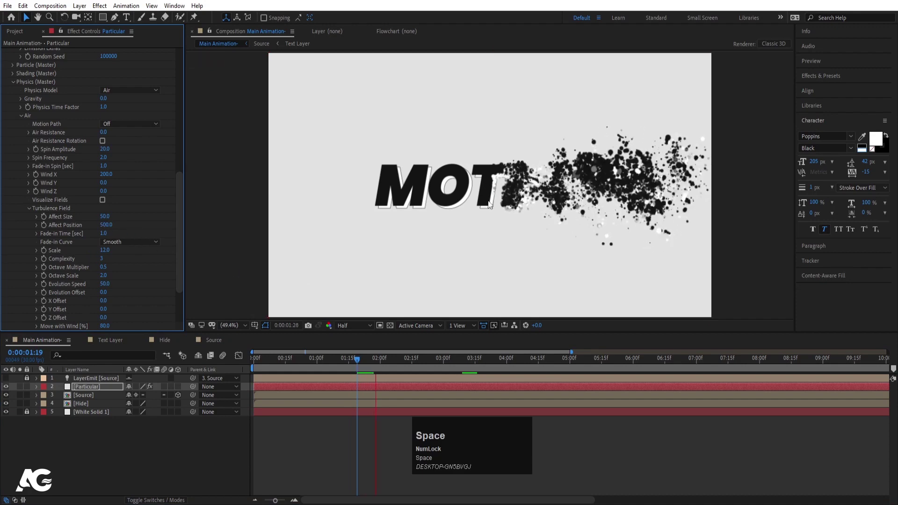
key("space")
left_click(113, 226)
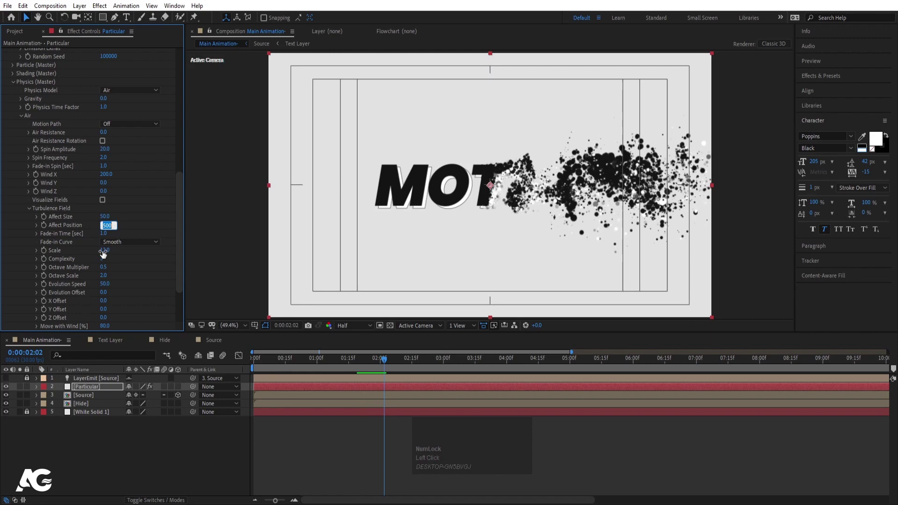
left_click(106, 253)
key("Return")
key("-")
key("space")
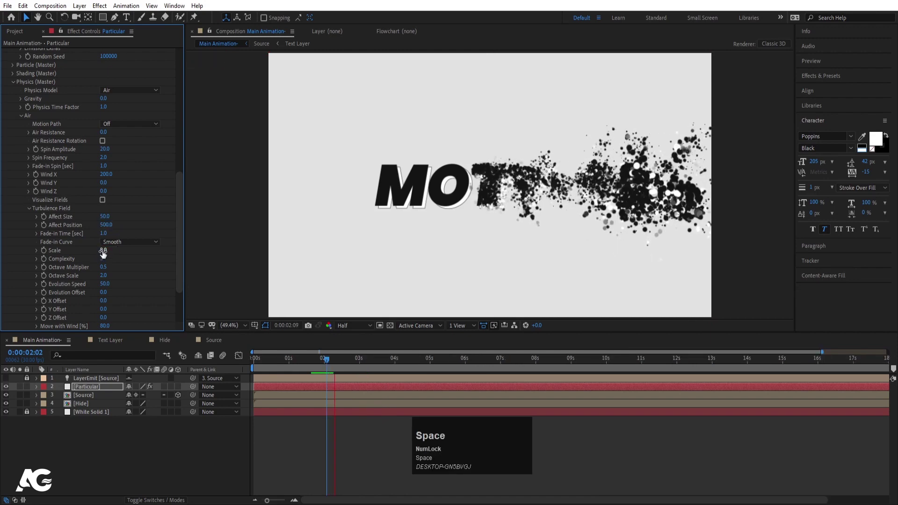
Settle Turbulence Affect Position at 150 and replay the full disintegration from the start
left_click(110, 225)
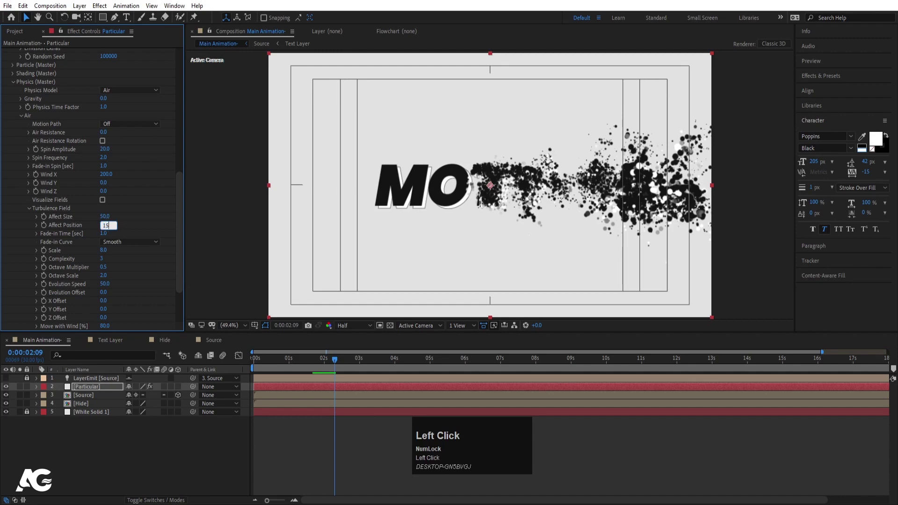
key("Return")
key("space")
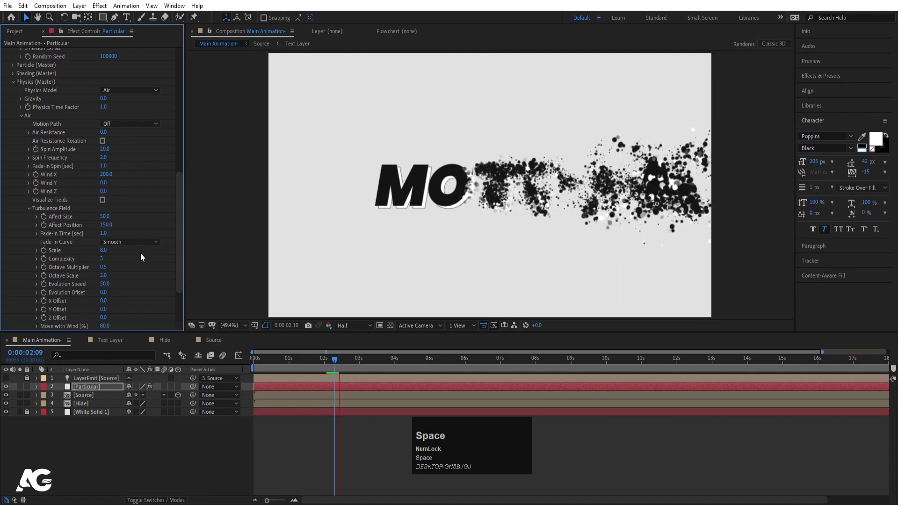
key("space")
left_click(265, 368)
key("space")
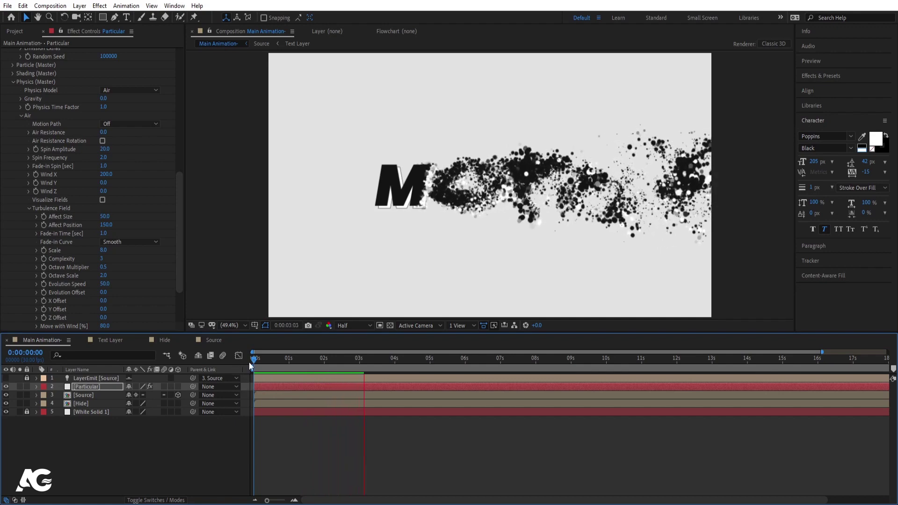
key("space")
left_click(291, 365)
key("space")
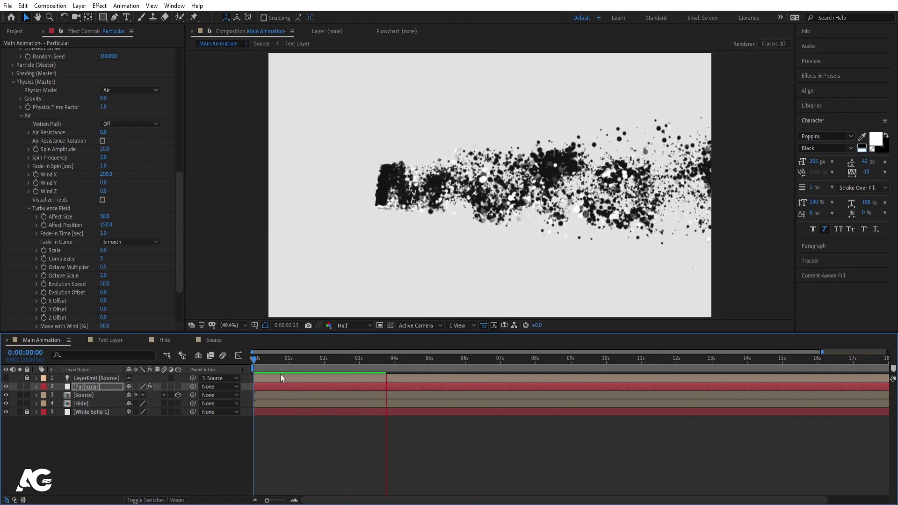
key("space")
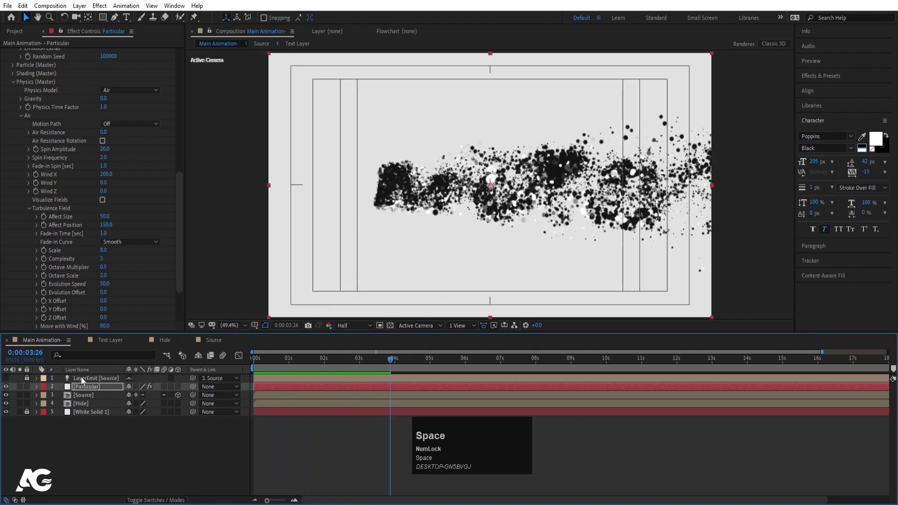
scroll("up", 3)
Expand Particular's Size over Life curve in the Particle (Master) group
left_click(346, 328)
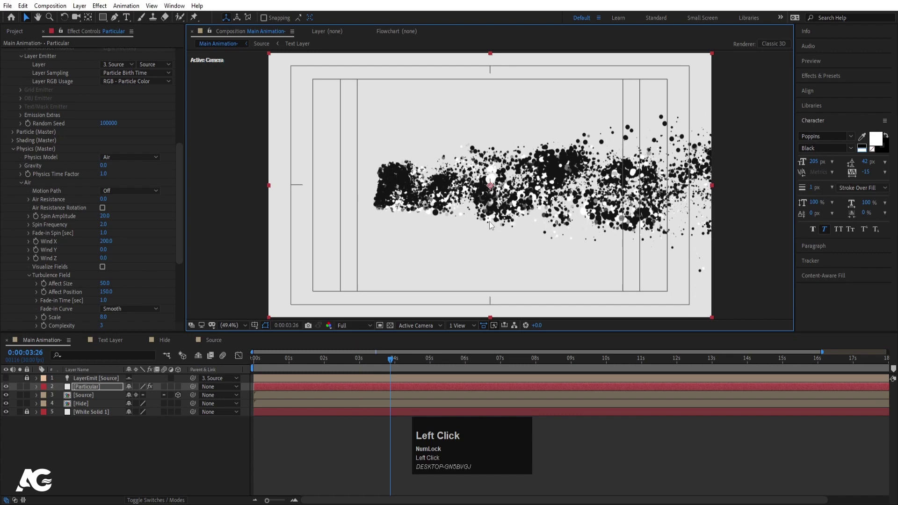
scroll("up", 3)
scroll("down", 3)
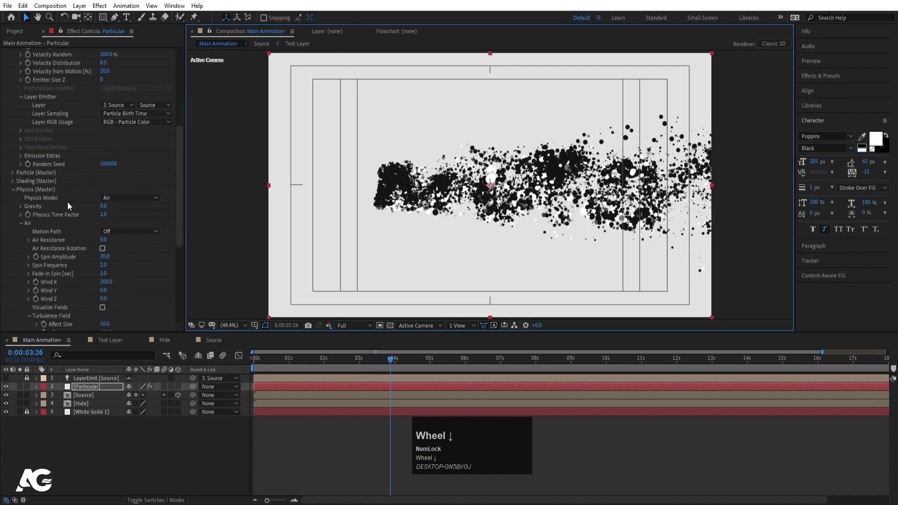
left_click(18, 177)
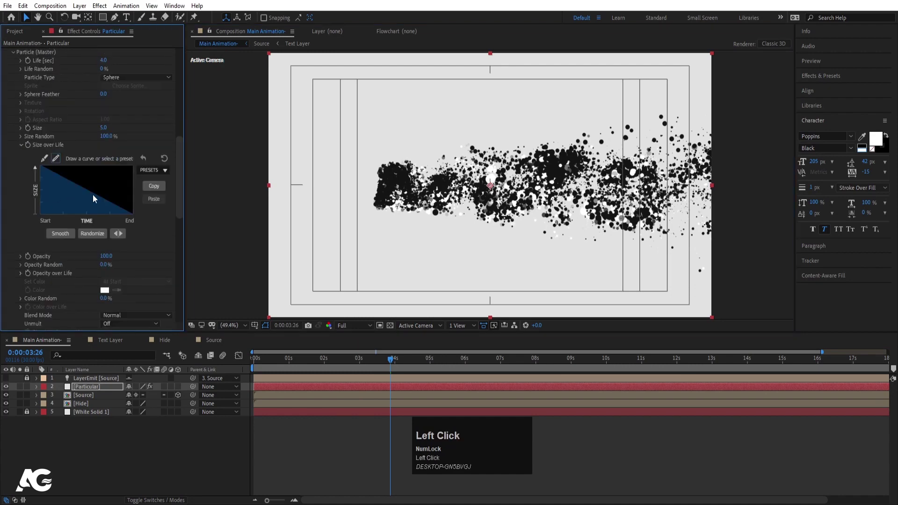
scroll("up", 3)
Raise particle Size from 5 to 7, move to about 1s and maximize the viewer
left_click(107, 263)
key("Return")
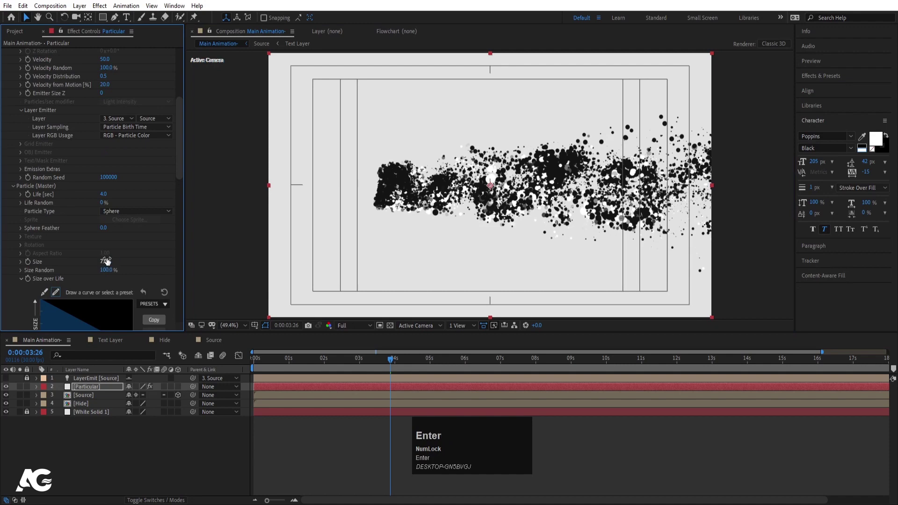
key("`")
key("`")
left_click(296, 366)
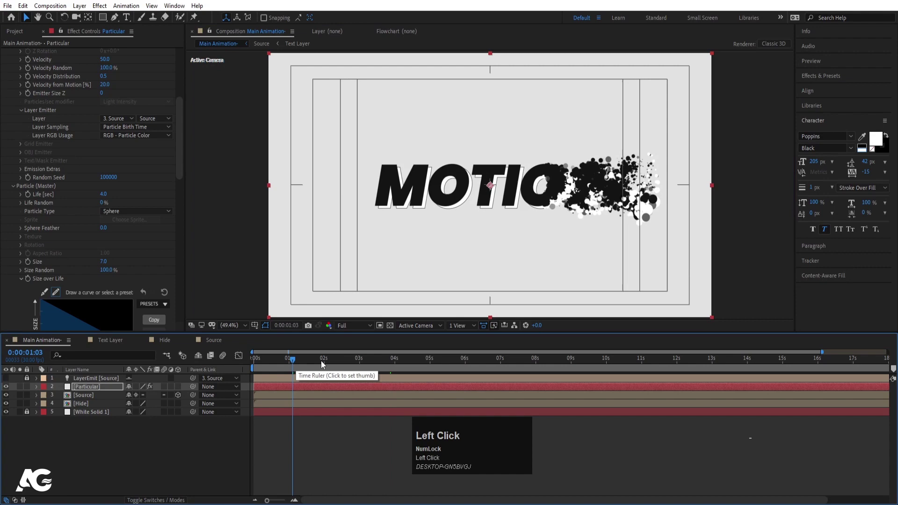
key("`")
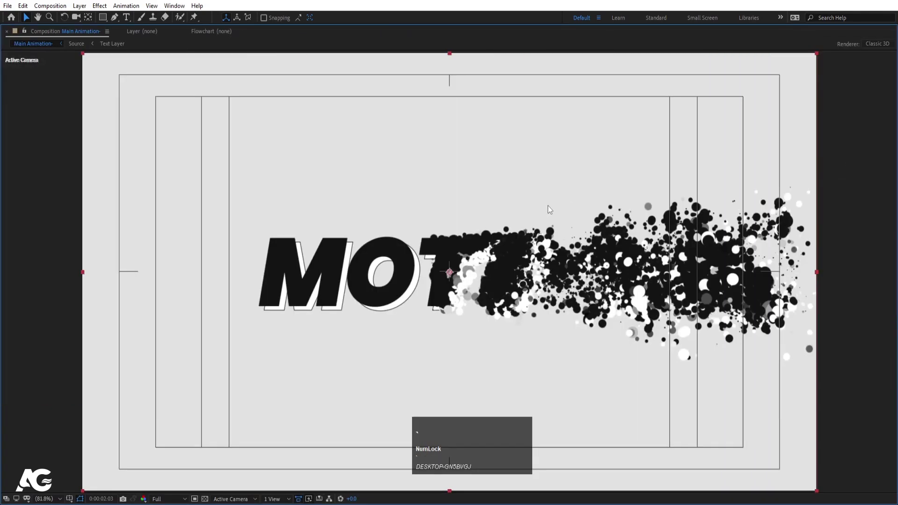
Set the MOTION text fill in the Text Layer comp to dark grey #2B2B2B and return to Main Animation
key("`")
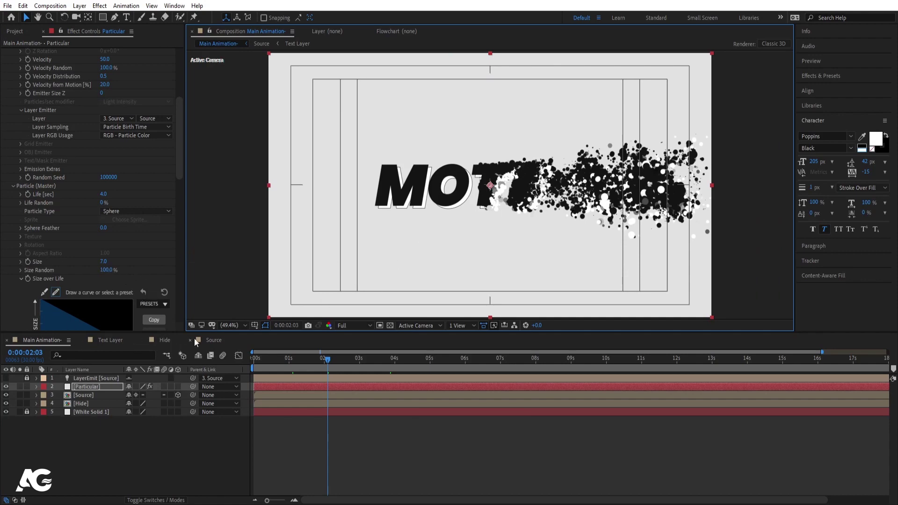
left_click_drag(113, 342, 225, 160)
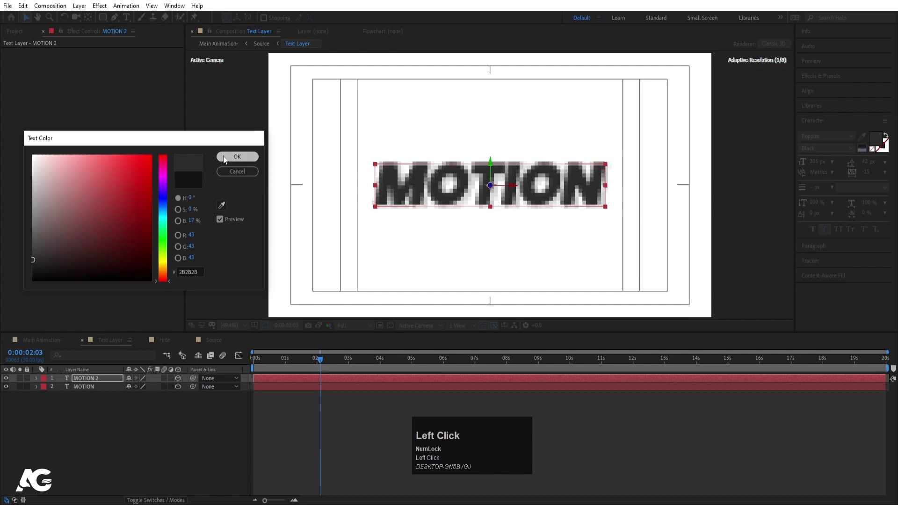
key("`")
key("`")
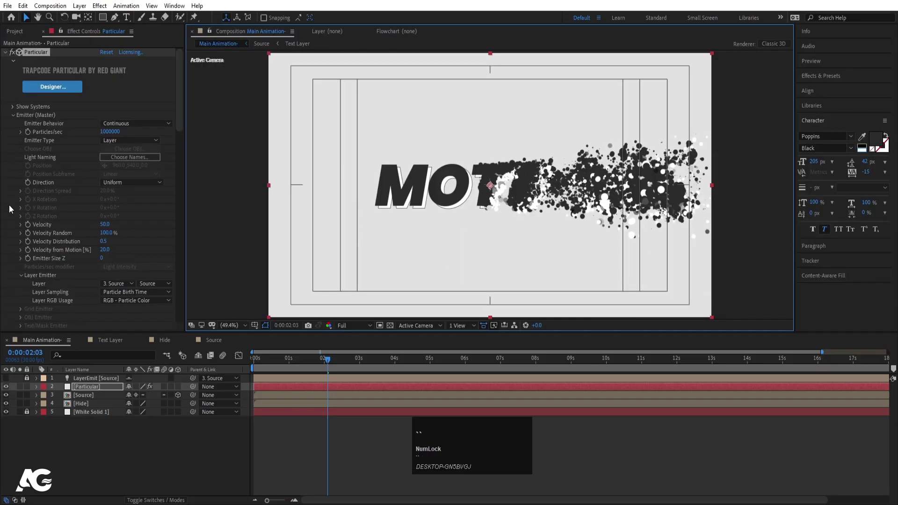
scroll("up", 3)
left_click(14, 120)
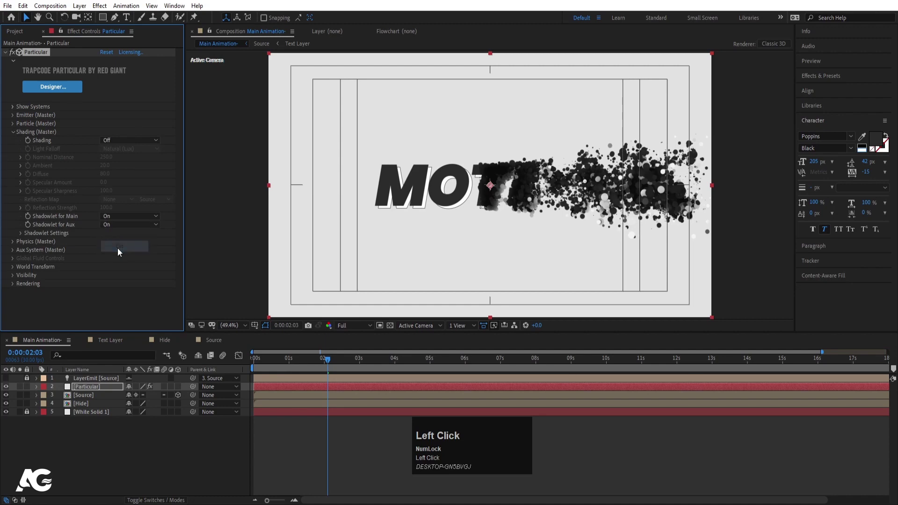
scroll("up", 3)
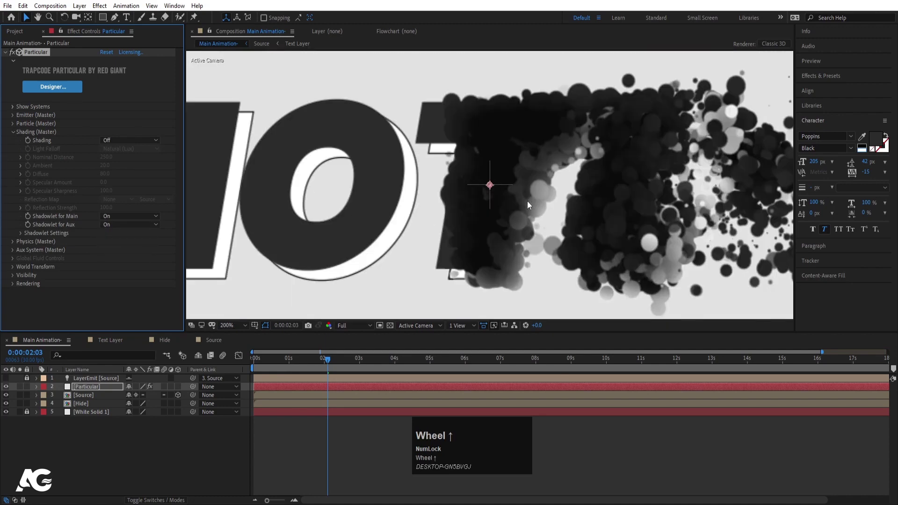
scroll("down", 3)
key("`")
key("`")
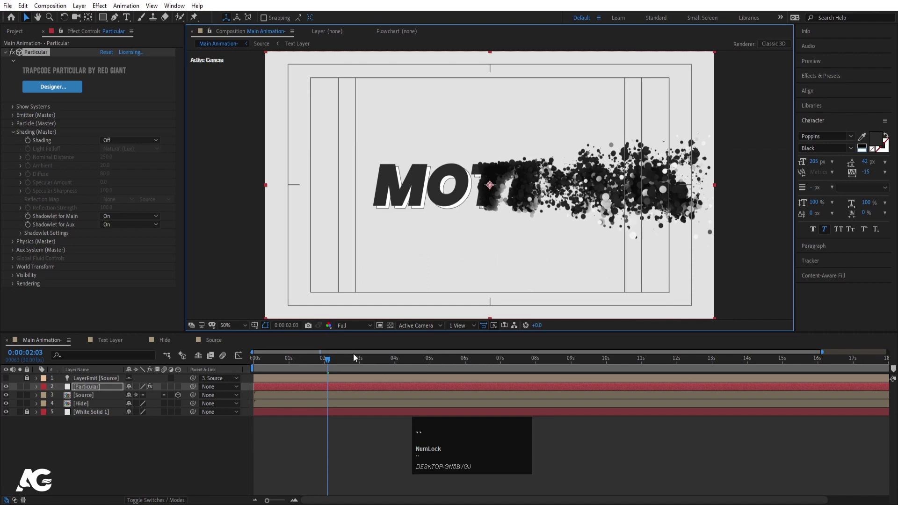
left_click(373, 361)
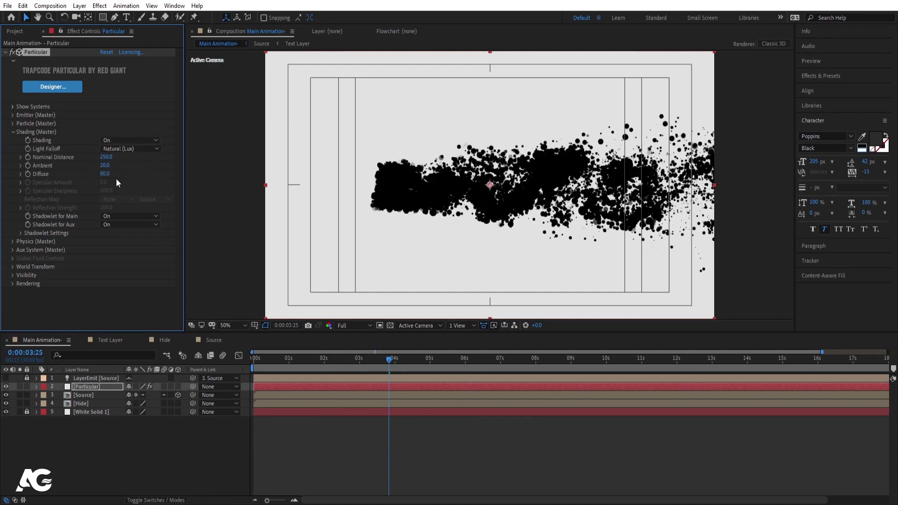
left_click_drag(101, 168, 126, 146)
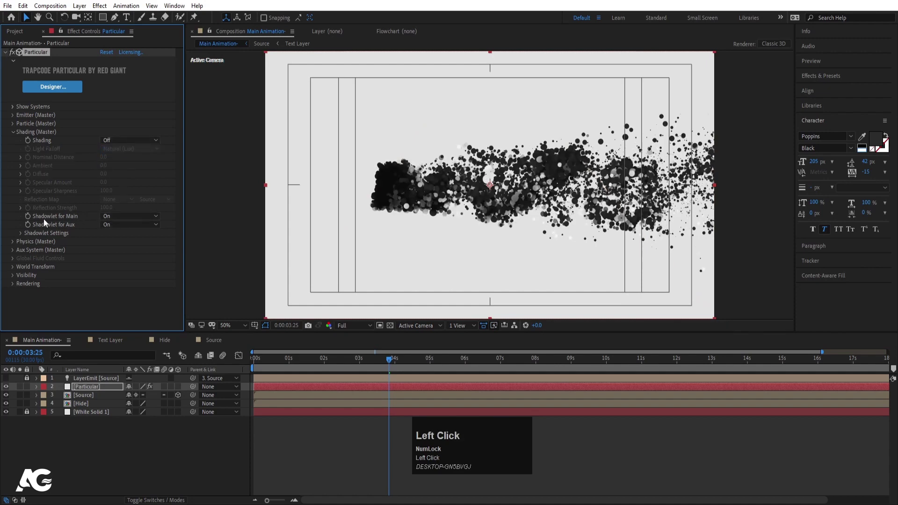
left_click(278, 365)
key("space")
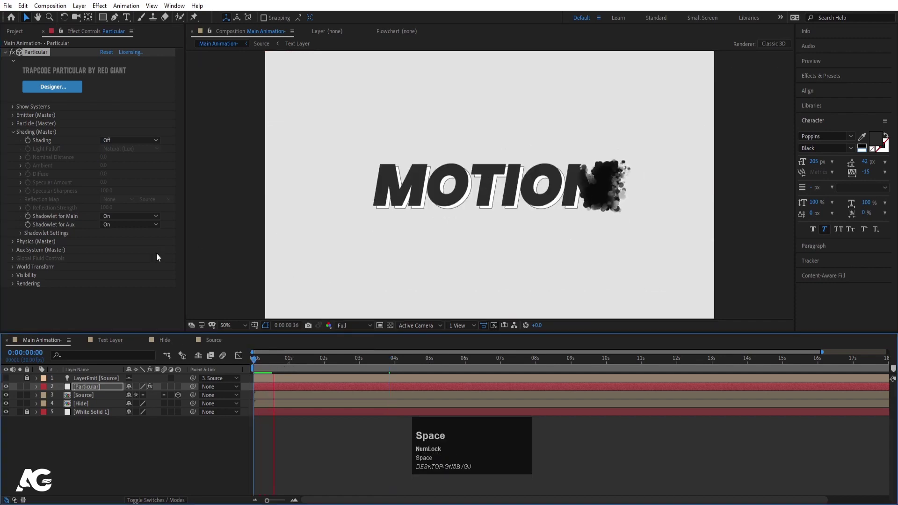
Turn Shadowlet for Main and Aux Off, preview, and bring up the Effects & Presets search
left_click(122, 219)
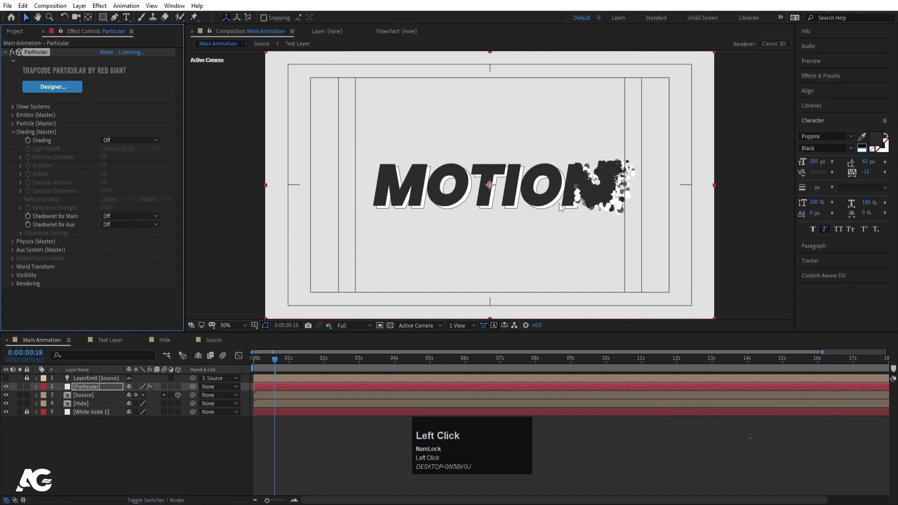
key("space")
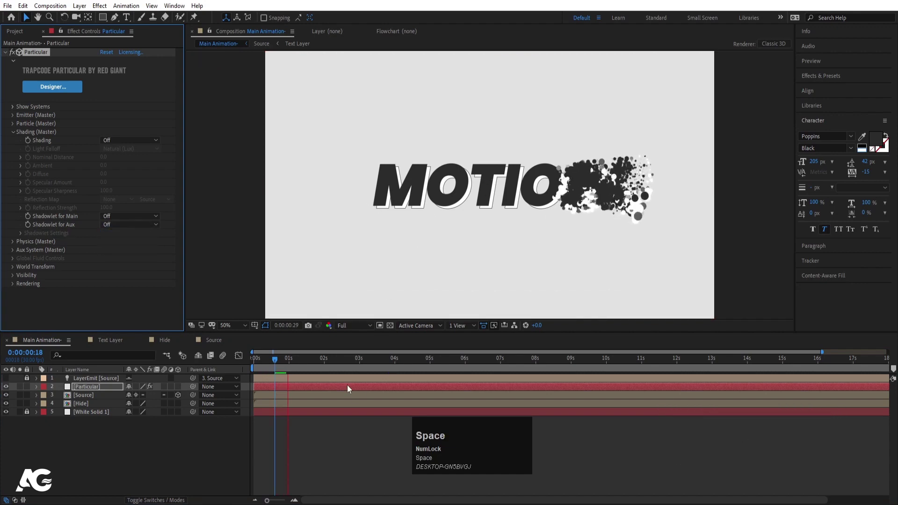
key("space")
left_click(101, 393)
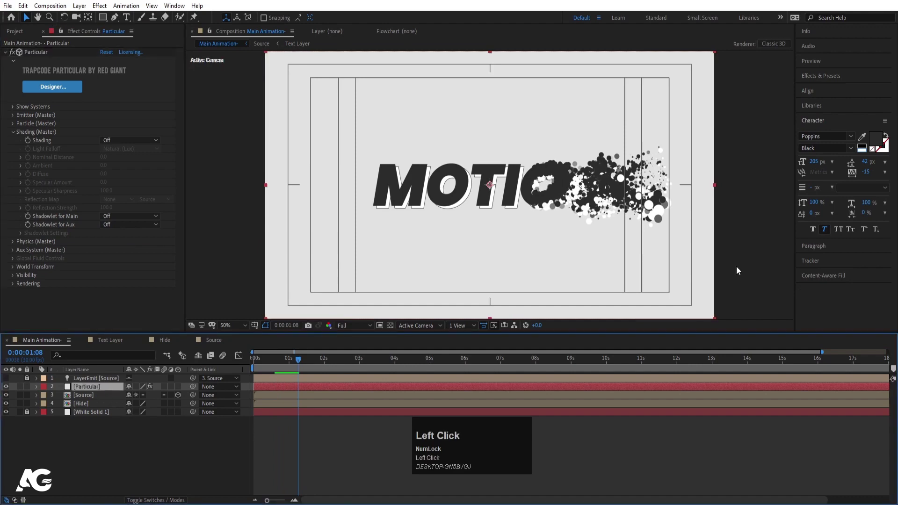
left_click(823, 81)
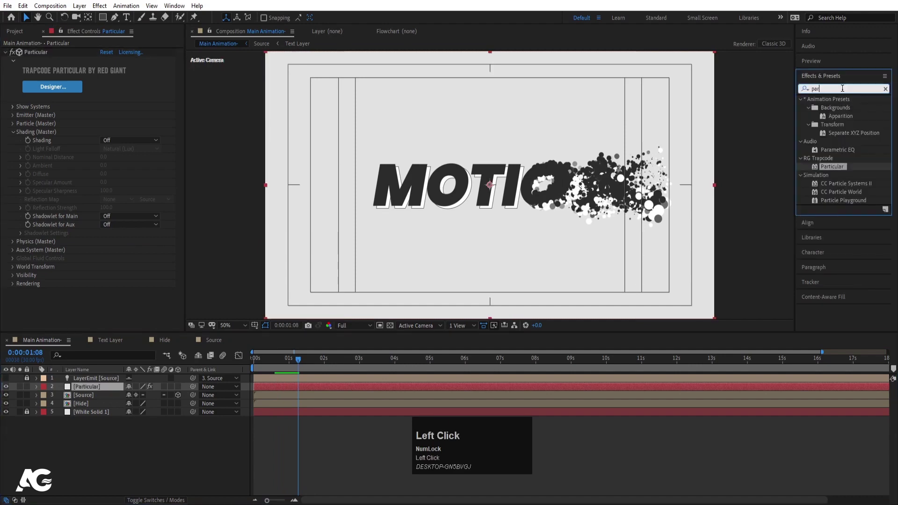
Apply Drop Shadow to the Particular layer with light grey colour, Distance 5 and Softness 70
key("ctrl+a")
type("drop")
left_click(851, 209)
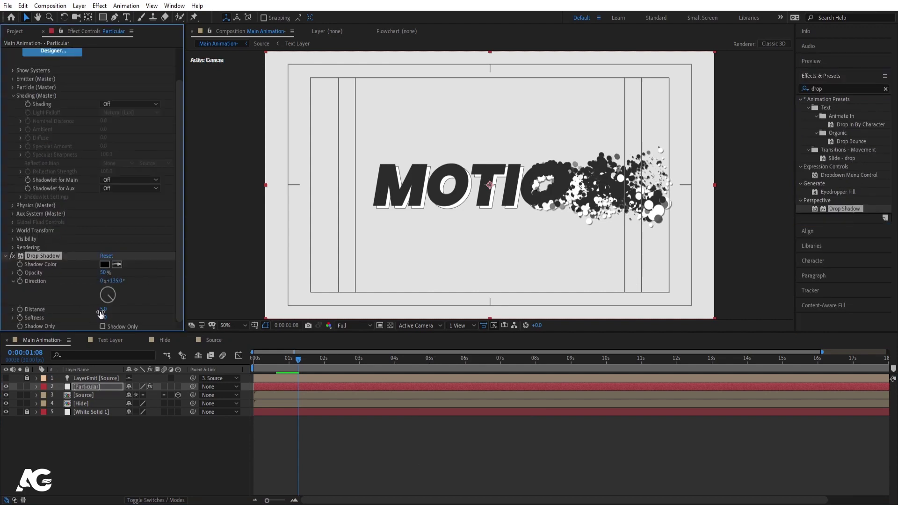
left_click_drag(107, 319, 114, 271)
left_click_drag(113, 271, 244, 161)
Preview the finished MOTION disintegration with the soft drop shadow
key("space")
scroll("up", 3)
scroll("down", 3)
key("space")
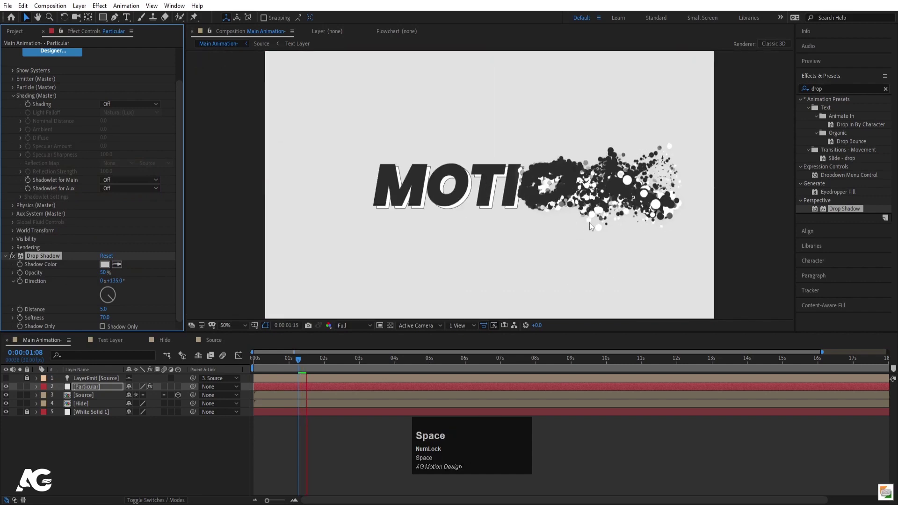
key("space")
scroll("down", 3)
left_click(40, 257)
scroll("up", 3)
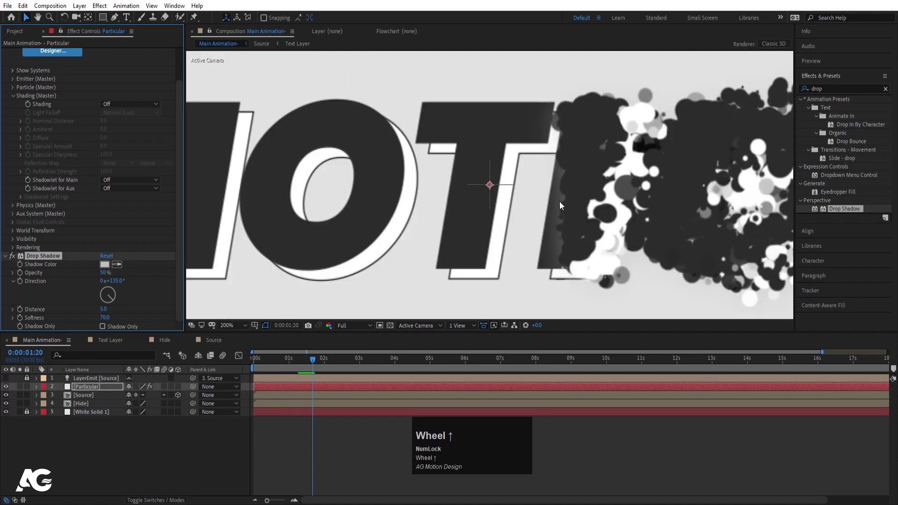
left_click(15, 258)
scroll("down", 3)
key("space")
scroll("down", 3)
scroll("up", 3)
key("space")
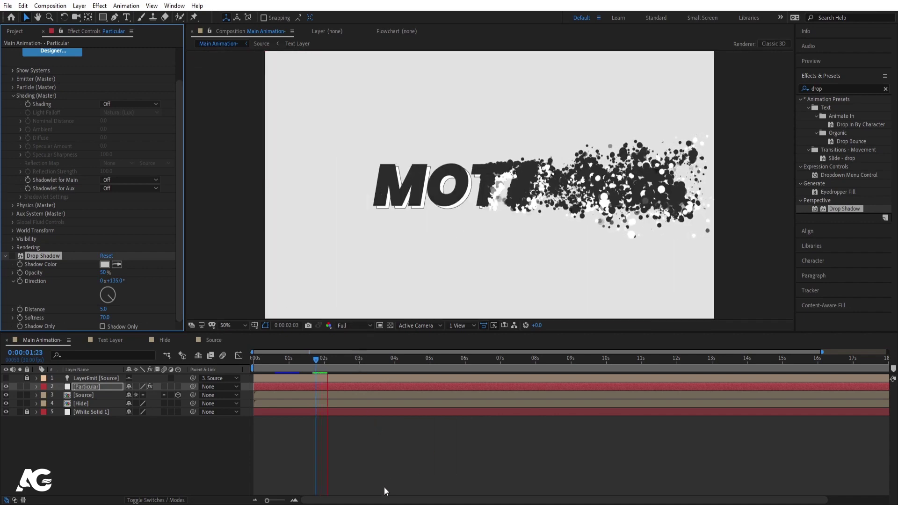
key("space")
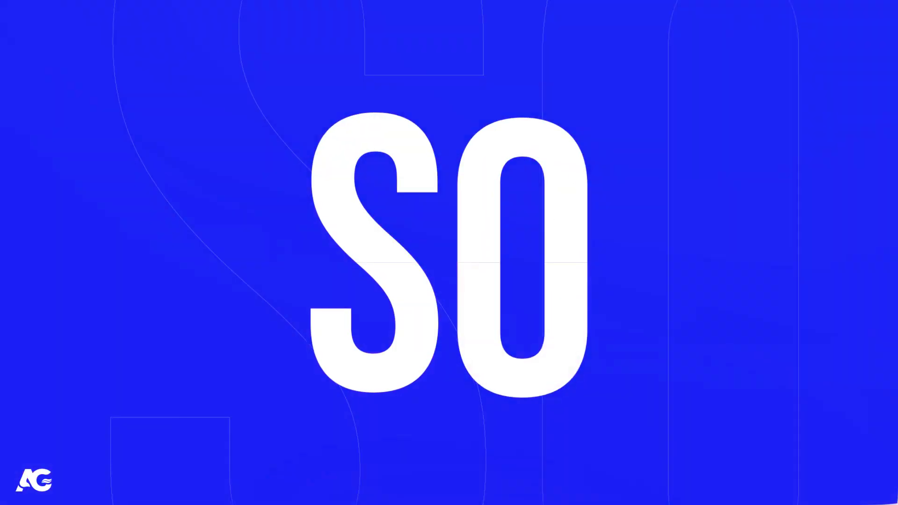